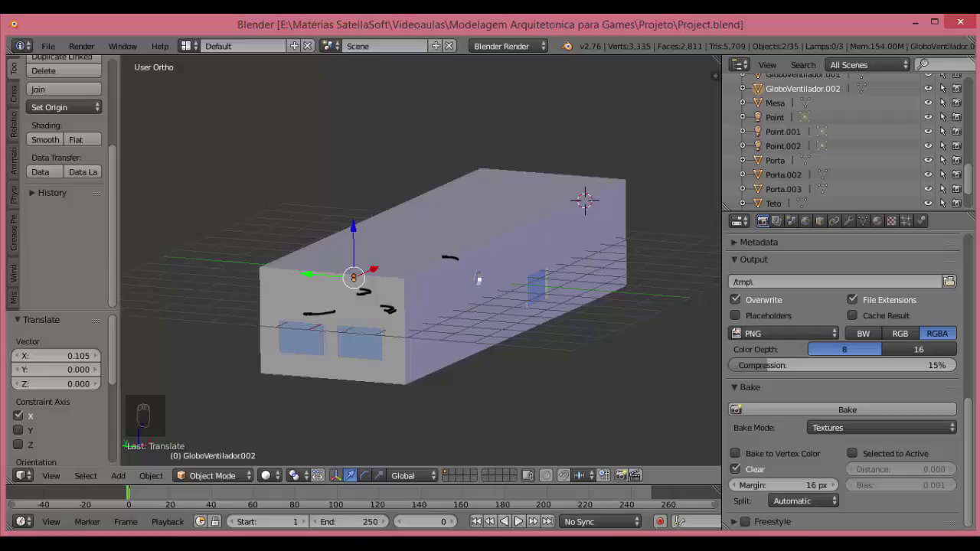
Look down on the plan, add a cube beside the house and enter Edit Mode with the N panel shown.
{"action": "key", "text": "ctrl+s"}
{"action": "key", "text": "KP_7"}
{"action": "key", "text": "z"}
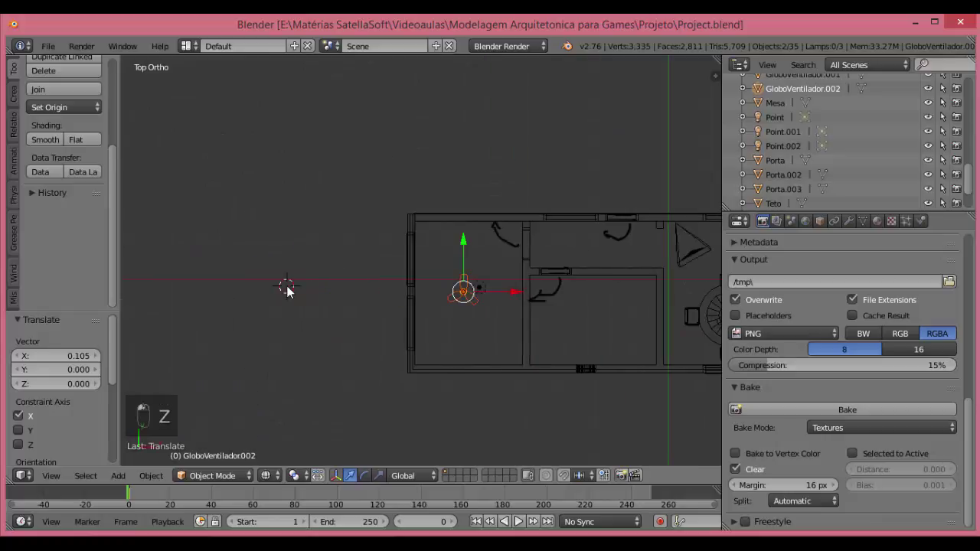
{"action": "key", "text": "shift+a"}
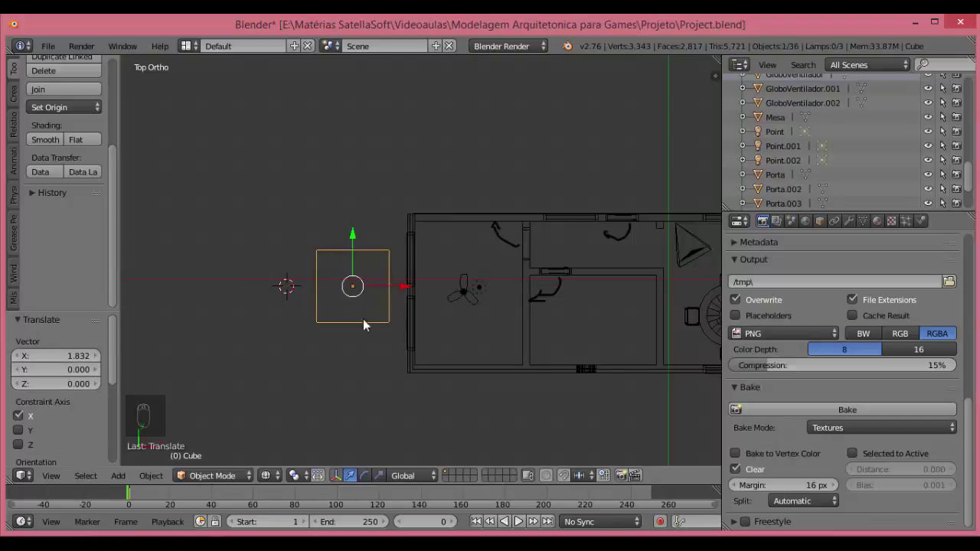
{"action": "key", "text": "Tab"}
{"action": "key", "text": "n"}
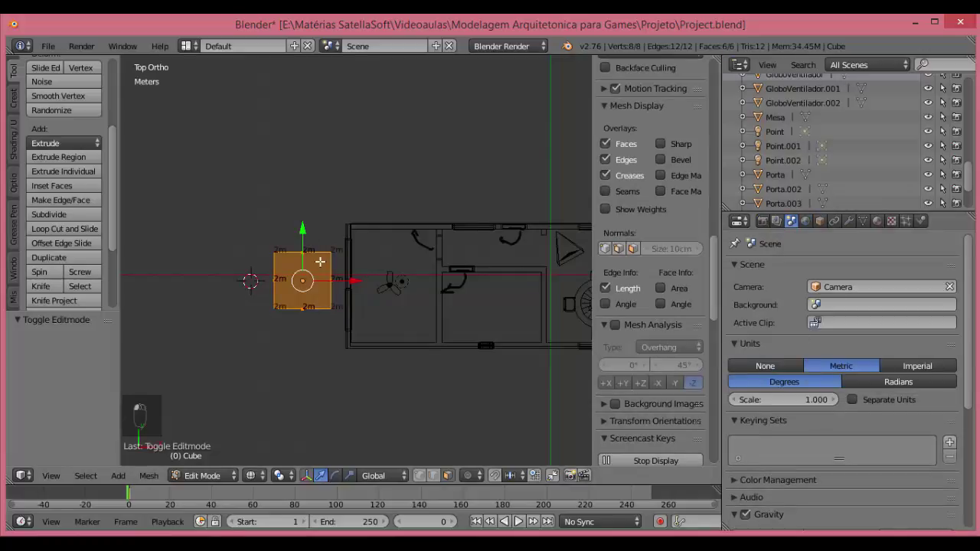
Extrude the cube's geometry into a box about 80 cm wide and view it as solid surfaces.
{"action": "key", "text": "n"}
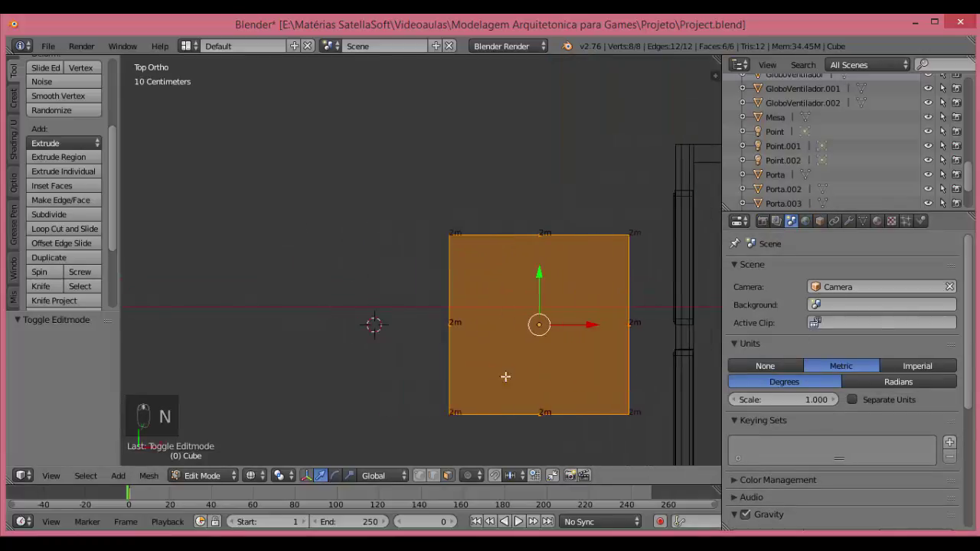
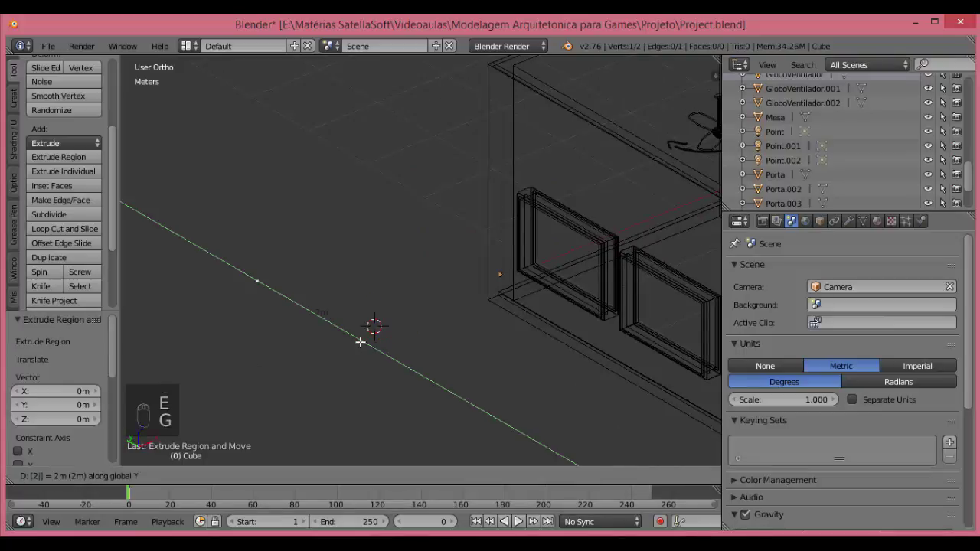
{"action": "key", "text": "a"}
{"action": "key", "text": "e"}
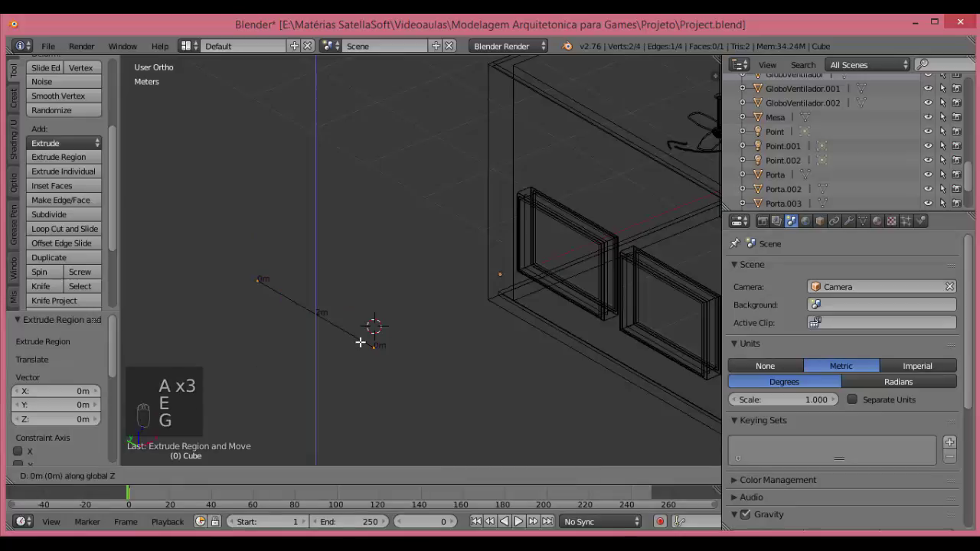
{"action": "key", "text": "Tab"}
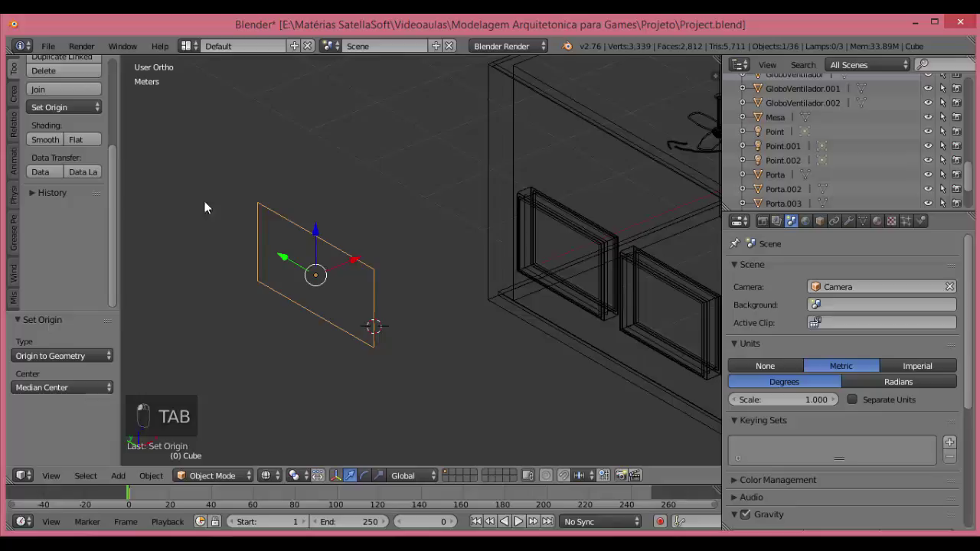
{"action": "key", "text": "a"}
{"action": "key", "text": "a"}
{"action": "key", "text": "e"}
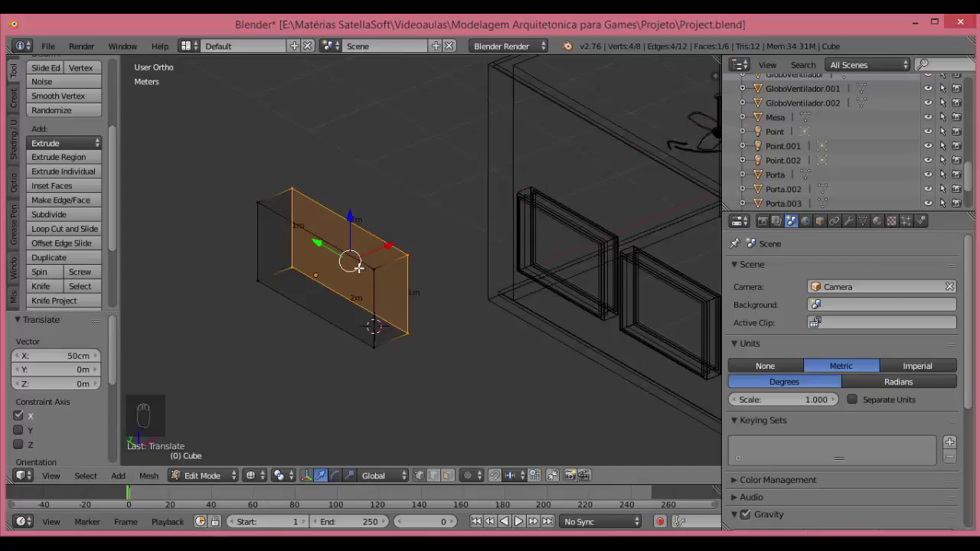
{"action": "key", "text": "ctrl+z"}
{"action": "key", "text": "g"}
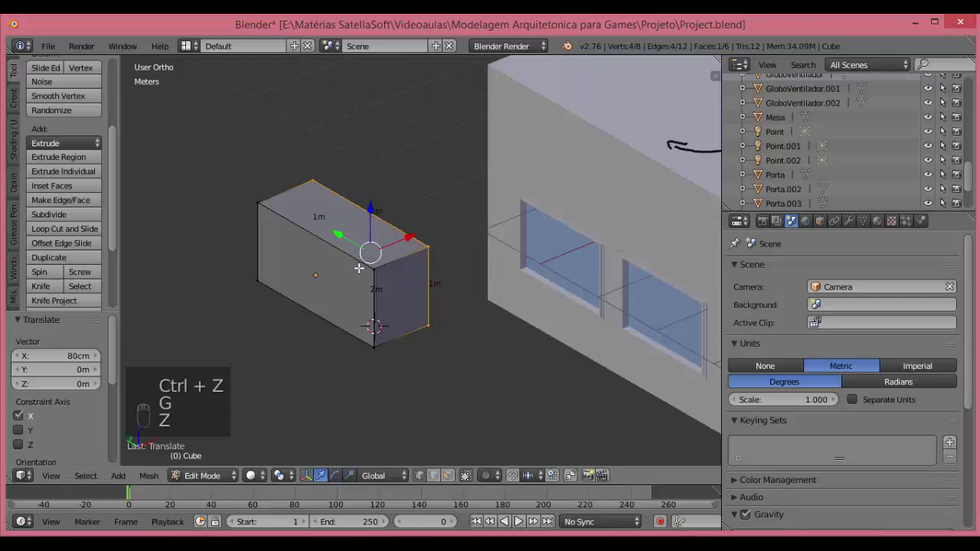
{"action": "key", "text": "Tab"}
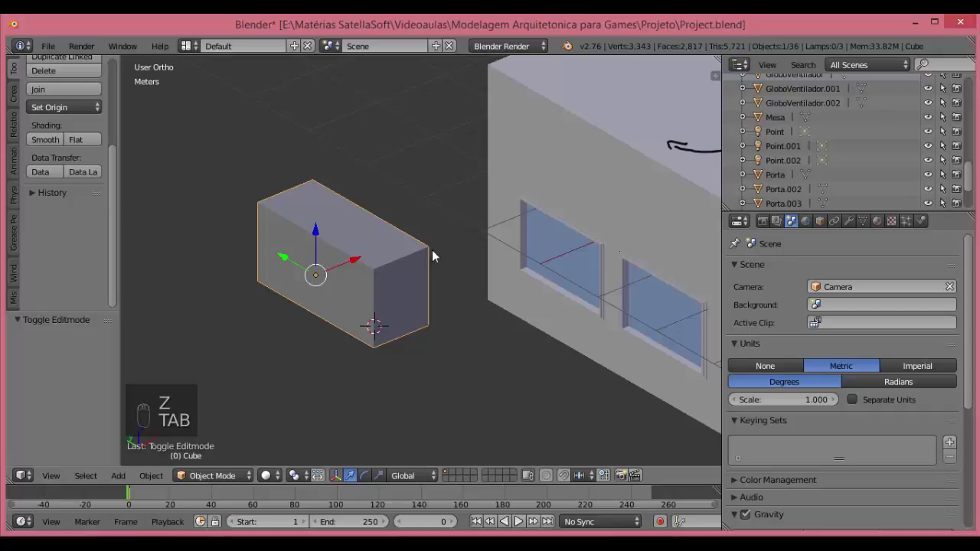
Widen the cabinet front from Front view, delete the front face and recalculate the inverted normals.
{"action": "key", "text": "KP_1"}
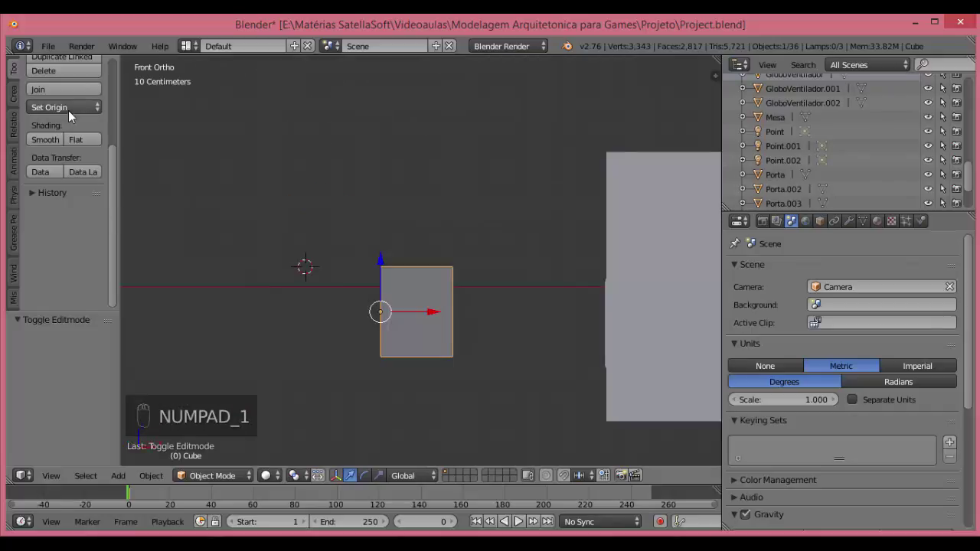
{"action": "key", "text": "r"}
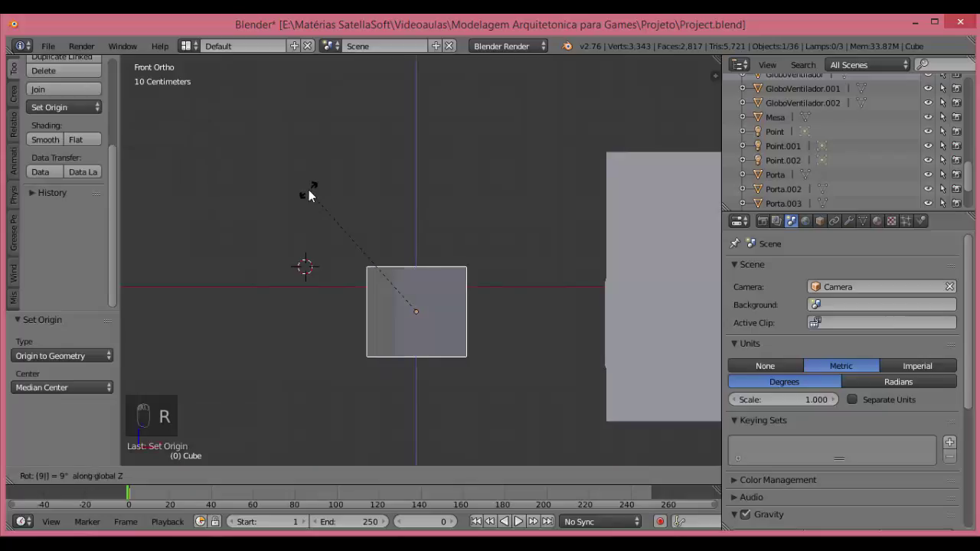
{"action": "key", "text": "Tab"}
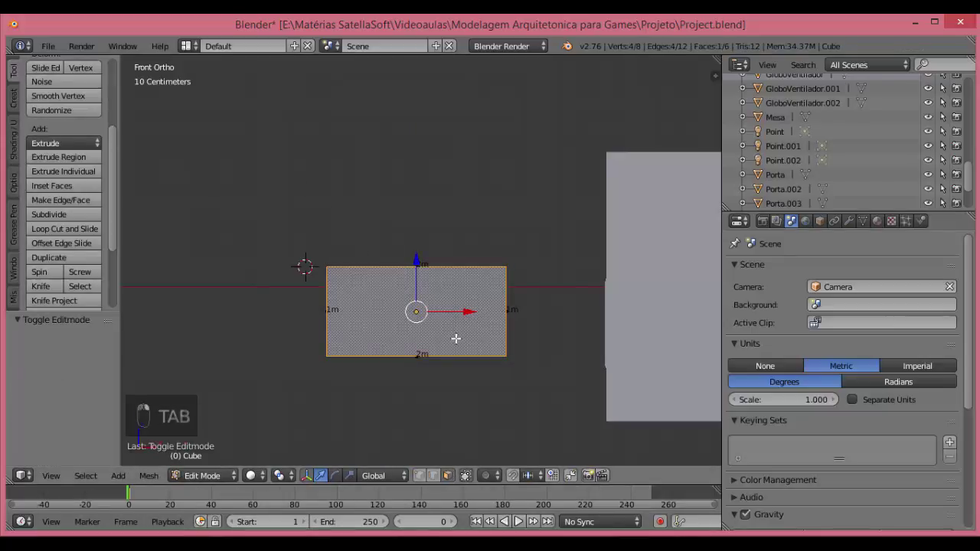
{"action": "key", "text": "Down"}
{"action": "key", "text": "Tab"}
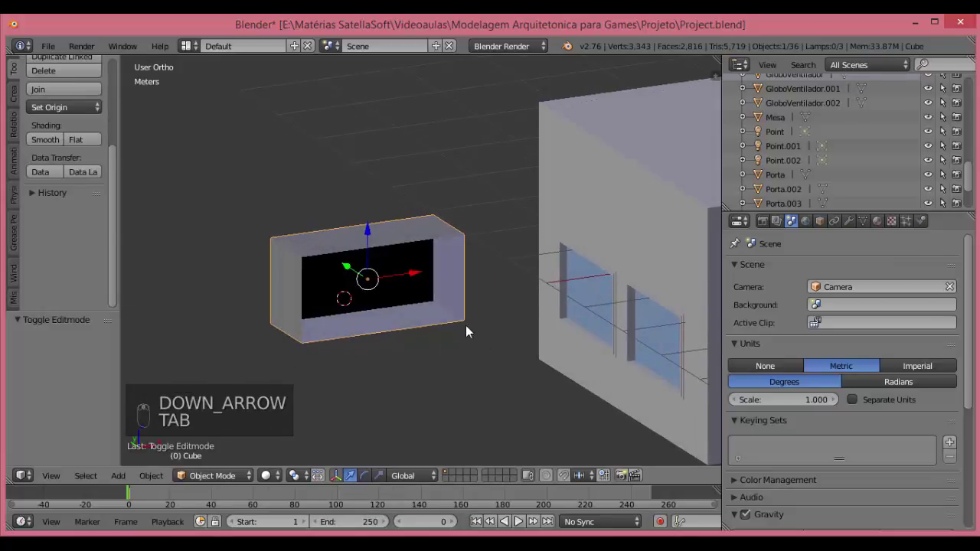
{"action": "key", "text": "ctrl+z"}
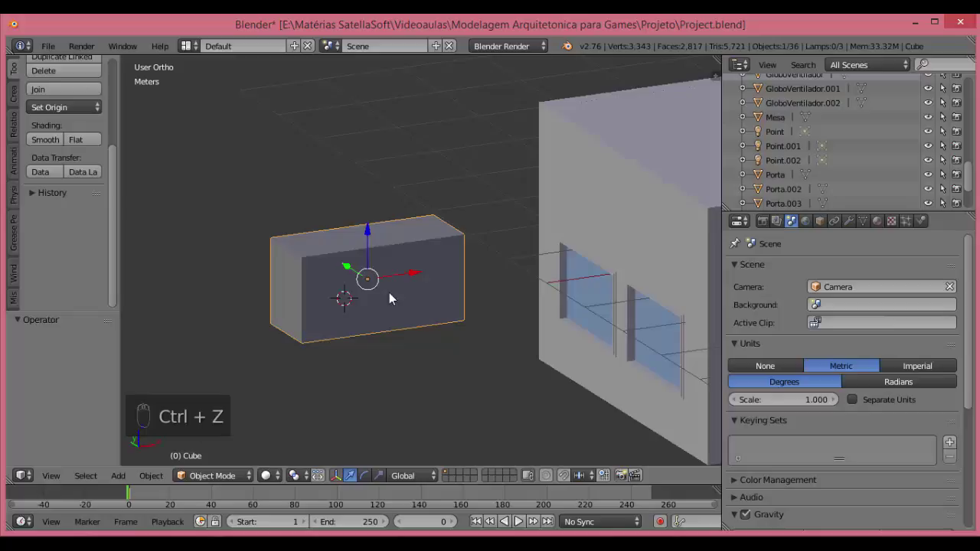
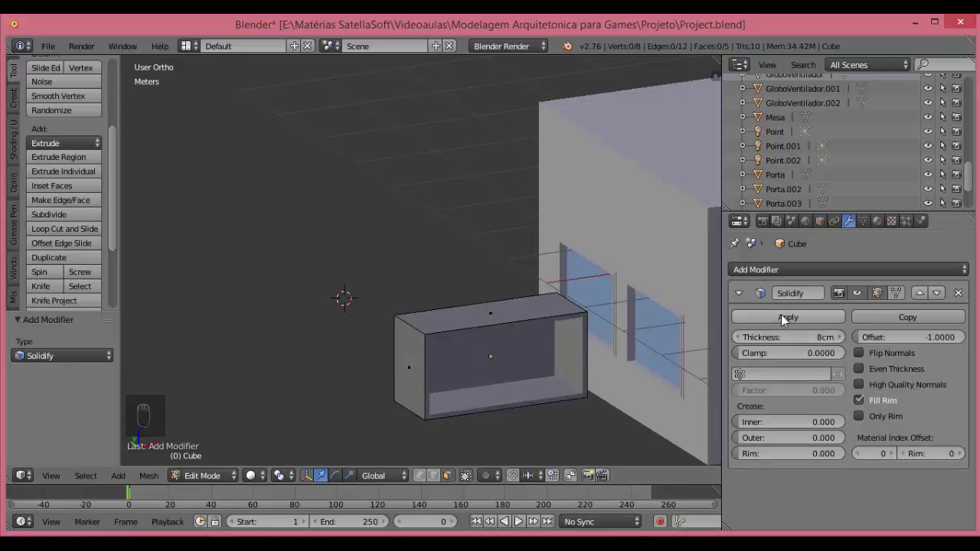
Apply the 8 cm Solidify wall thickness in Object Mode, then re-enter Edit Mode viewed from above.
{"action": "key", "text": "Tab"}
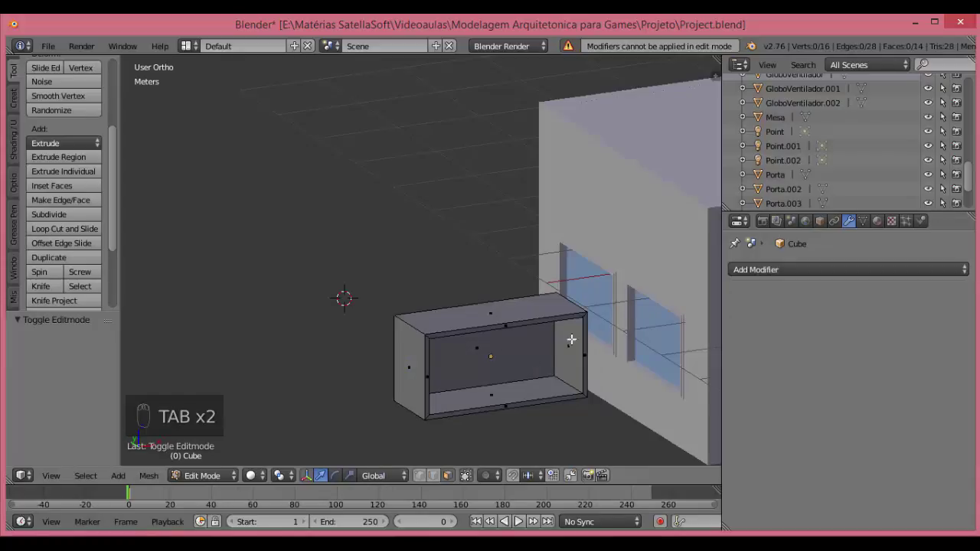
{"action": "key", "text": "ctrl+z"}
{"action": "key", "text": "Tab"}
{"action": "key", "text": "Tab"}
{"action": "key", "text": "KP_7"}
Detach the top face, scale it to overhang, and extrude it upward into a thin countertop slab.
{"action": "key", "text": "e"}
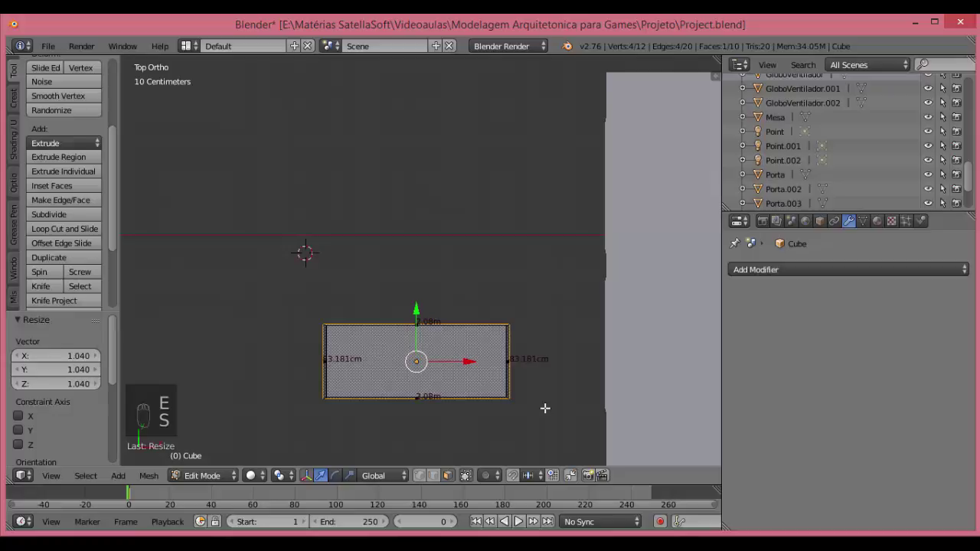
{"action": "key", "text": "ctrl+z"}
{"action": "key", "text": "s"}
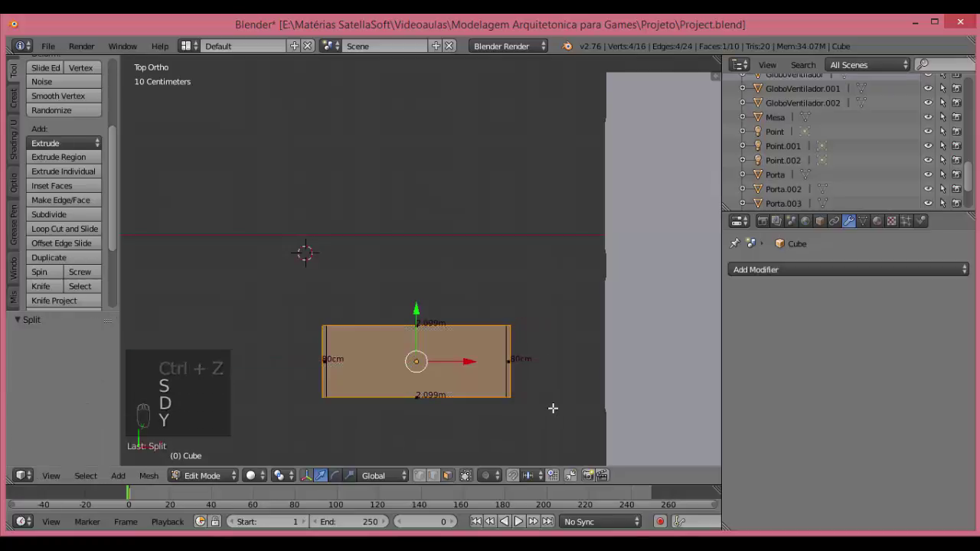
{"action": "key", "text": "s"}
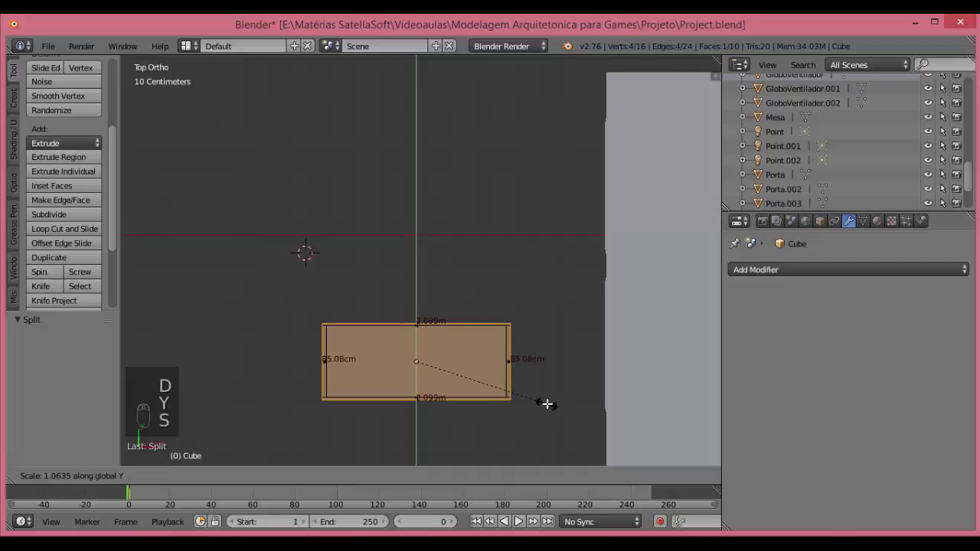
{"action": "key", "text": "KP_1"}
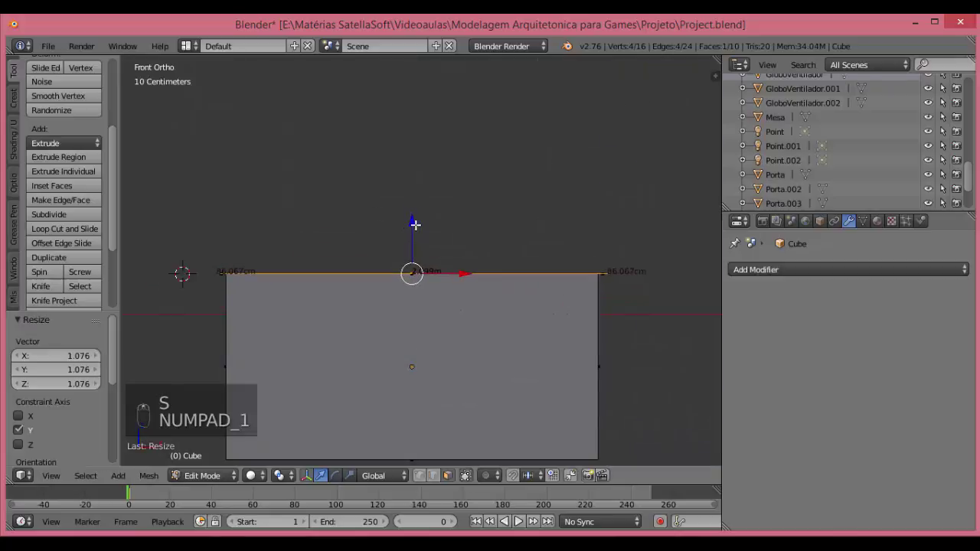
{"action": "key", "text": "e"}
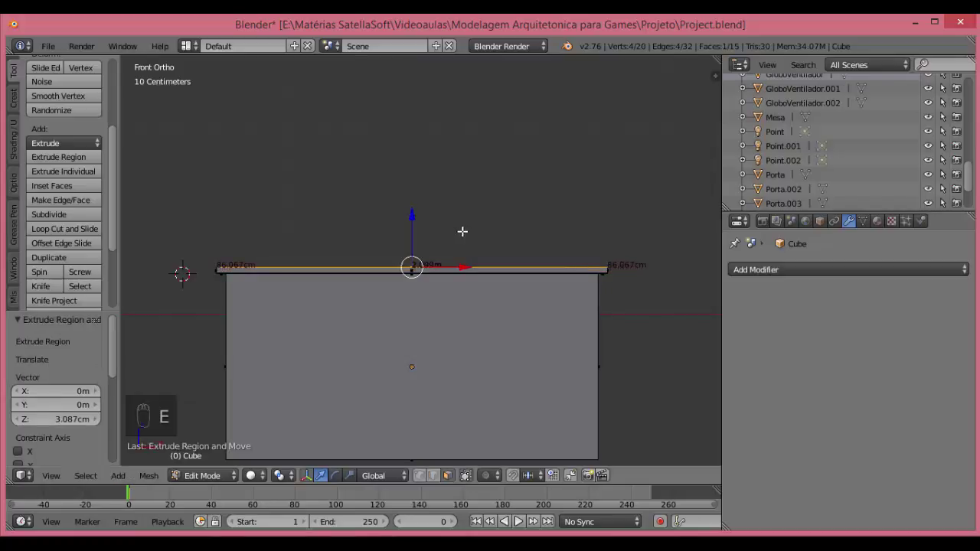
{"action": "key", "text": "Tab"}
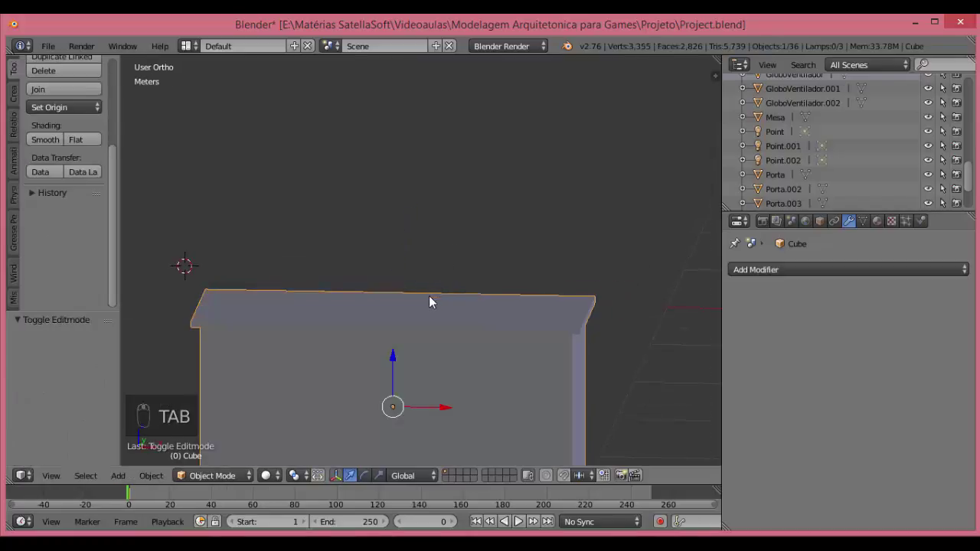
{"action": "left_click_drag", "start_coordinate": [351, 316], "coordinate": [361, 319]}
Add a sphere, stretch it into an oval basin shape and position it on the countertop.
{"action": "key", "text": "KP_7"}
{"action": "key", "text": "shift+a"}
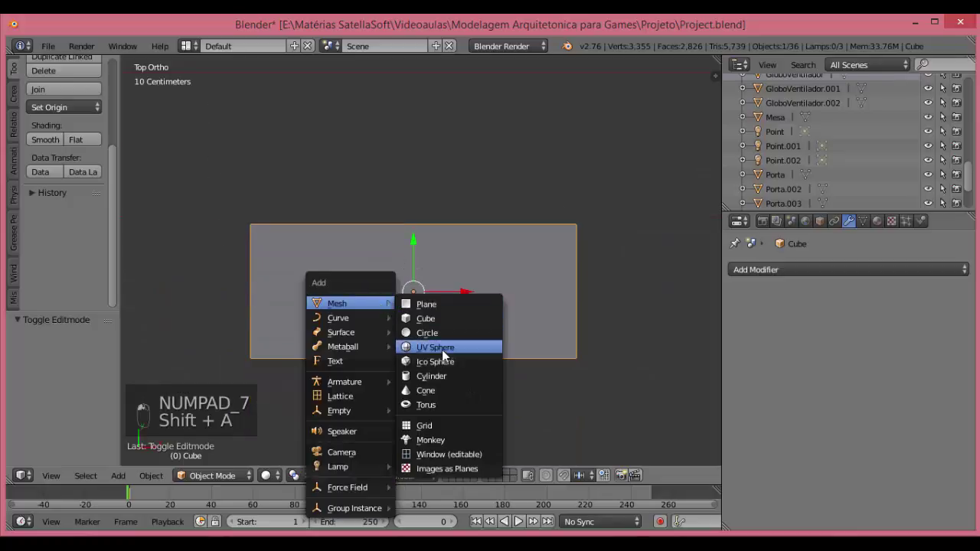
{"action": "key", "text": "s"}
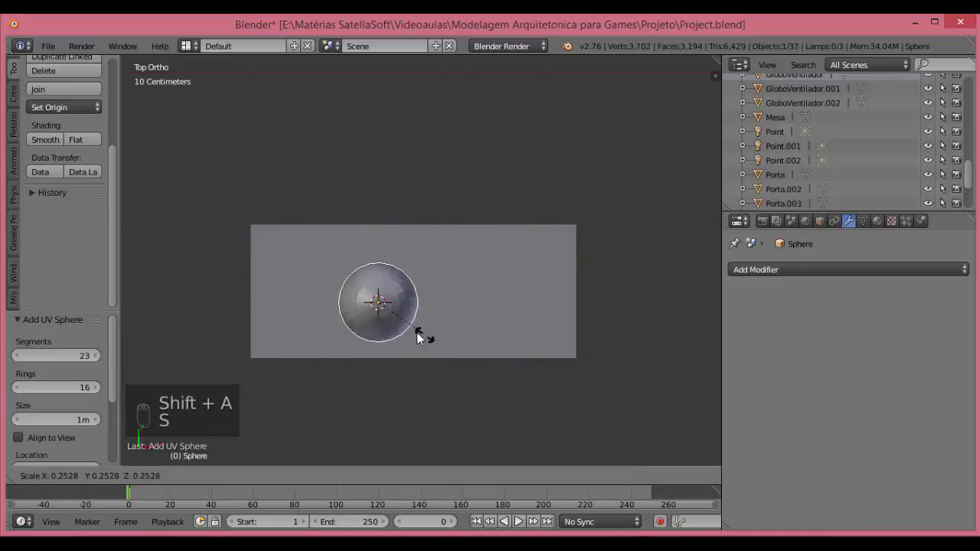
{"action": "key", "text": "s"}
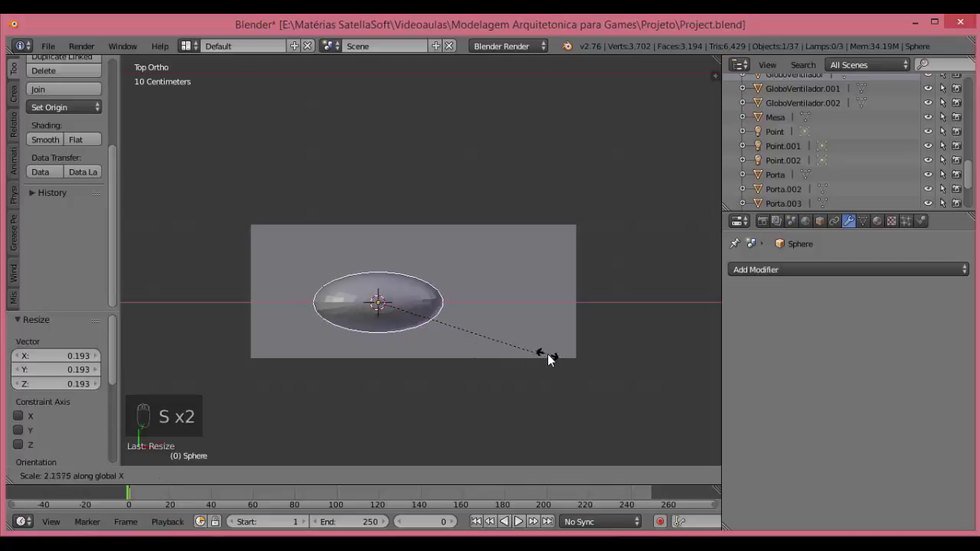
{"action": "key", "text": "g"}
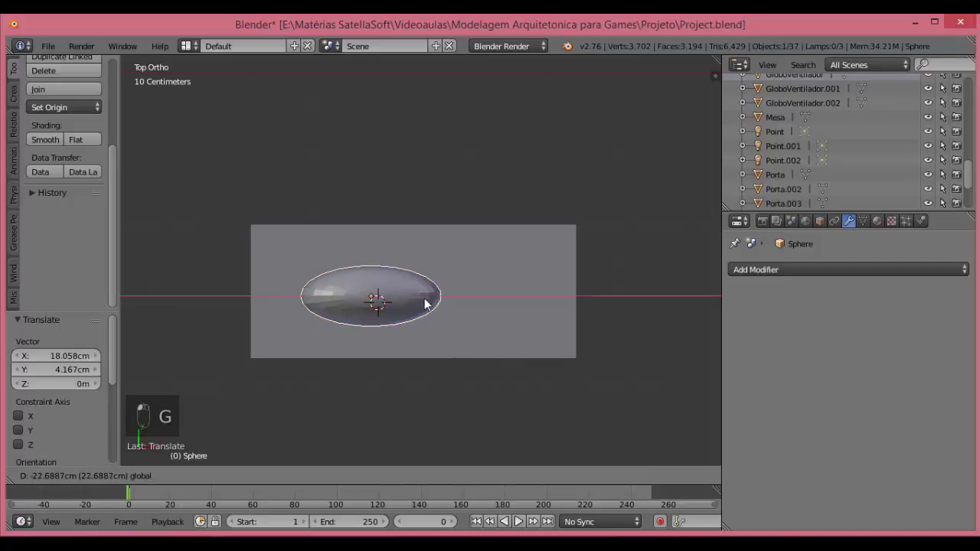
{"action": "key", "text": "KP_1"}
Apply the Boolean basin cut to the countertop and delete the leftover ellipsoid object.
{"action": "key", "text": "z"}
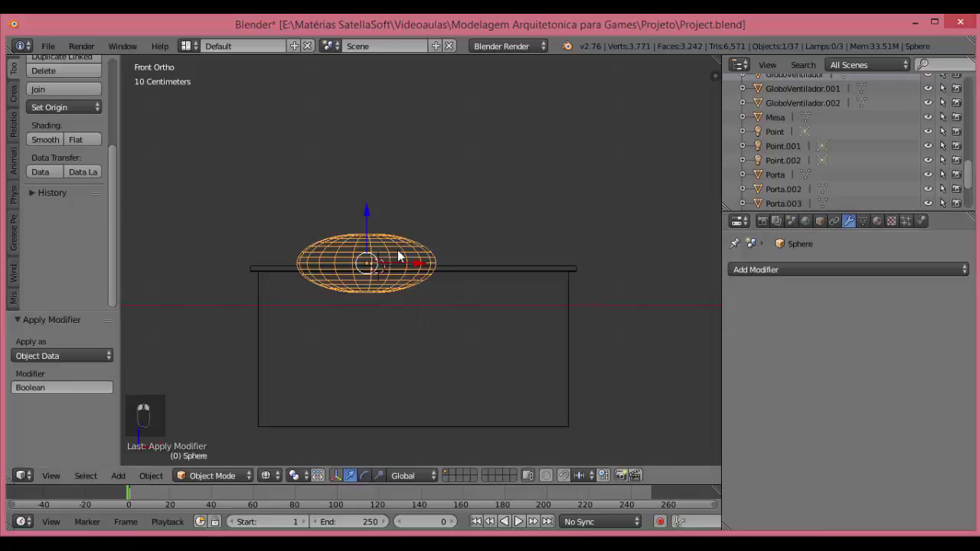
{"action": "key", "text": "Delete"}
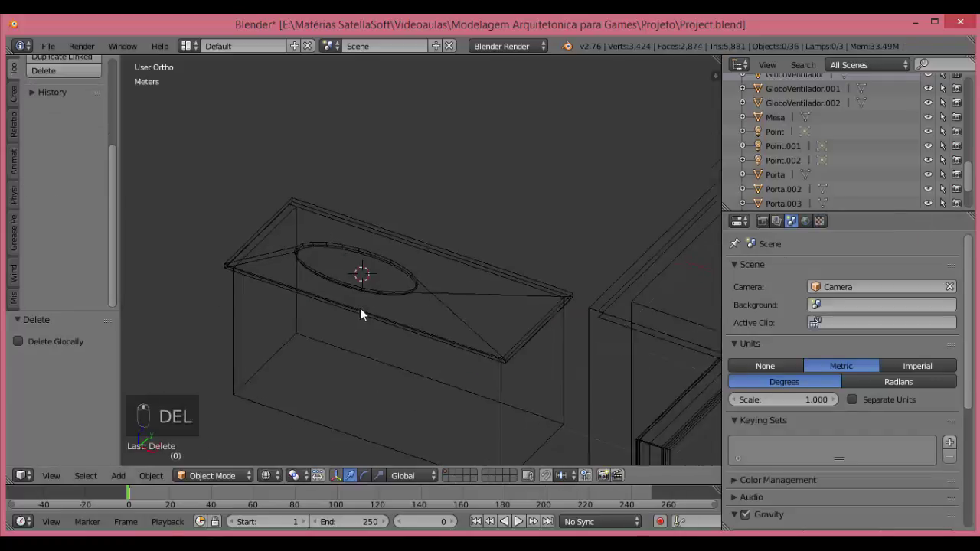
{"action": "key", "text": "z"}
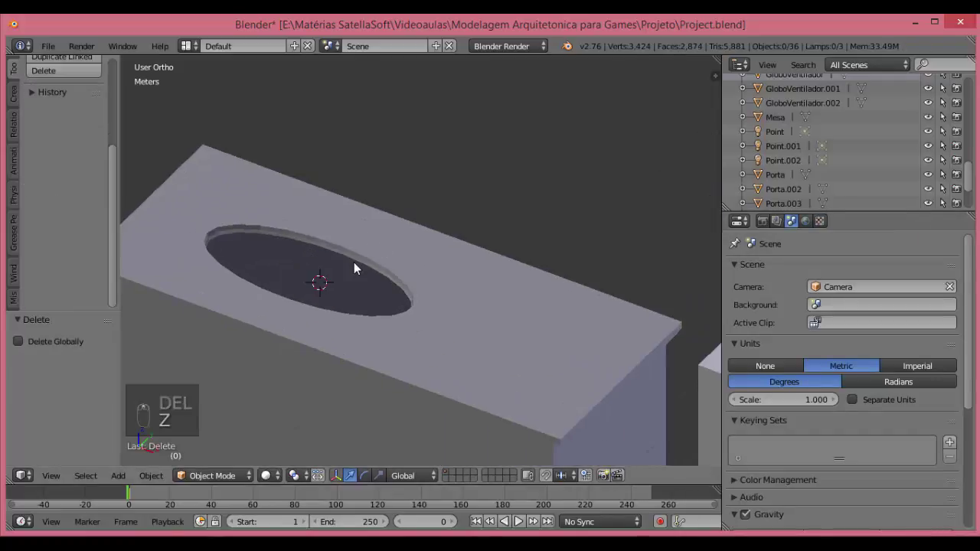
{"action": "key", "text": "ctrl+z"}
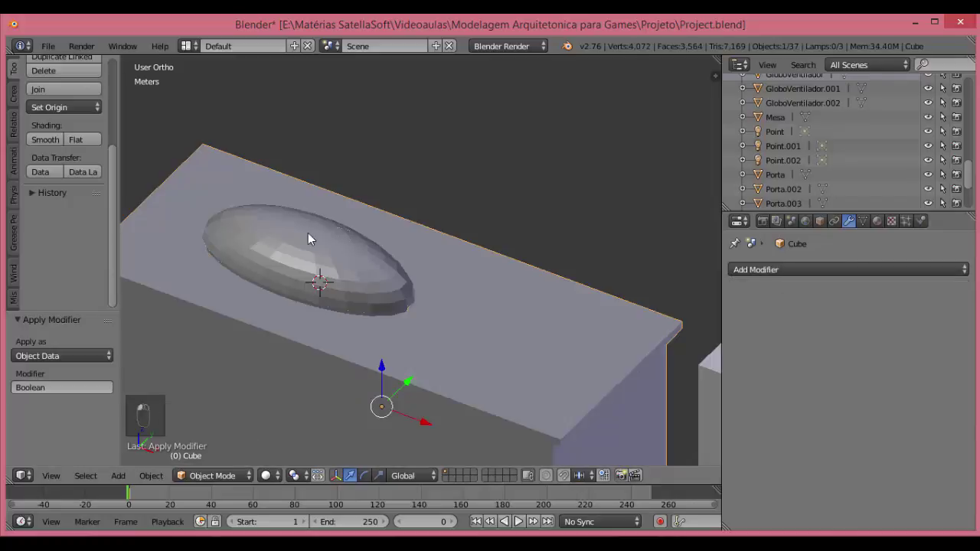
{"action": "key", "text": "Delete"}
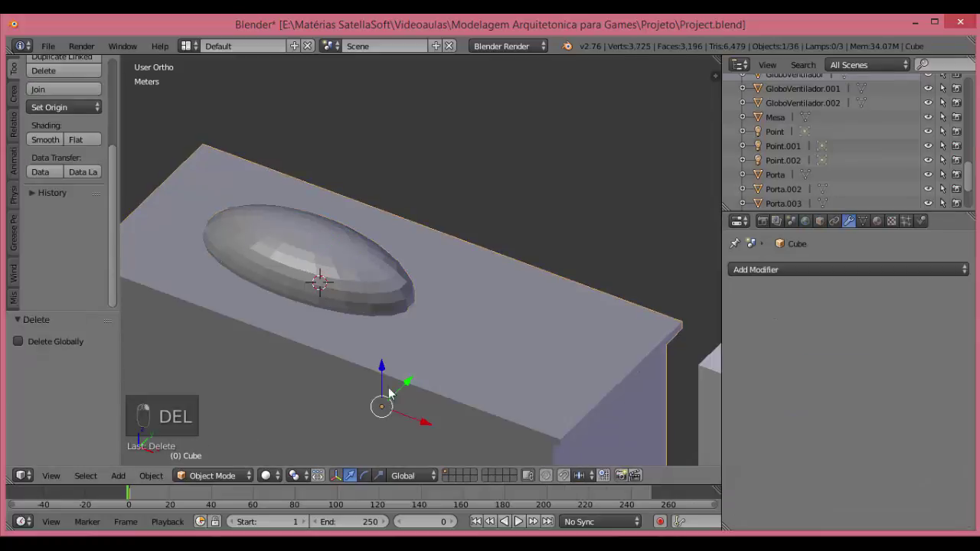
{"action": "key", "text": "Tab"}
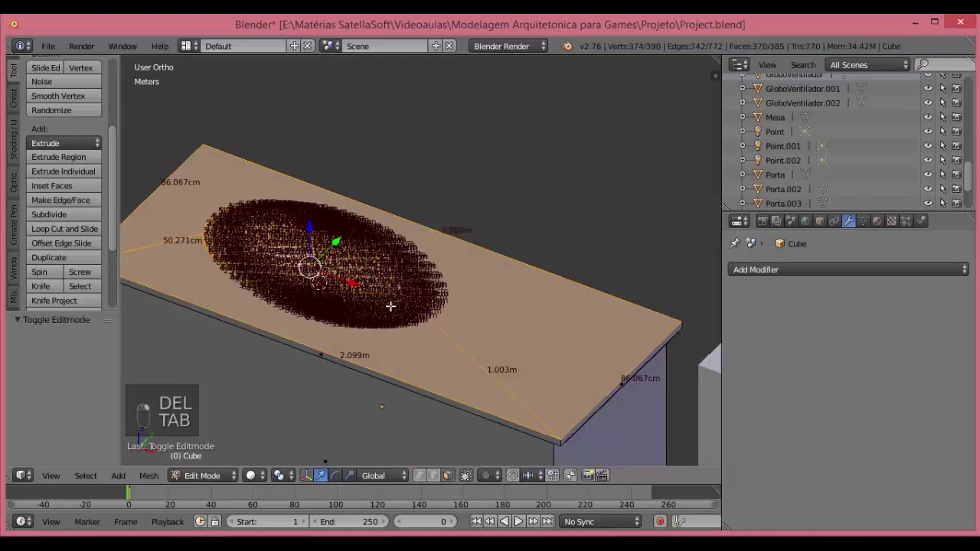
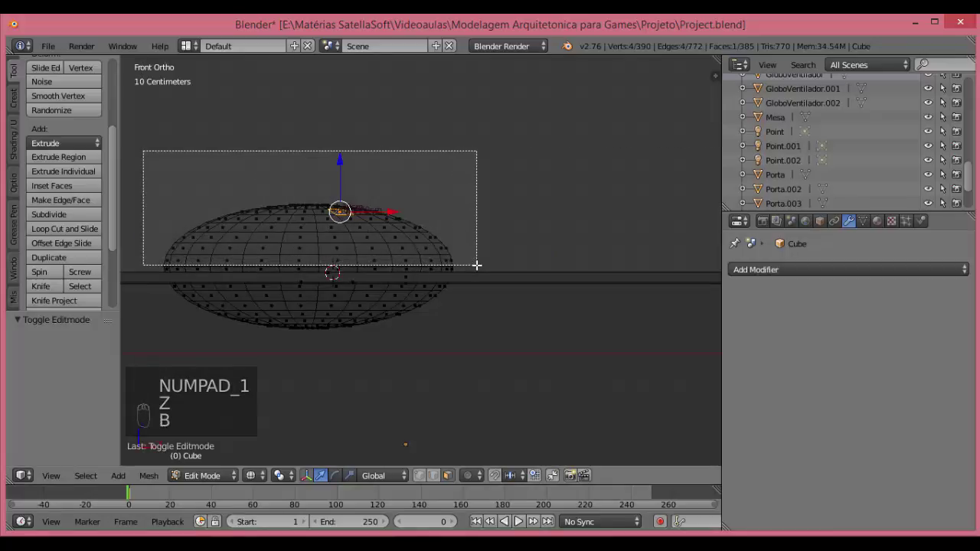
Try deleting the upper basin faces, inspect and recalculate normals, then undo to restore the ellipsoid.
{"action": "key", "text": "Delete"}
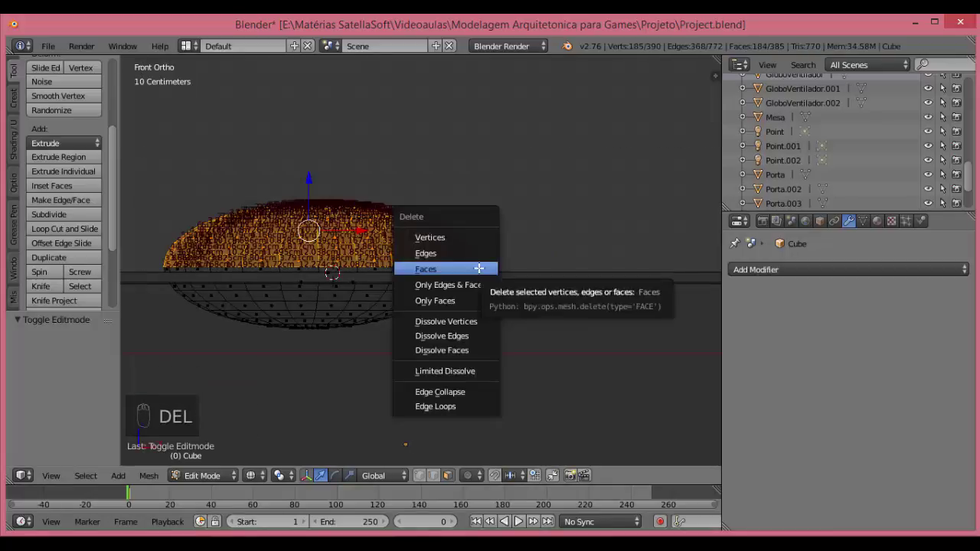
{"action": "key", "text": "Up"}
{"action": "key", "text": "Down"}
{"action": "key", "text": "z"}
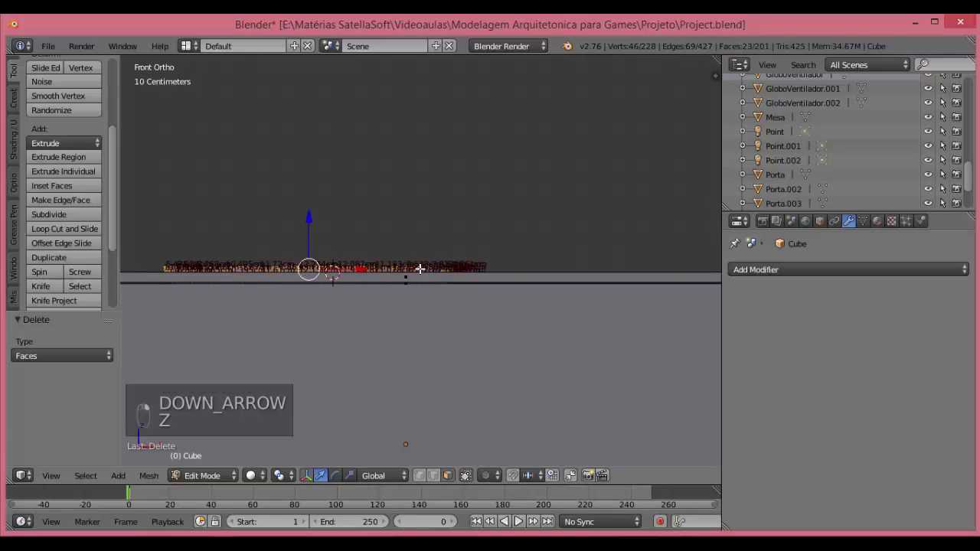
{"action": "key", "text": "Delete"}
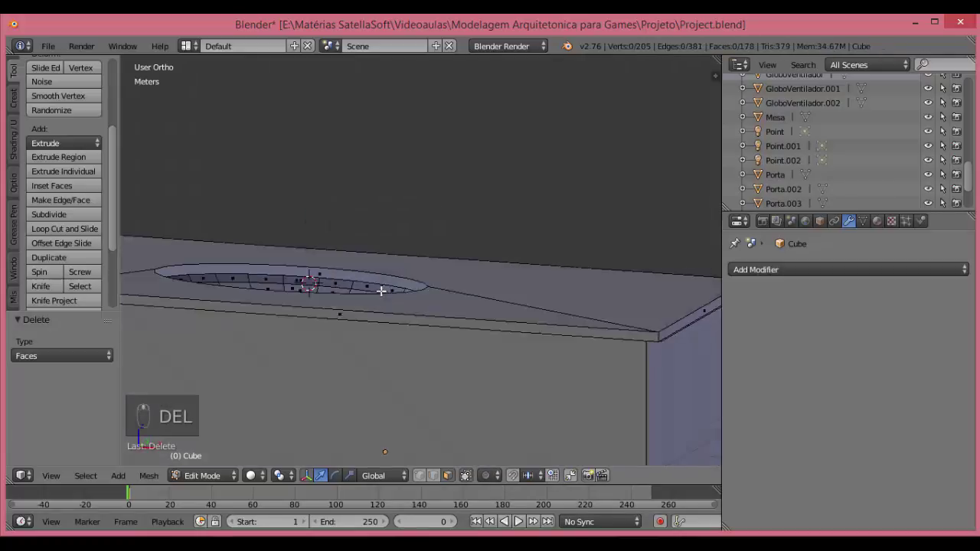
{"action": "key", "text": "Tab"}
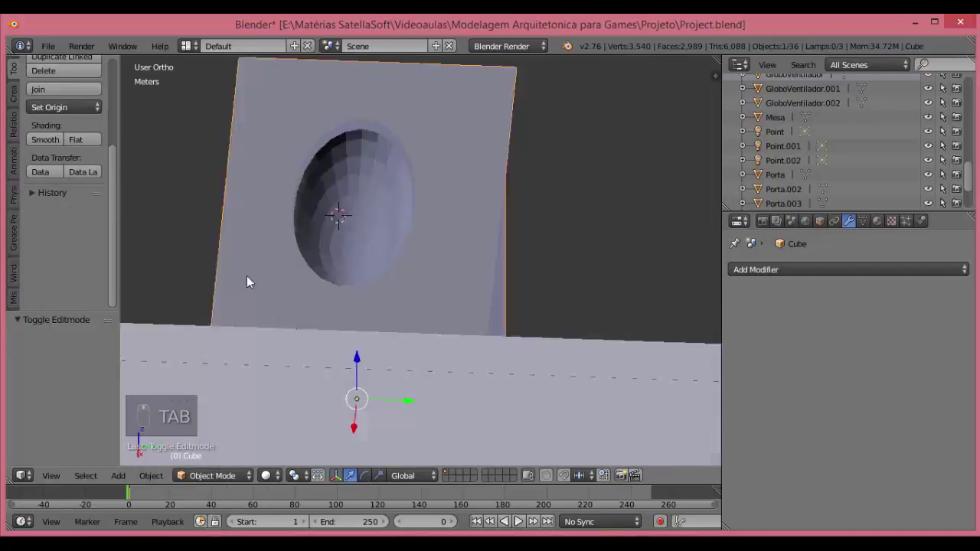
{"action": "key", "text": "a"}
{"action": "key", "text": "ctrl+n"}
{"action": "key", "text": "Tab"}
{"action": "key", "text": "a"}
{"action": "key", "text": "ctrl+n"}
{"action": "key", "text": "Tab"}
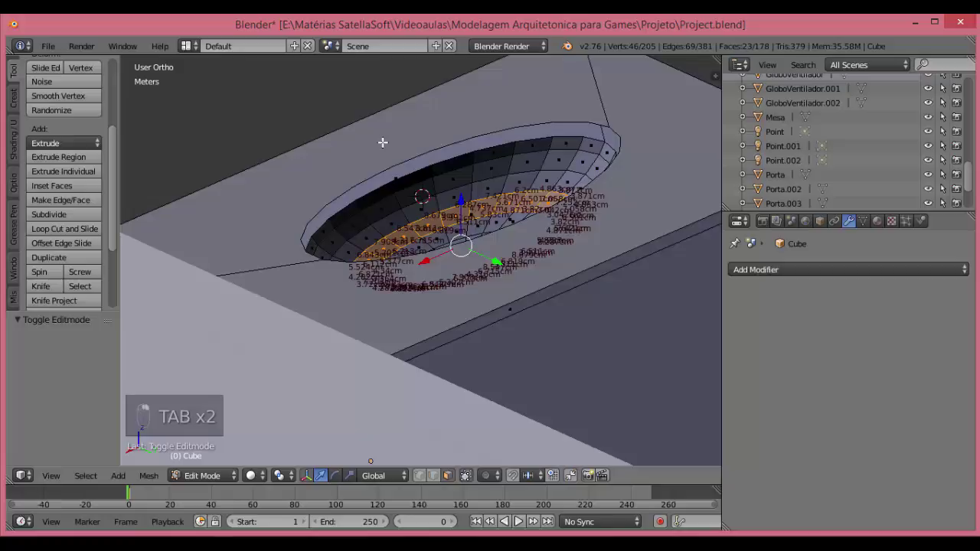
{"action": "key", "text": "ctrl+z"}
{"action": "key", "text": "ctrl+z"}
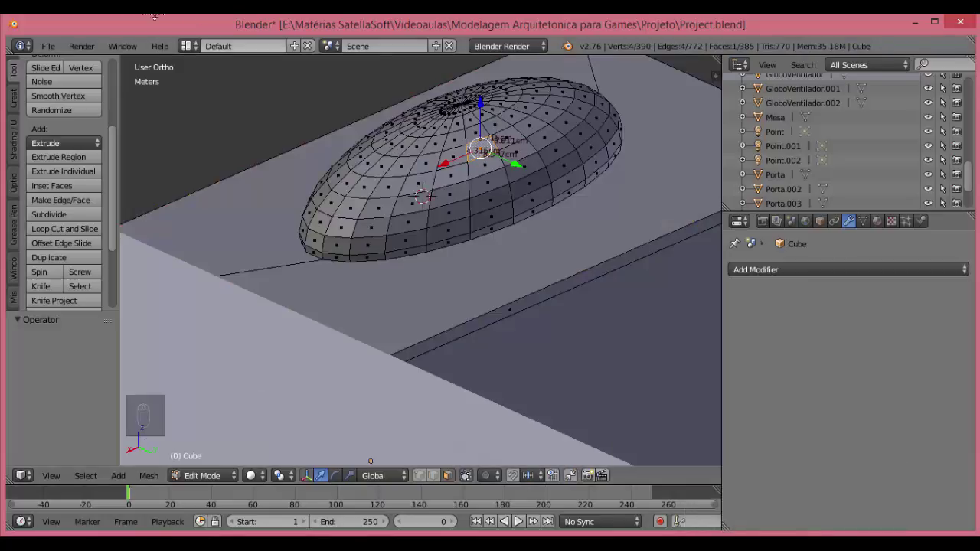
Box-select and delete the ellipsoid's upper half from Front view, then select the remaining bowl faces.
{"action": "key", "text": "KP_1"}
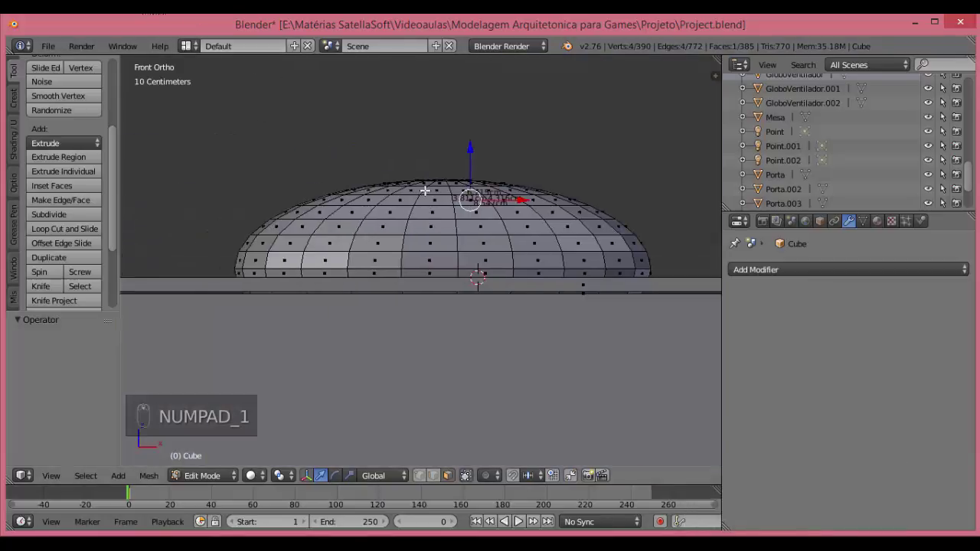
{"action": "key", "text": "b"}
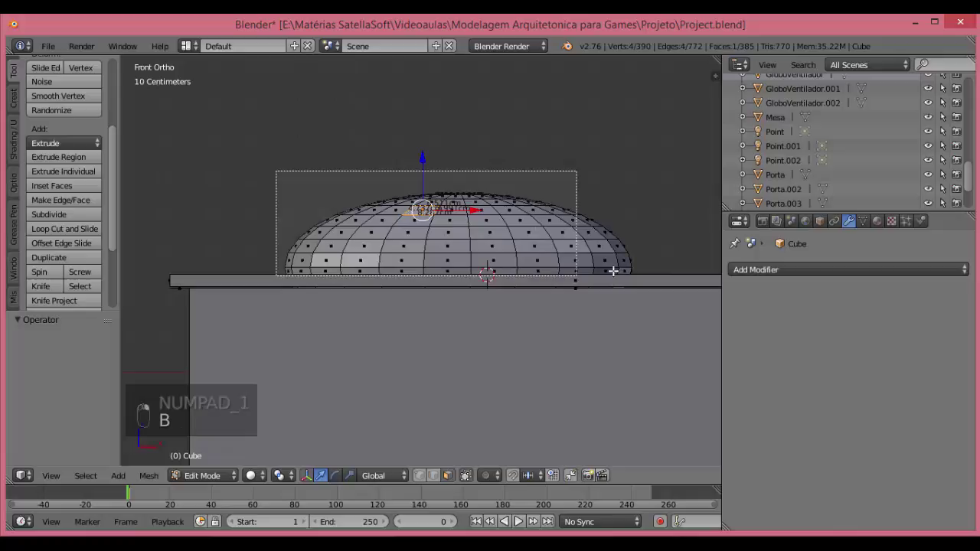
{"action": "key", "text": "z"}
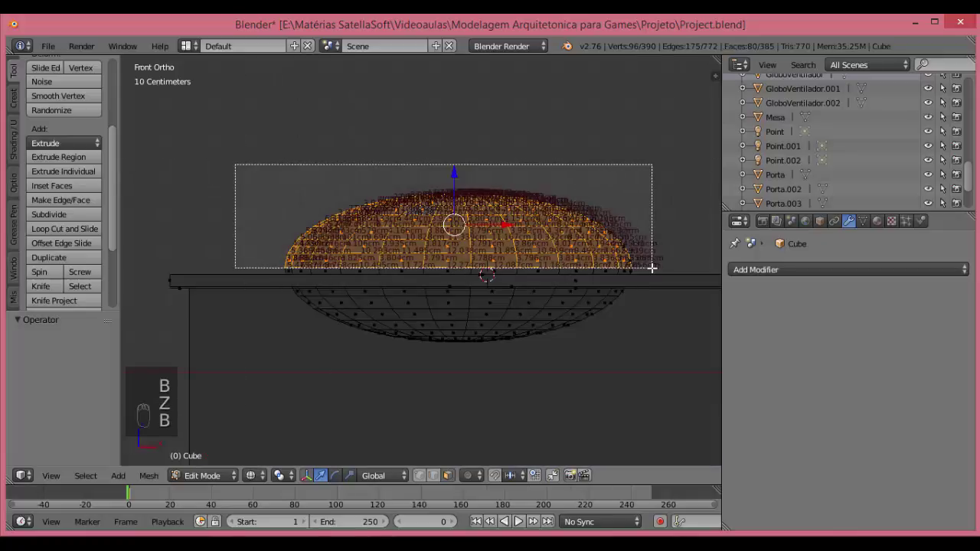
{"action": "key", "text": "b"}
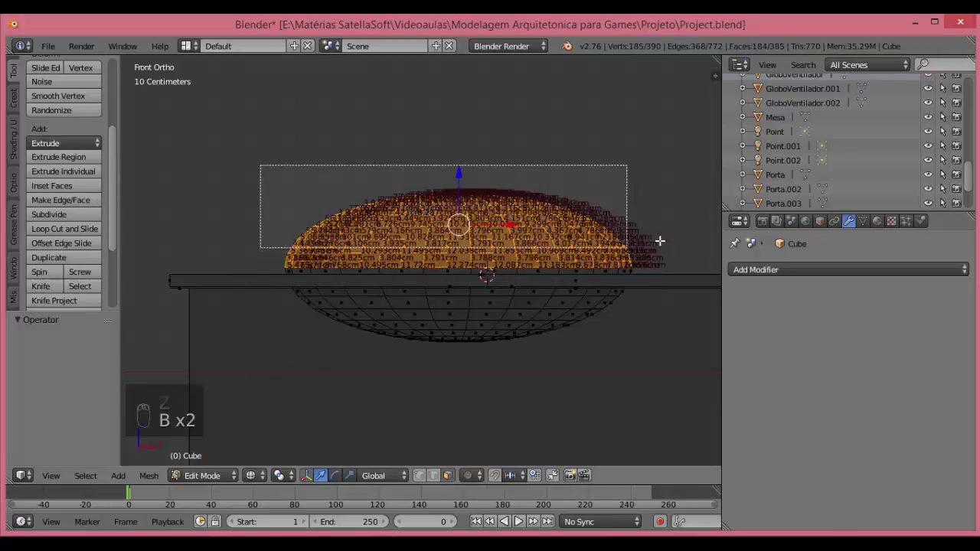
{"action": "key", "text": "Delete"}
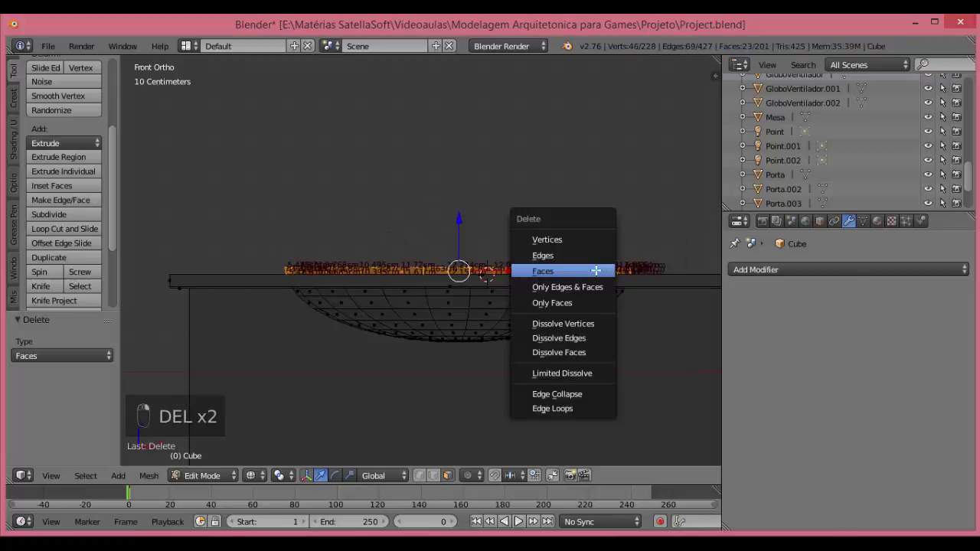
{"action": "key", "text": "ctrl+l"}
{"action": "key", "text": "b"}
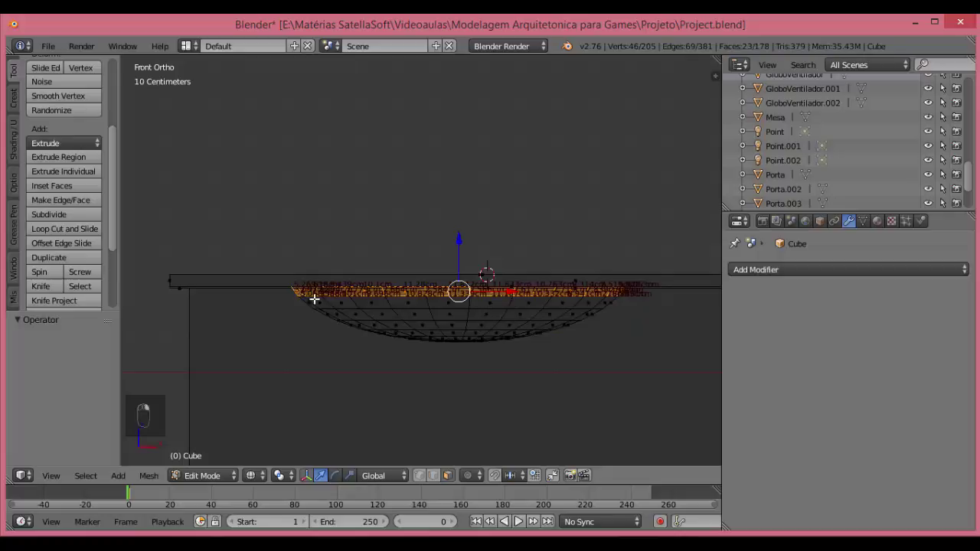
{"action": "key", "text": "b"}
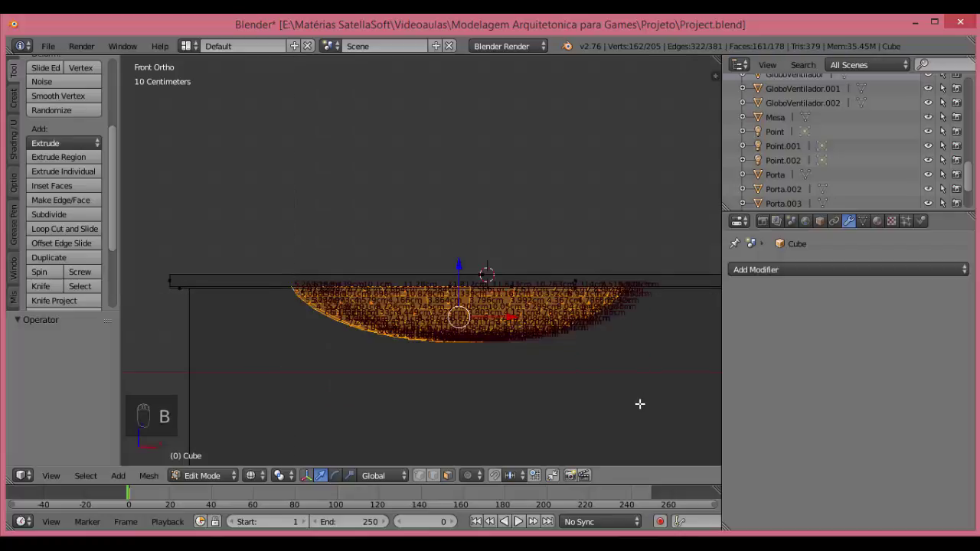
Separate the bowl into its own object, lift it above the countertop and apply a 3 cm Solidify wall.
{"action": "key", "text": "p"}
{"action": "key", "text": "z"}
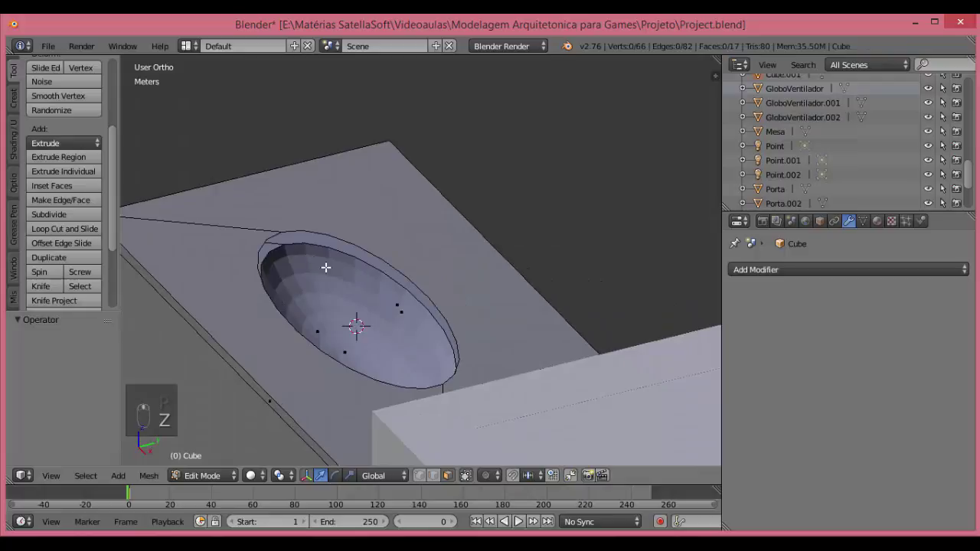
{"action": "key", "text": "Tab"}
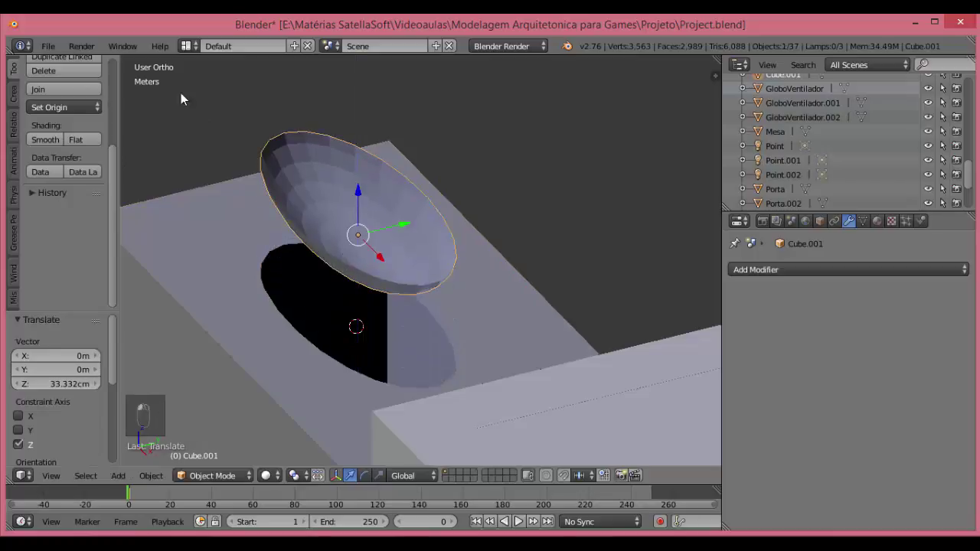
{"action": "key", "text": "Tab"}
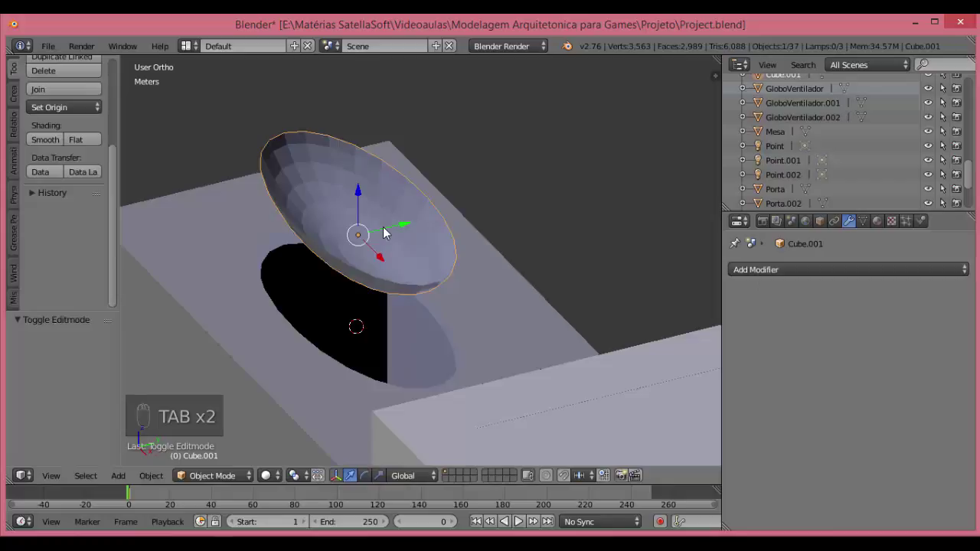
{"action": "key", "text": "a"}
{"action": "key", "text": "ctrl+n"}
{"action": "key", "text": "Tab"}
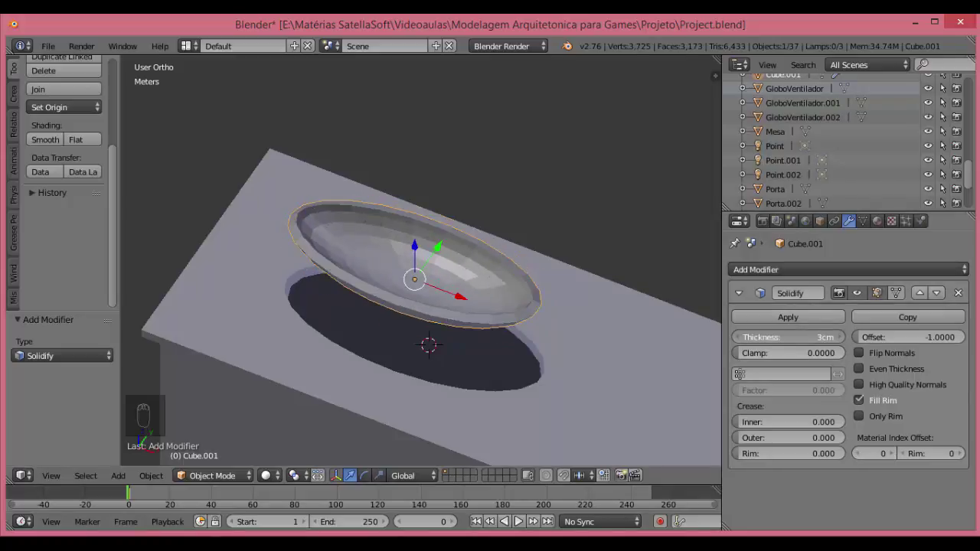
{"action": "key", "text": "Tab"}
In Front view select and delete the unwanted bottom faces beneath the basin bowl.
{"action": "key", "text": "KP_1"}
{"action": "key", "text": "n"}
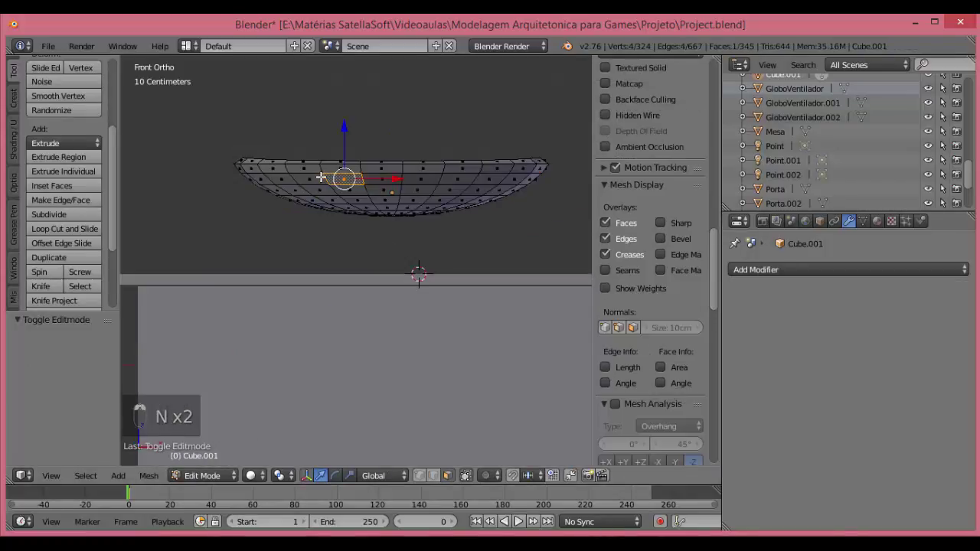
{"action": "key", "text": "KP_1"}
{"action": "key", "text": "c"}
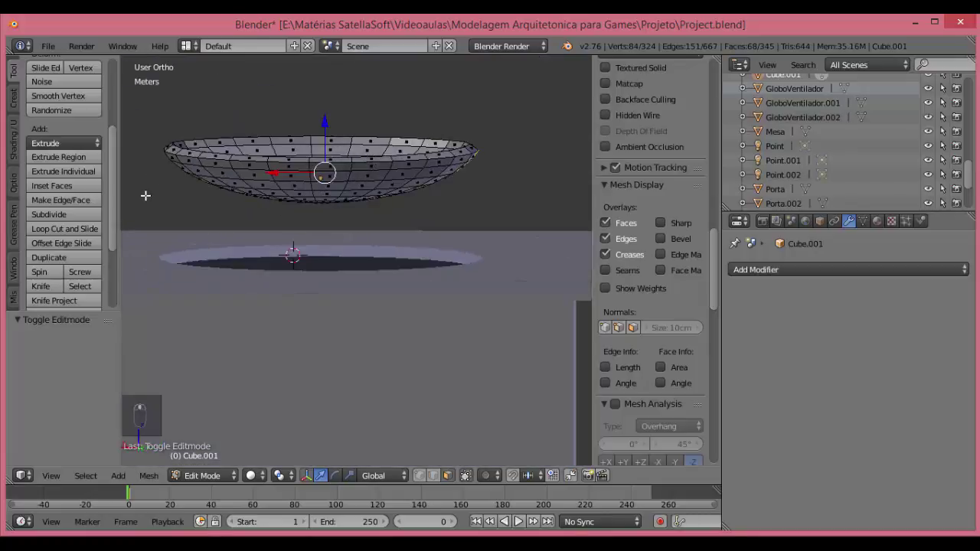
{"action": "key", "text": "KP_1"}
{"action": "key", "text": "ctrl+KP_1"}
{"action": "key", "text": "c"}
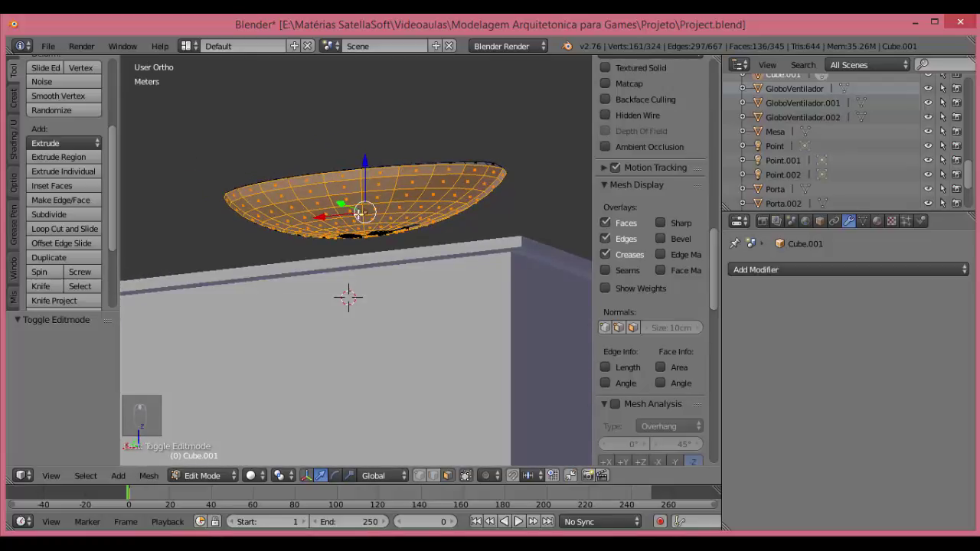
{"action": "key", "text": "ctrl+z"}
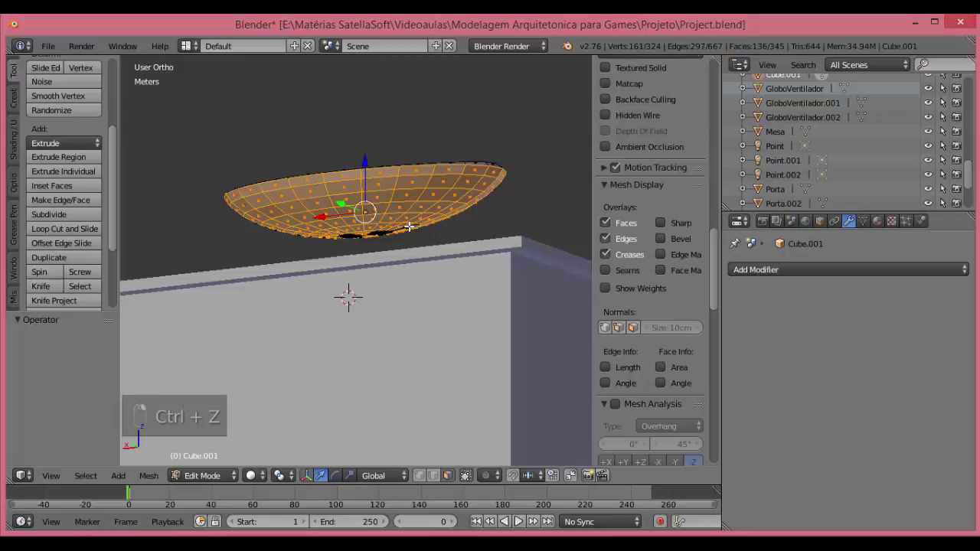
{"action": "key", "text": "Delete"}
{"action": "key", "text": "KP_1"}
{"action": "key", "text": "b"}
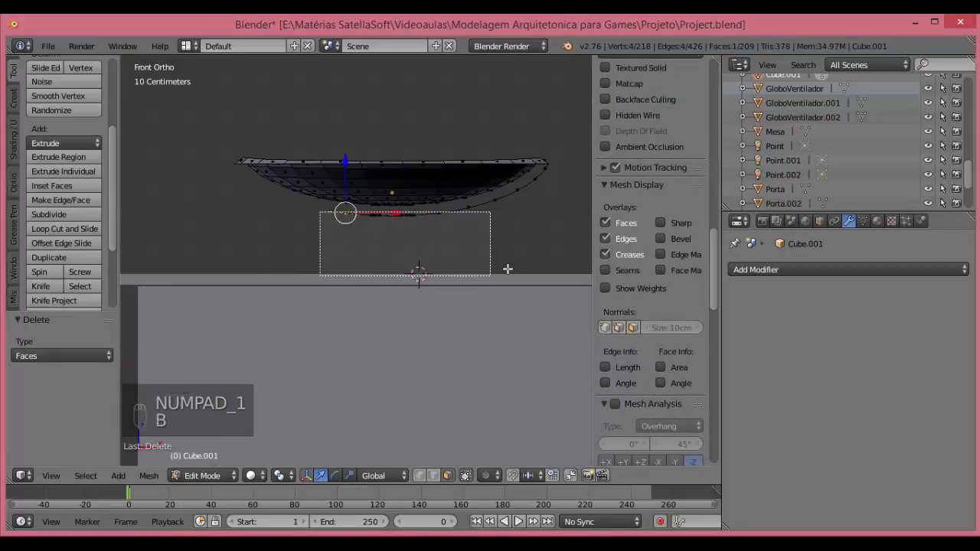
{"action": "key", "text": "b"}
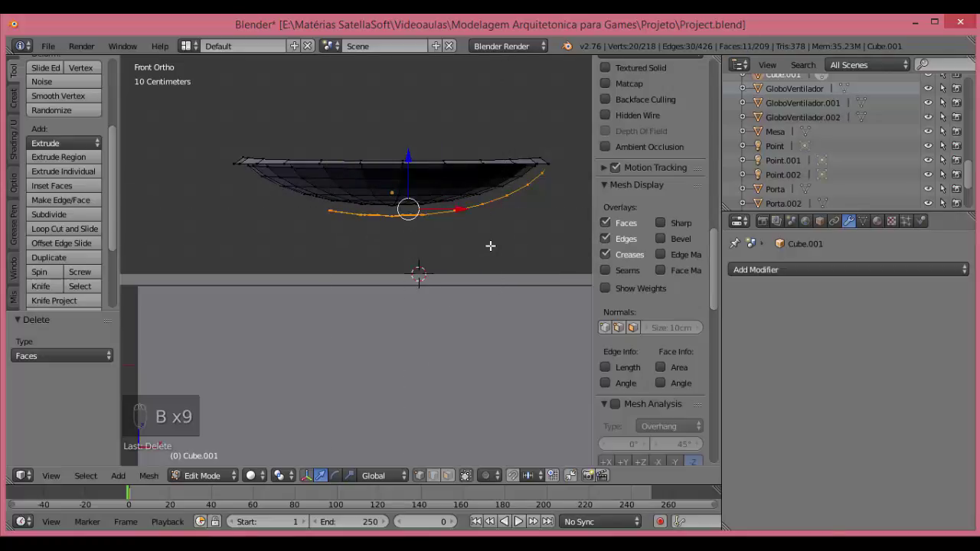
Delete the remaining stray vertices around the basin and finish editing the clean bowl.
{"action": "key", "text": "Delete"}
{"action": "key", "text": "Up"}
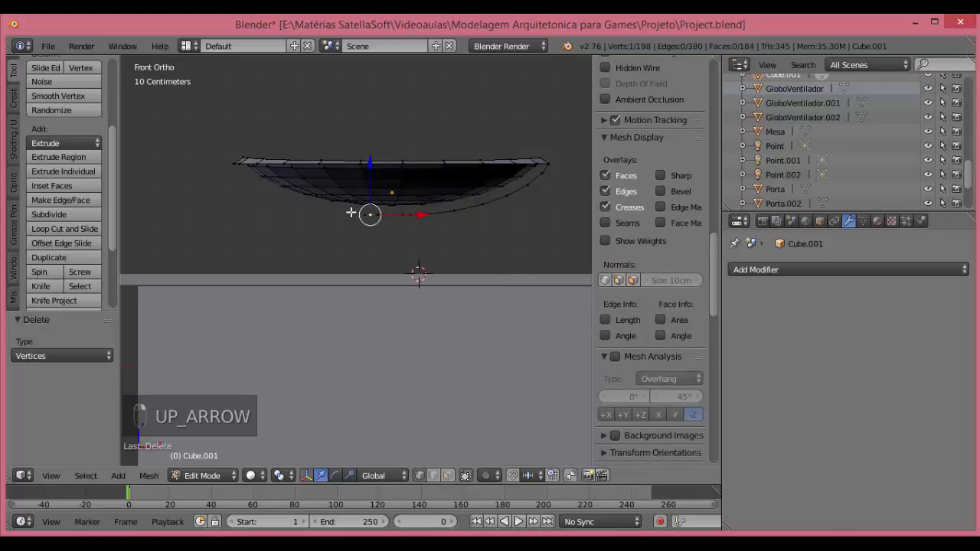
{"action": "key", "text": "b"}
{"action": "key", "text": "Delete"}
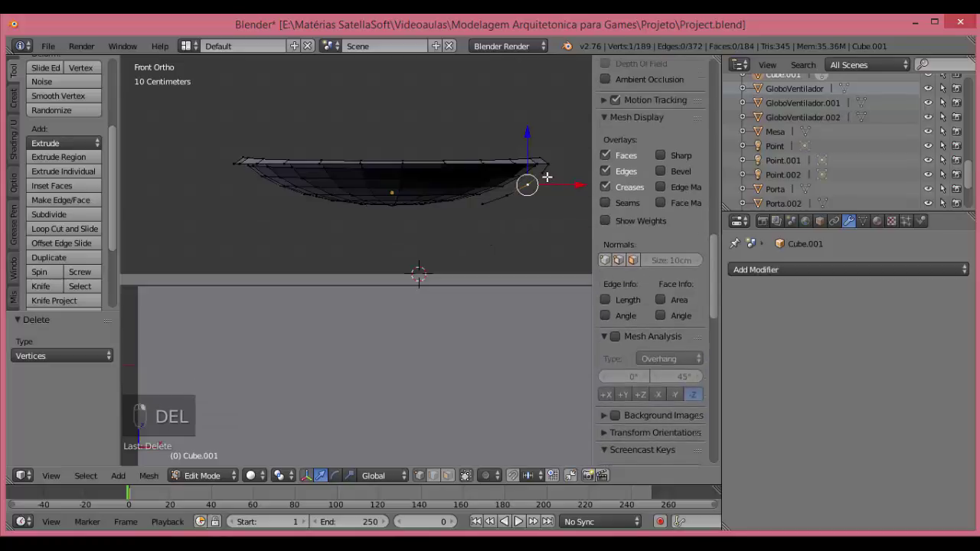
{"action": "key", "text": "Delete"}
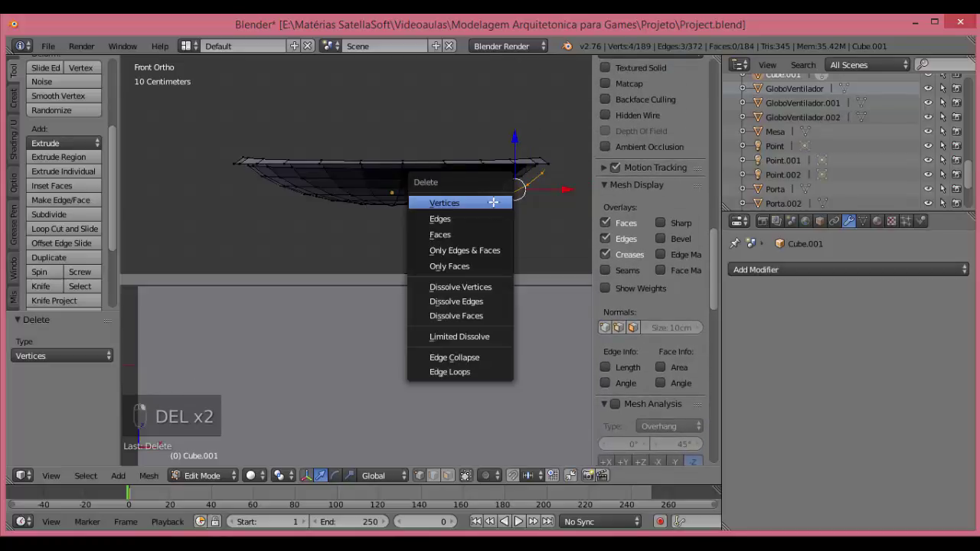
{"action": "key", "text": "z"}
{"action": "key", "text": "Tab"}
{"action": "key", "text": "z"}
{"action": "key", "text": "KP_1"}
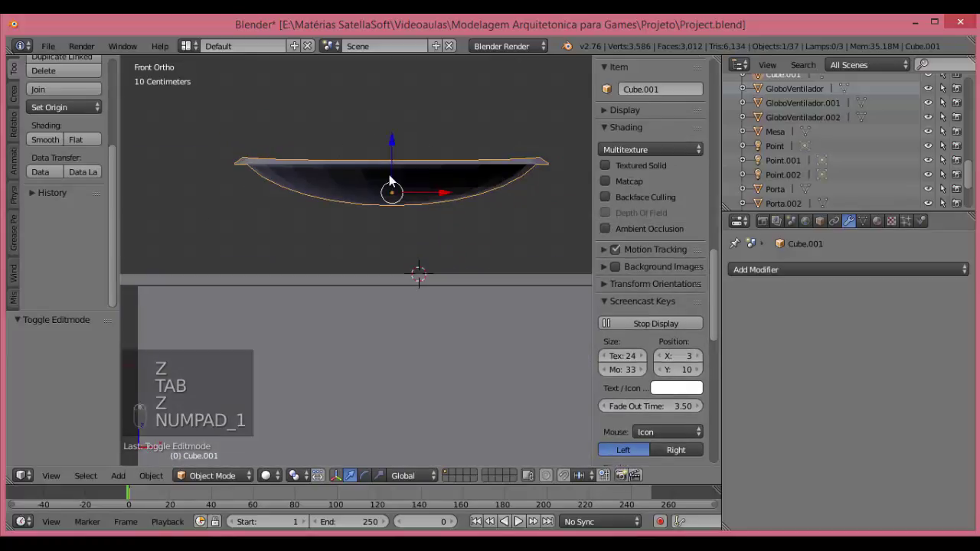
Lower the basin into the countertop, join the two as one object, save the project and begin adding a cube.
{"action": "key", "text": "z"}
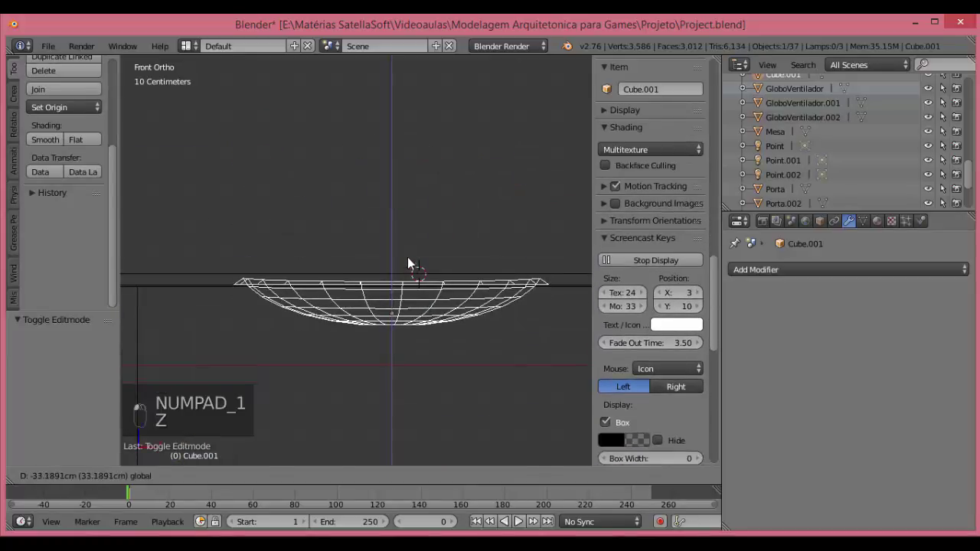
{"action": "key", "text": "z"}
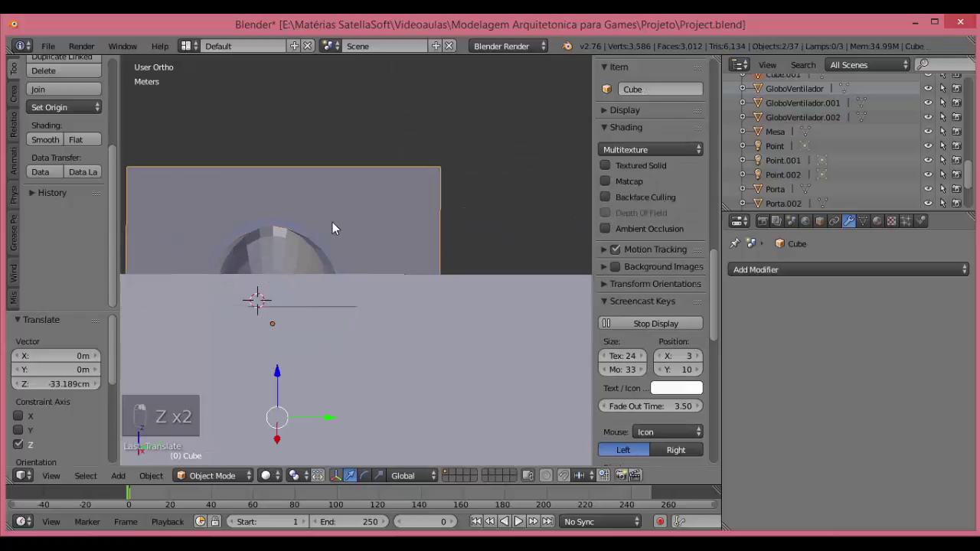
{"action": "key", "text": "KP_7"}
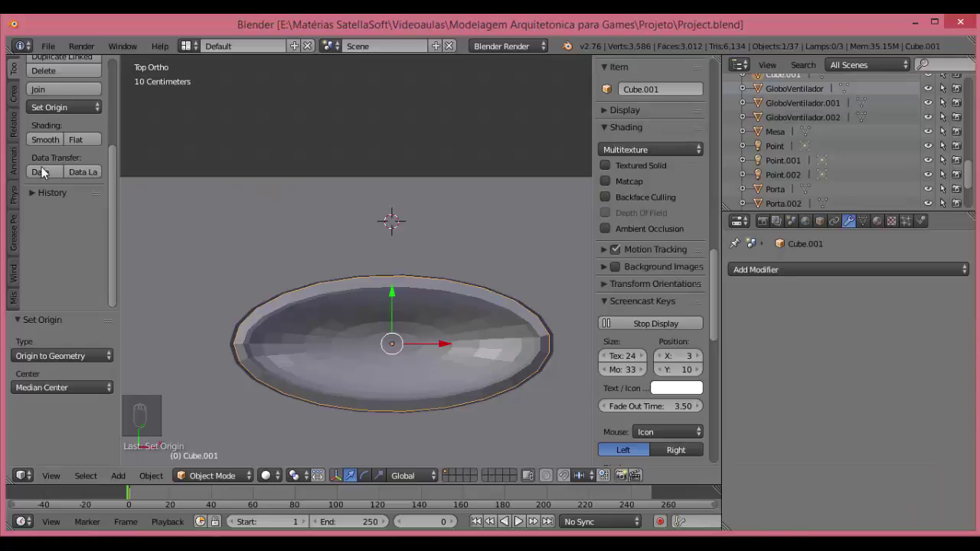
{"action": "key", "text": "KP_1"}
{"action": "key", "text": "z"}
{"action": "key", "text": "ctrl+z"}
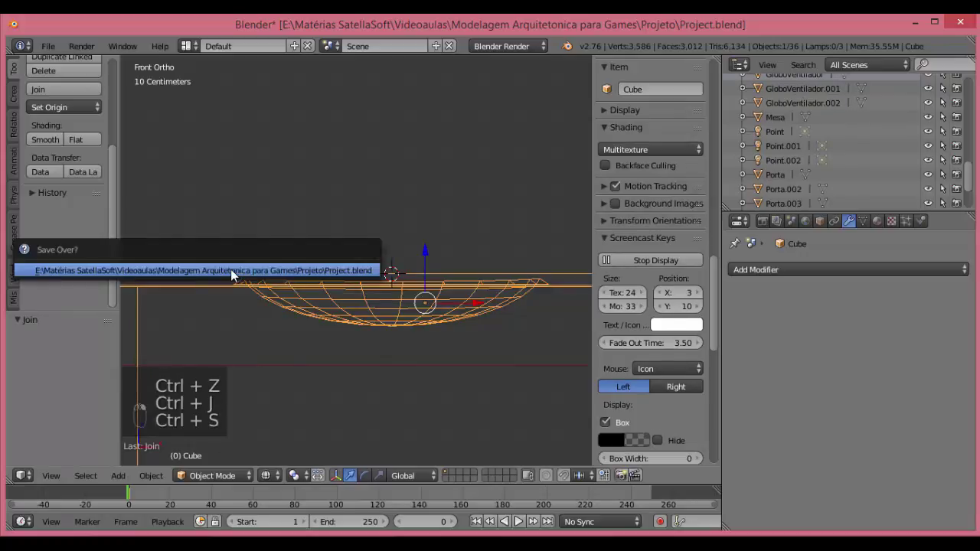
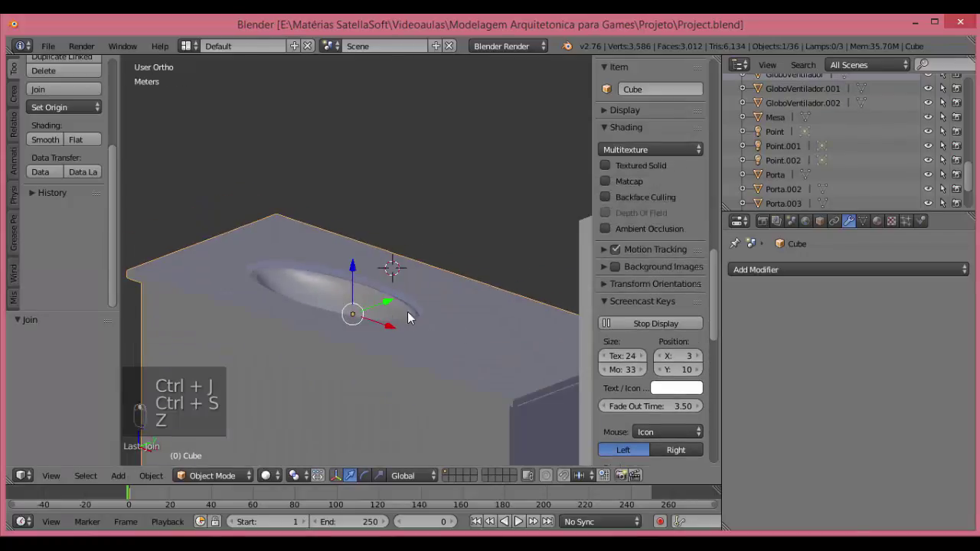
{"action": "key", "text": "KP_1"}
{"action": "key", "text": "shift+a"}
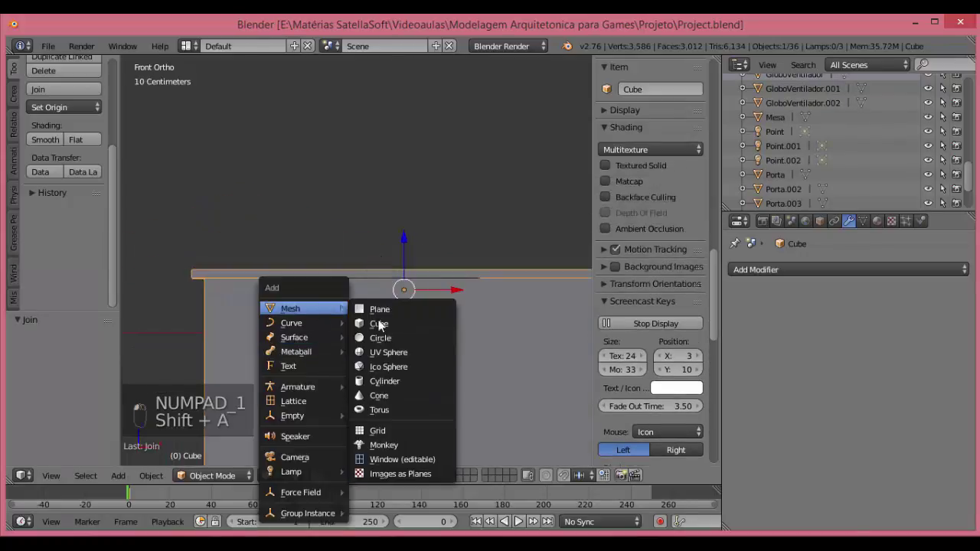
Shrink the new cube to door-panel size under the countertop and view it in wireframe from above.
{"action": "key", "text": "s"}
{"action": "key", "text": "s"}
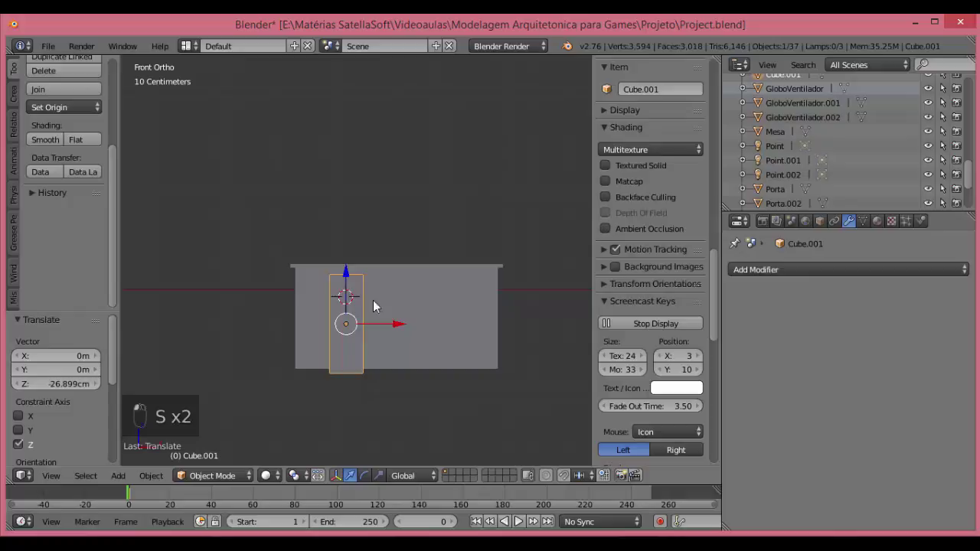
{"action": "key", "text": "s"}
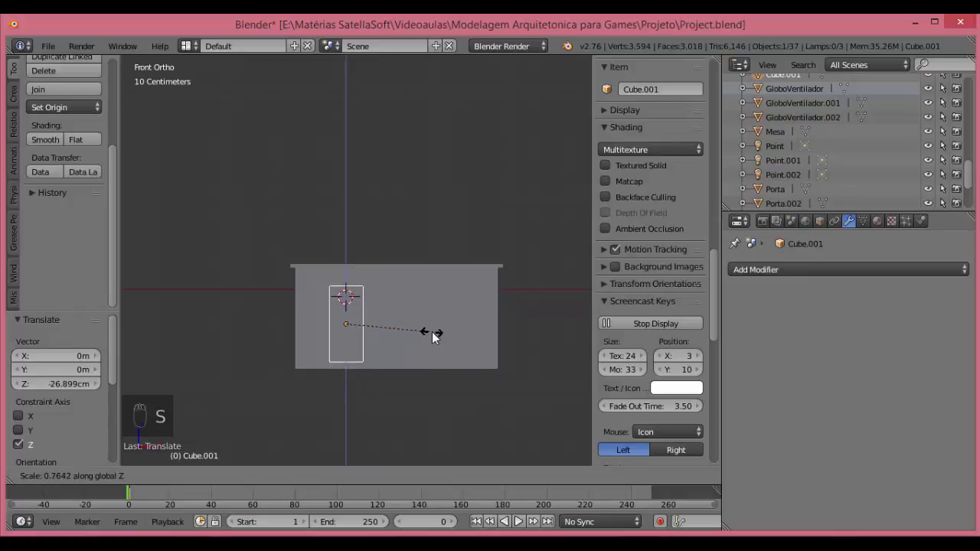
{"action": "key", "text": "Tab"}
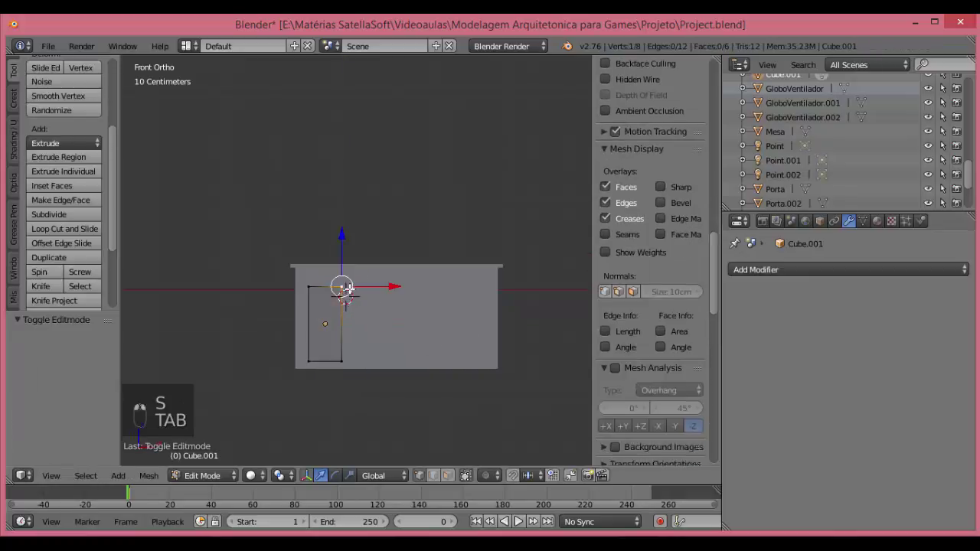
{"action": "key", "text": "z"}
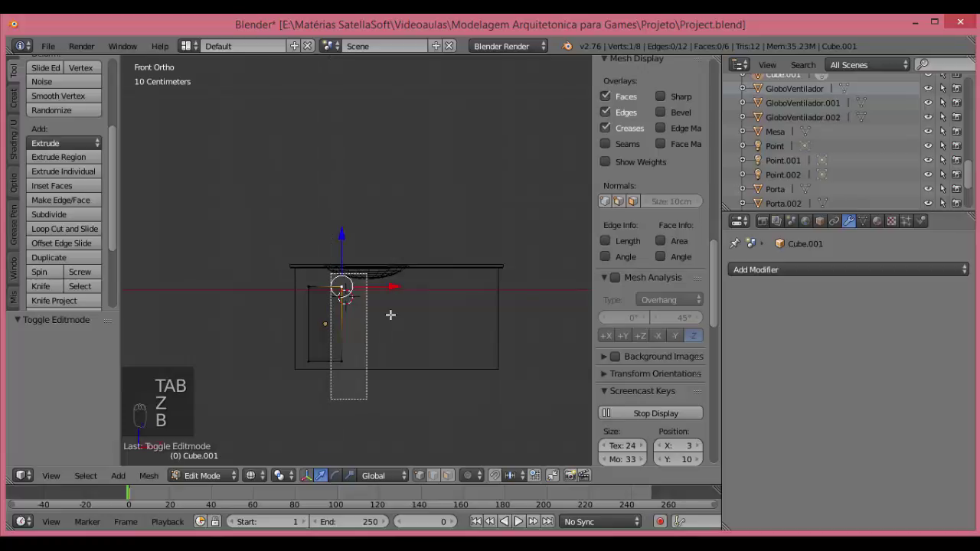
{"action": "key", "text": "KP_7"}
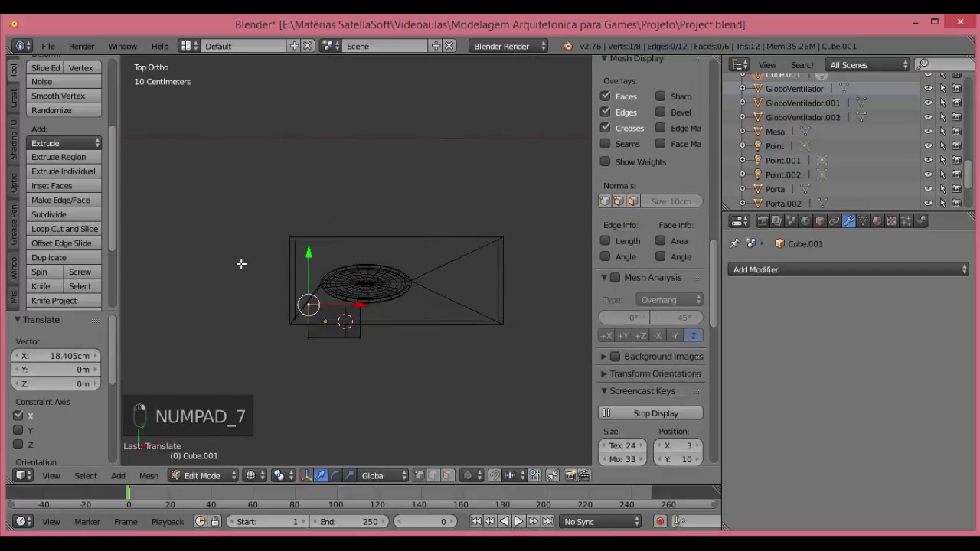
Delete the panel's unneeded face and pull its vertices to the cabinet front, finishing the door panel.
{"action": "key", "text": "b"}
{"action": "key", "text": "Delete"}
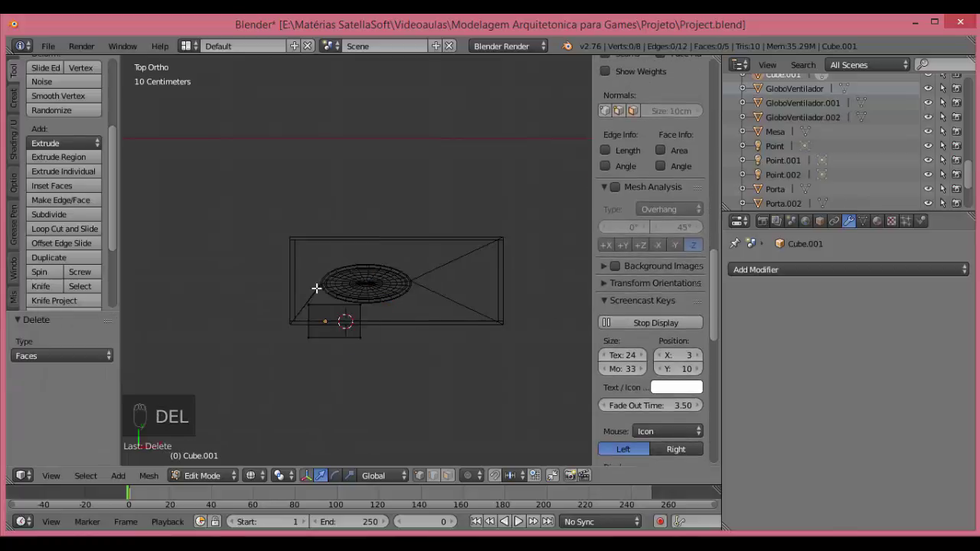
{"action": "key", "text": "b"}
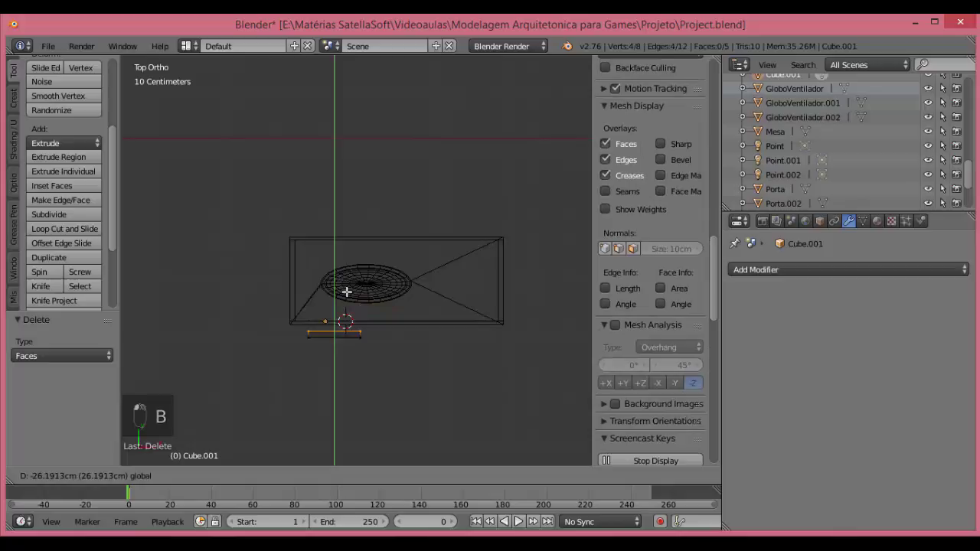
{"action": "key", "text": "Tab"}
{"action": "left_click_drag", "start_coordinate": [56, 163], "coordinate": [337, 280]}
{"action": "left_click", "coordinate": [336, 279]}
{"action": "key", "text": "KP_1"}
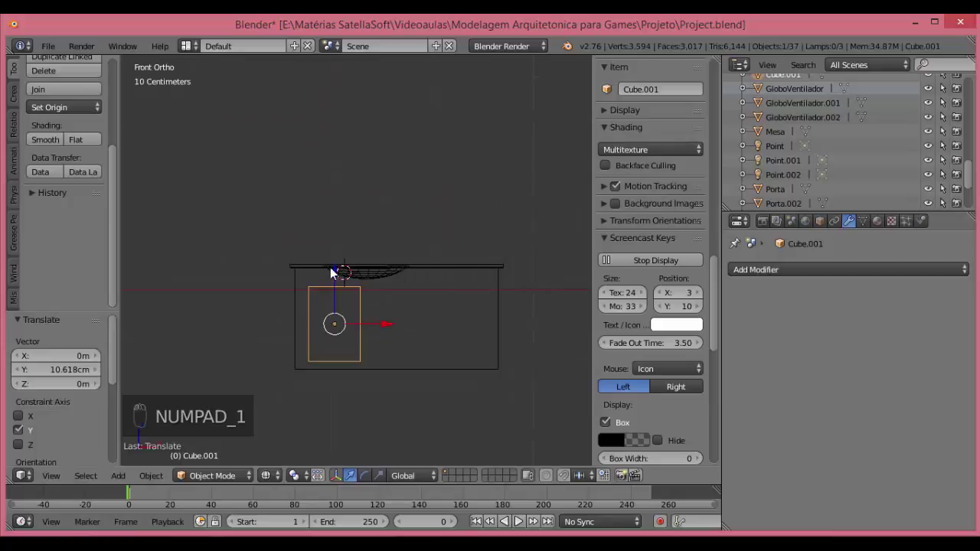
Remove the stray panel copies and recentre the door panel's origin on its geometry.
{"action": "key", "text": "shift+d"}
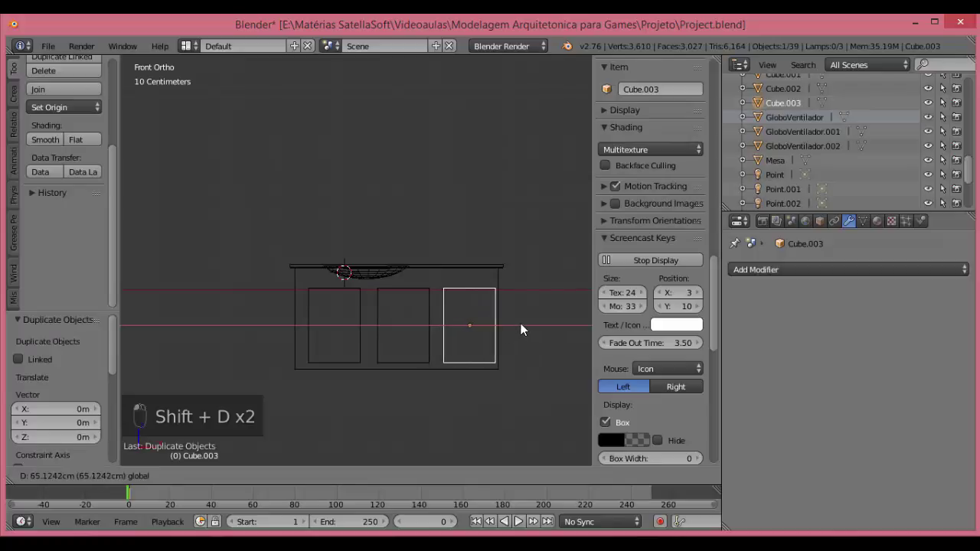
{"action": "key", "text": "Delete"}
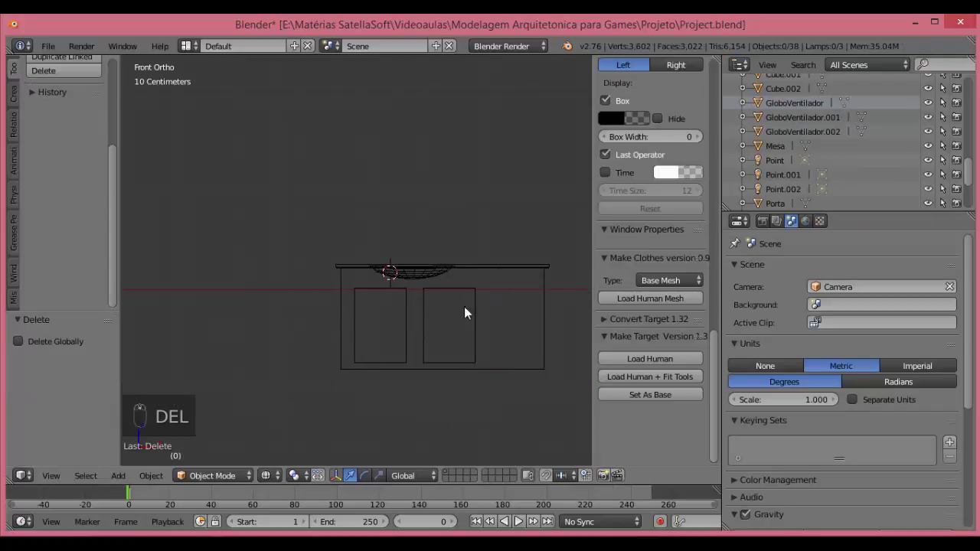
{"action": "key", "text": "n"}
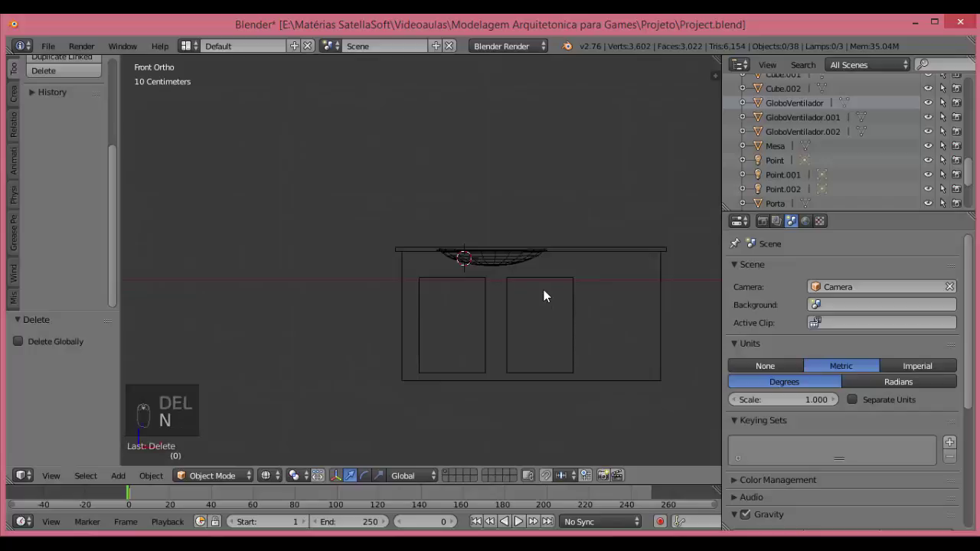
{"action": "key", "text": "Delete"}
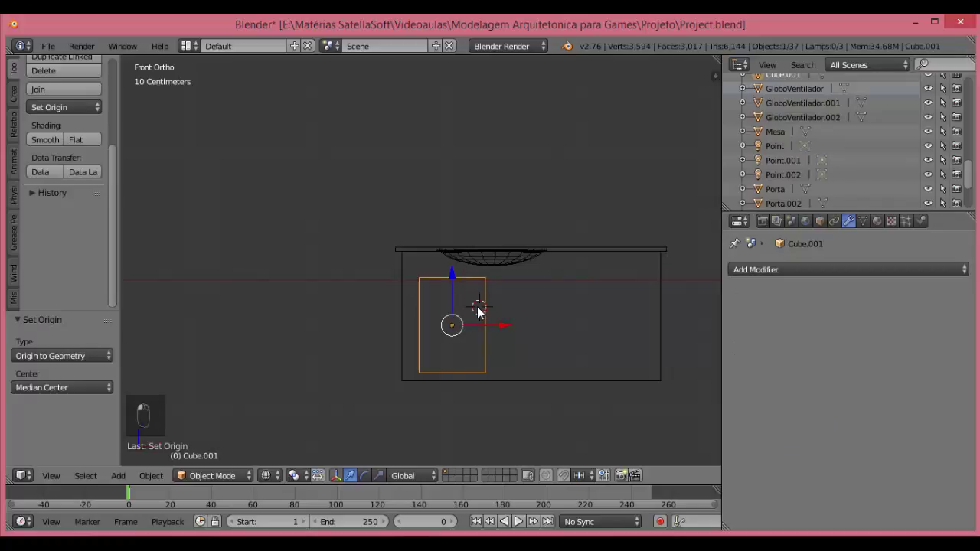
Duplicate the door panel sideways by 40 for the second and third panels.
{"action": "key", "text": "shift+d"}
{"action": "key", "text": "g"}
{"action": "key", "text": "ctrl+z"}
{"action": "key", "text": "g"}
{"action": "key", "text": "ctrl+z"}
{"action": "key", "text": "g"}
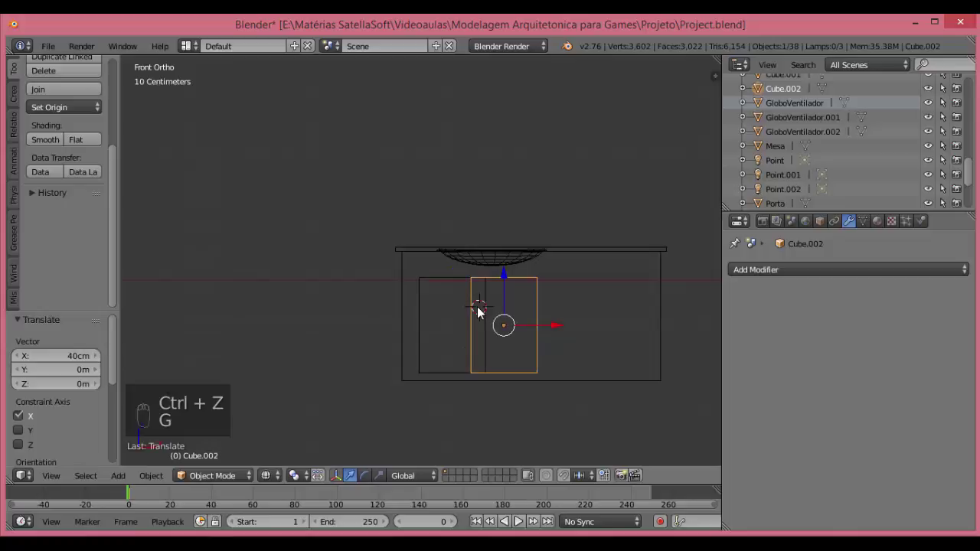
{"action": "key", "text": "ctrl+z"}
{"action": "key", "text": "g"}
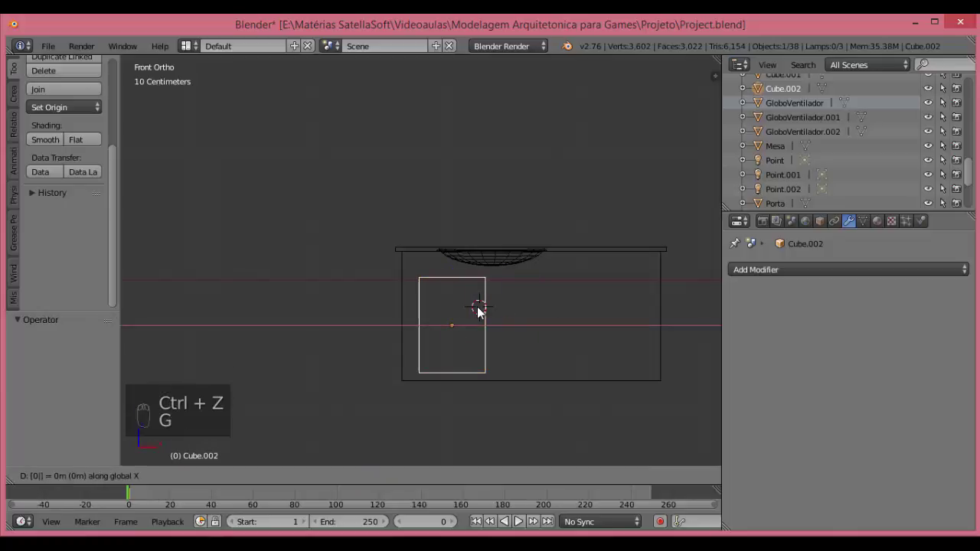
{"action": "key", "text": "shift+d"}
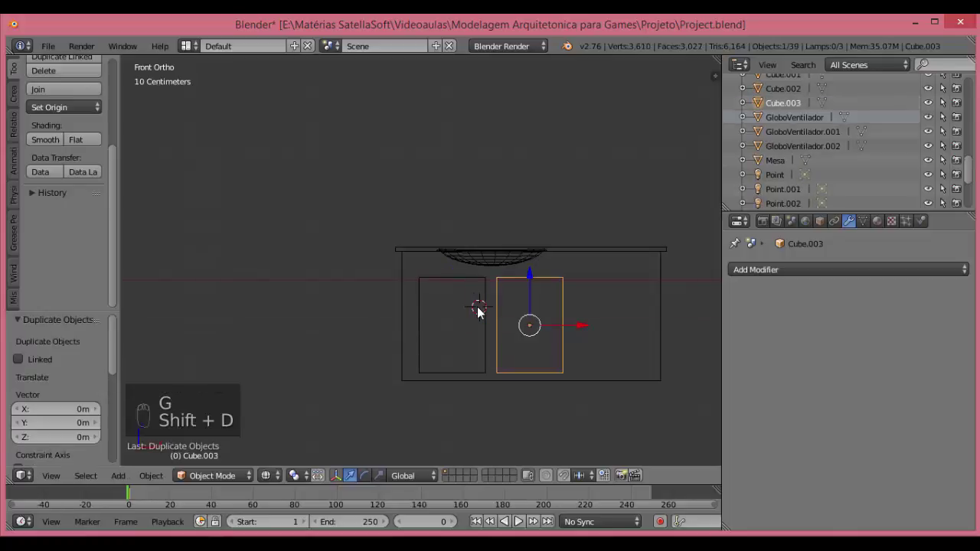
Finish the three drawer fronts, join doors and drawers into one object, and save.
{"action": "key", "text": "g"}
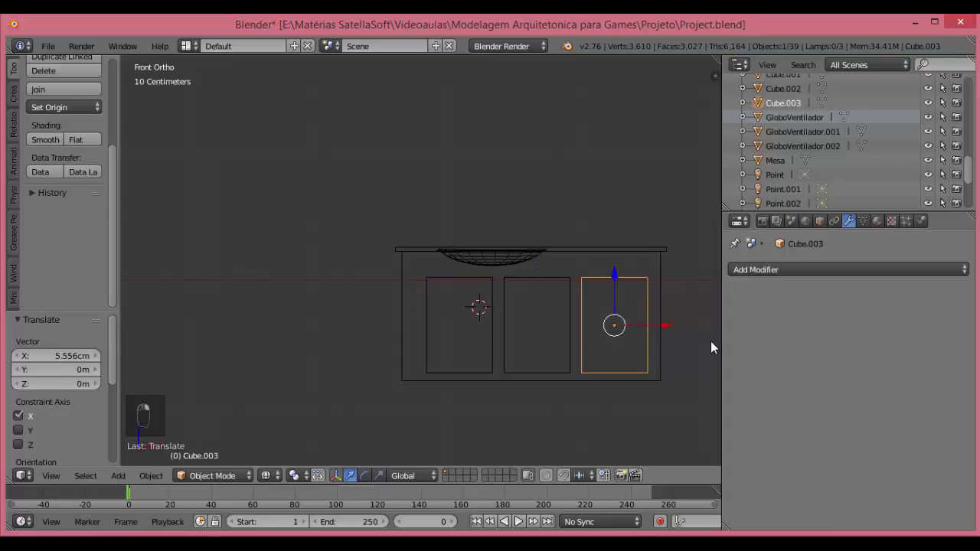
{"action": "key", "text": "s"}
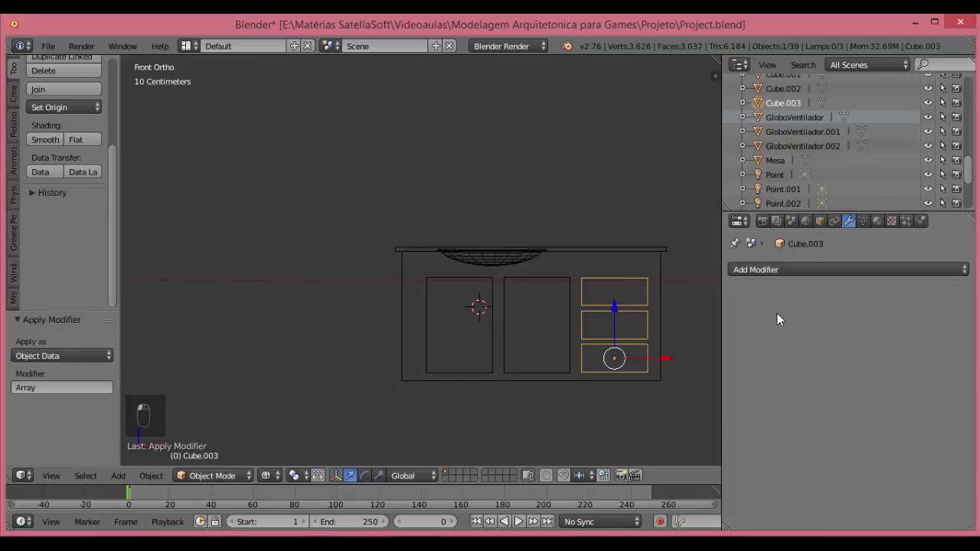
{"action": "key", "text": "z"}
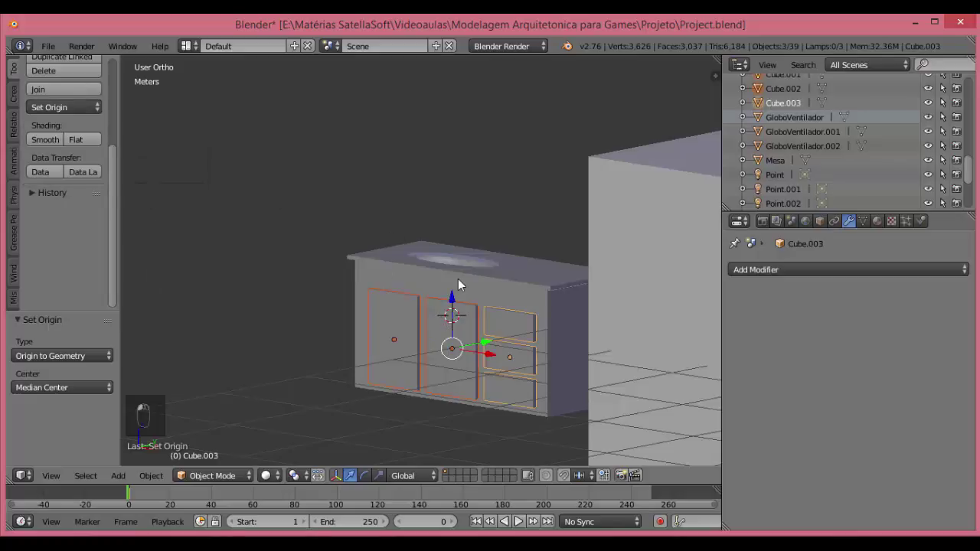
{"action": "key", "text": "ctrl+j"}
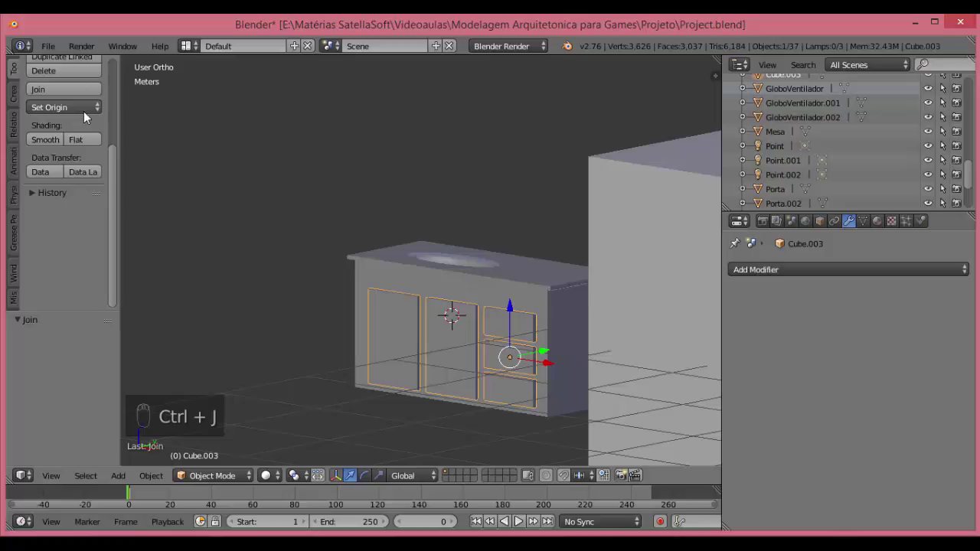
{"action": "key", "text": "ctrl+s"}
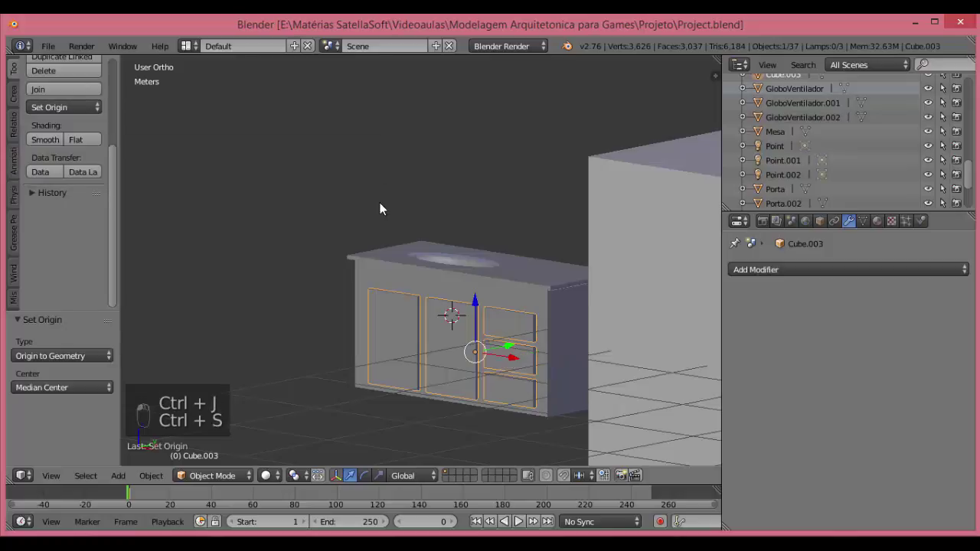
In front wireframe view, discard the accidental cylinder and add a new cube instead.
{"action": "key", "text": "KP_1"}
{"action": "key", "text": "shift+a"}
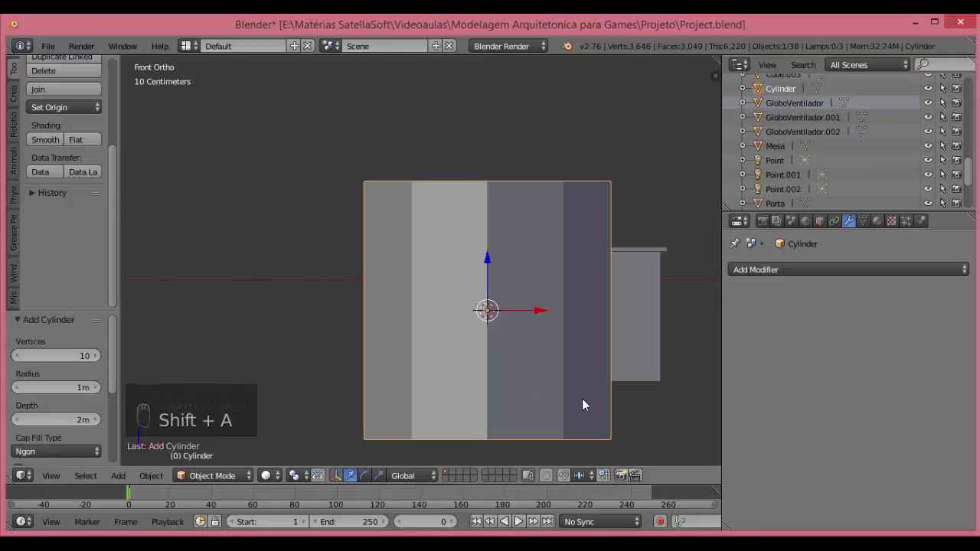
{"action": "key", "text": "z"}
{"action": "key", "text": "Delete"}
{"action": "key", "text": "shift+a"}
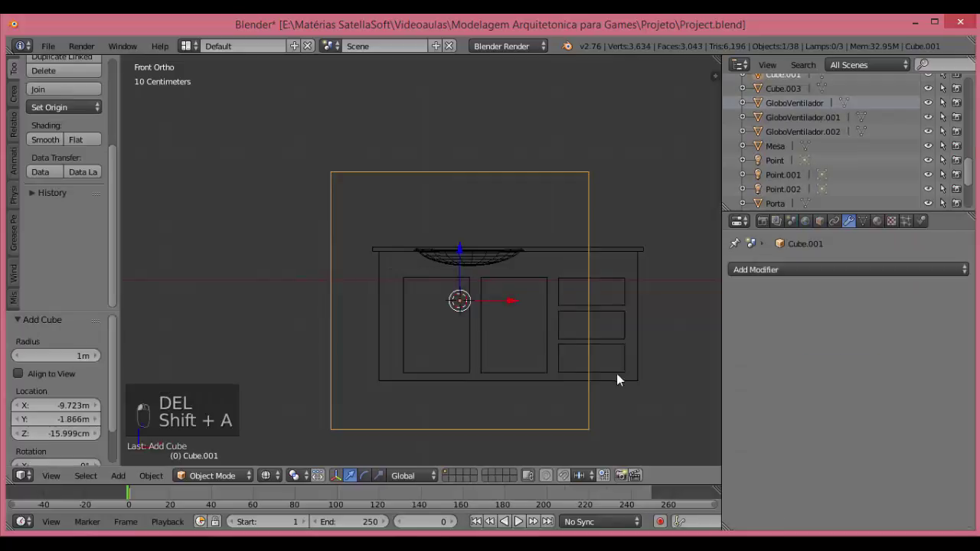
Shrink the cube to a tiny block and duplicate it downward on the left door.
{"action": "key", "text": "s"}
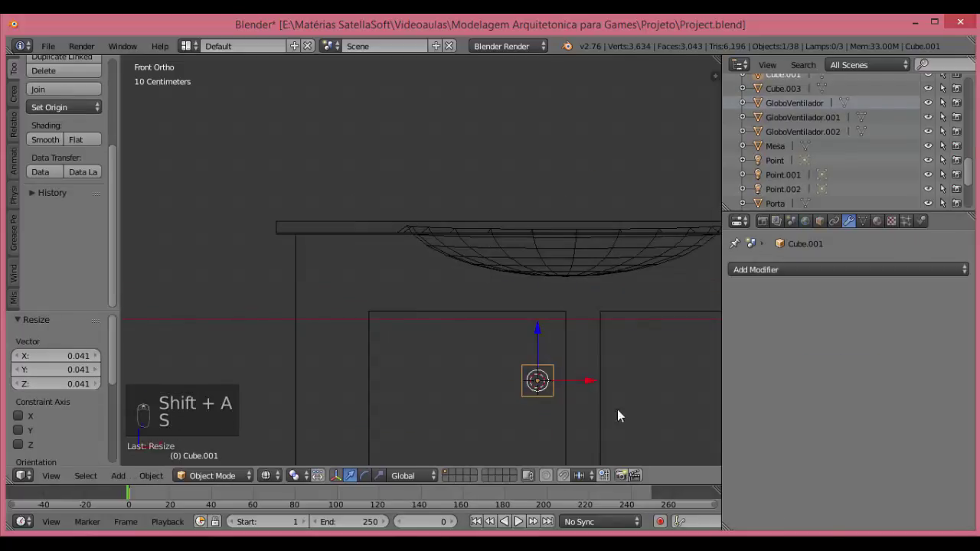
{"action": "key", "text": "s"}
{"action": "key", "text": "g"}
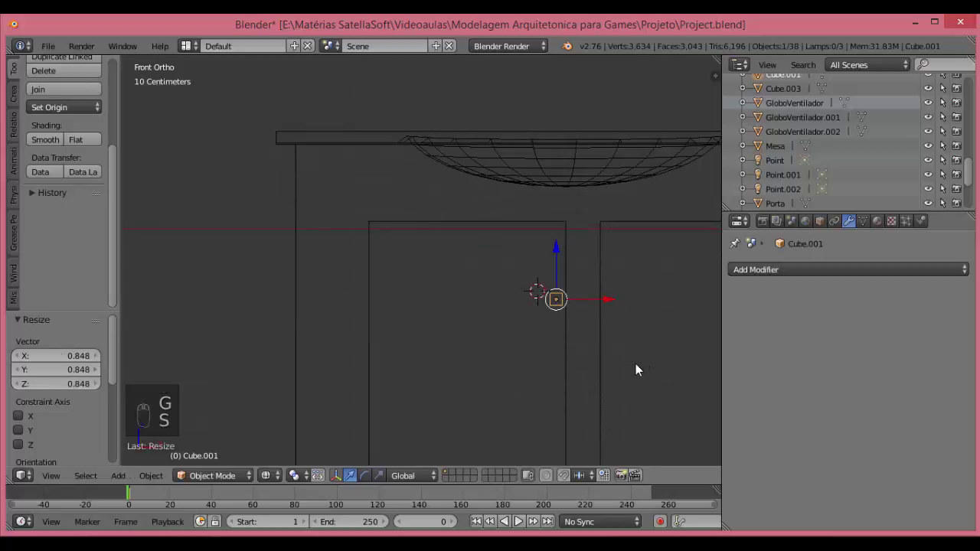
{"action": "key", "text": "shift+d"}
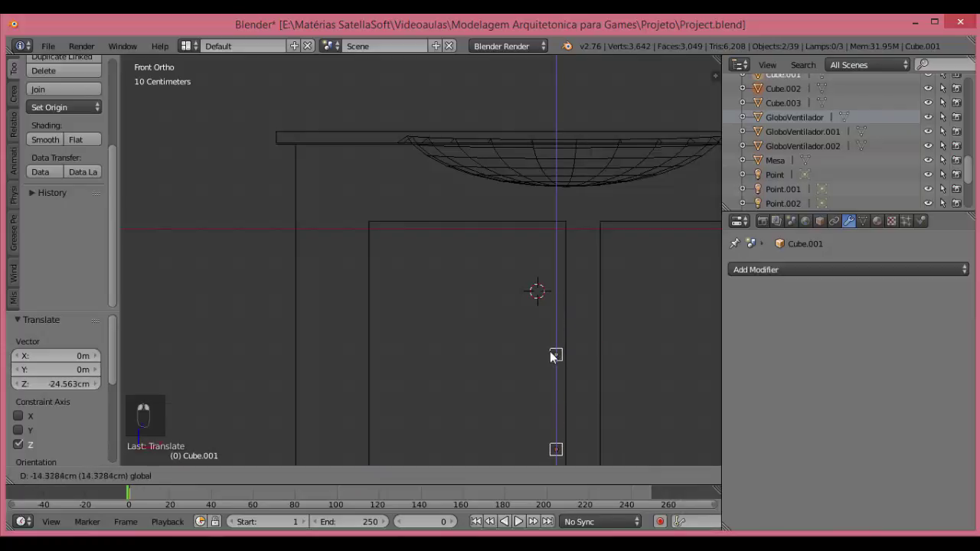
Duplicate a block and stretch it into a vertical bar, aligning the blocks at its ends.
{"action": "left_click_drag", "start_coordinate": [597, 409], "coordinate": [556, 273]}
{"action": "key", "text": "shift+d"}
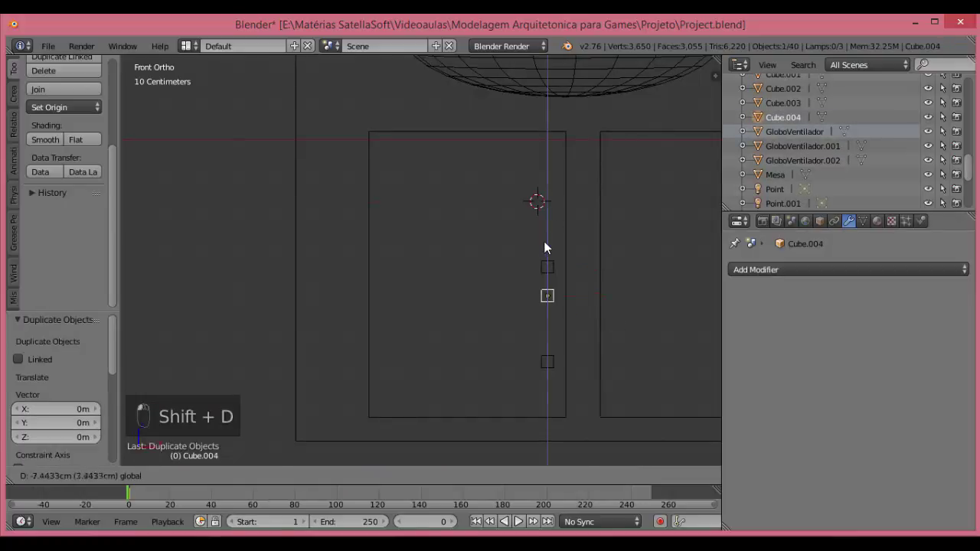
{"action": "key", "text": "Tab"}
{"action": "key", "text": "b"}
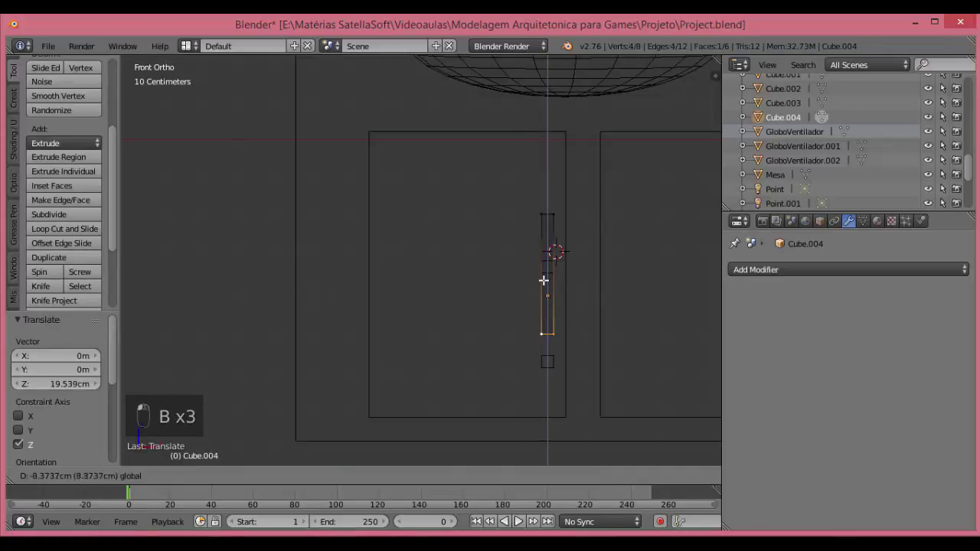
{"action": "key", "text": "Tab"}
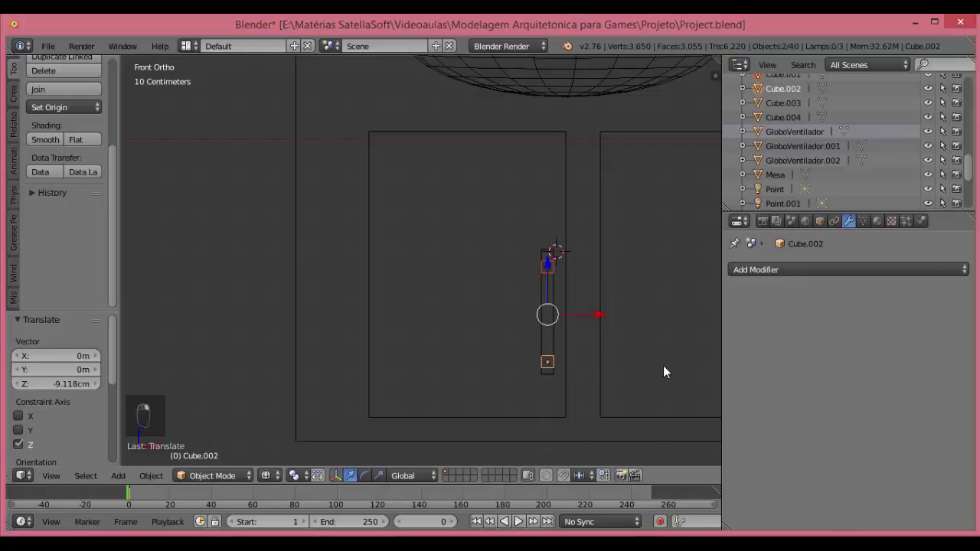
{"action": "key", "text": "s"}
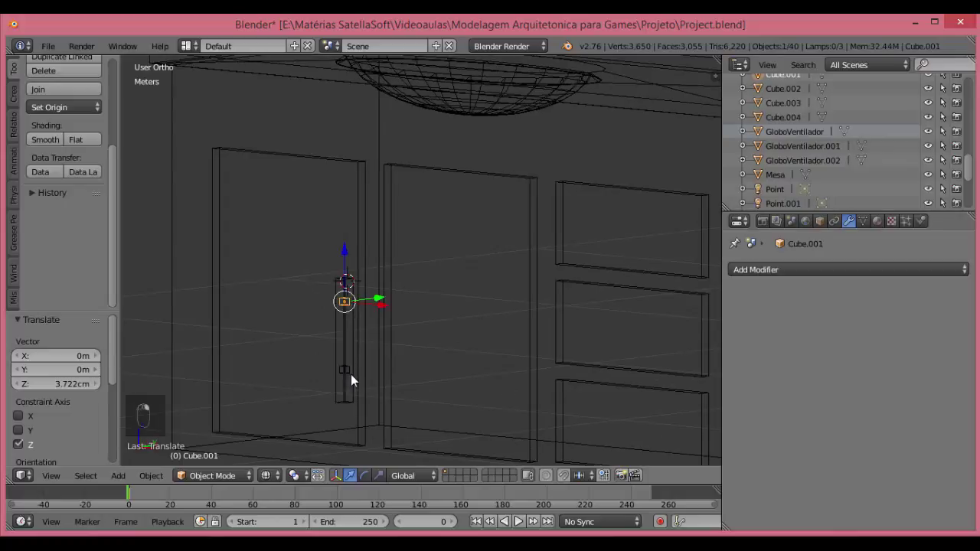
Stretch the two blocks along their depth into standoffs and join them into one object.
{"action": "left_click_drag", "start_coordinate": [347, 336], "coordinate": [457, 262]}
{"action": "key", "text": "s"}
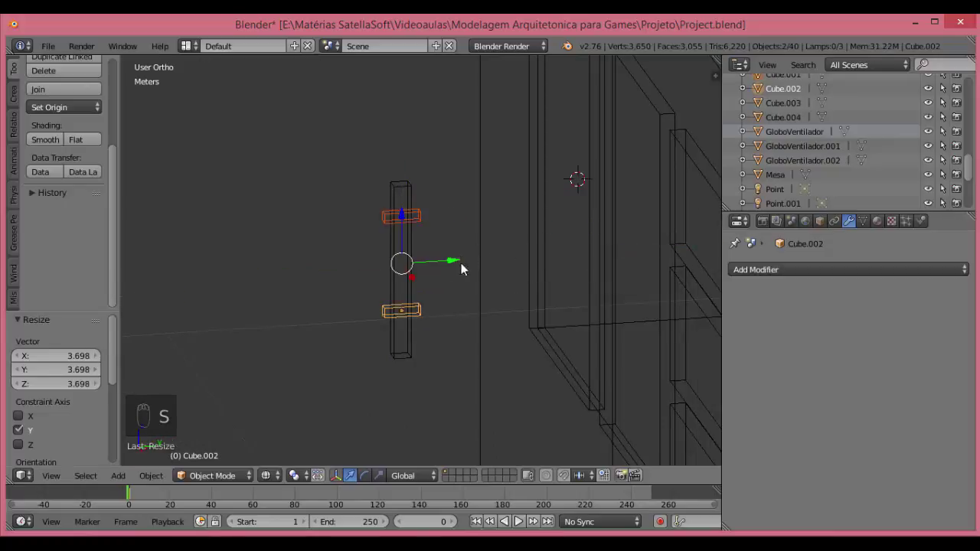
{"action": "key", "text": "z"}
{"action": "key", "text": "Tab"}
{"action": "key", "text": "z"}
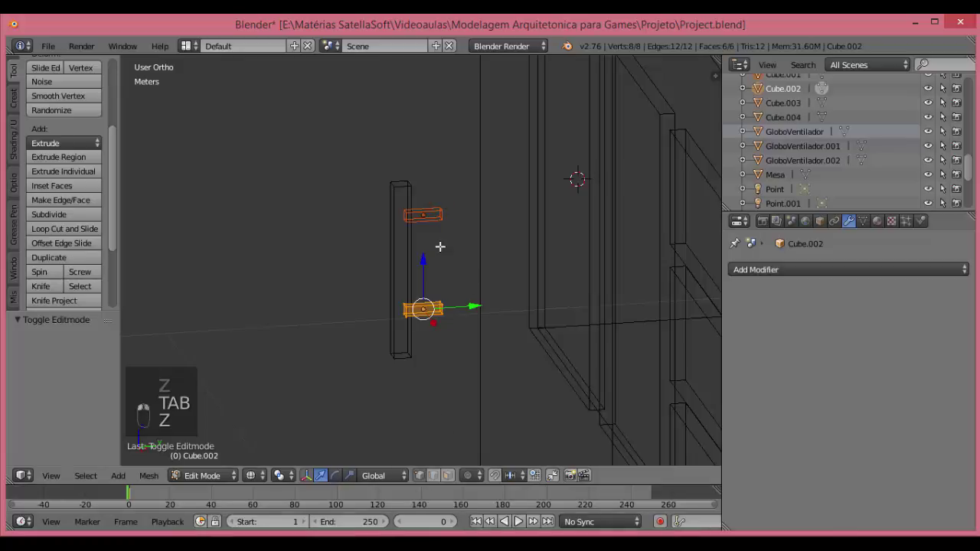
{"action": "key", "text": "ctrl+j"}
{"action": "key", "text": "Tab"}
{"action": "key", "text": "ctrl+j"}
{"action": "key", "text": "Tab"}
Delete the inner faces of both standoffs where they meet the bar.
{"action": "key", "text": "b"}
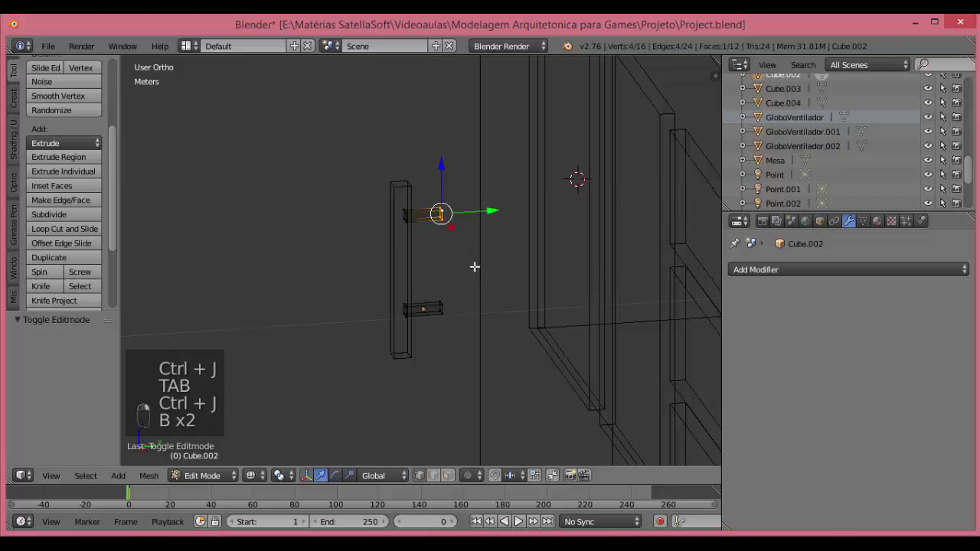
{"action": "key", "text": "Delete"}
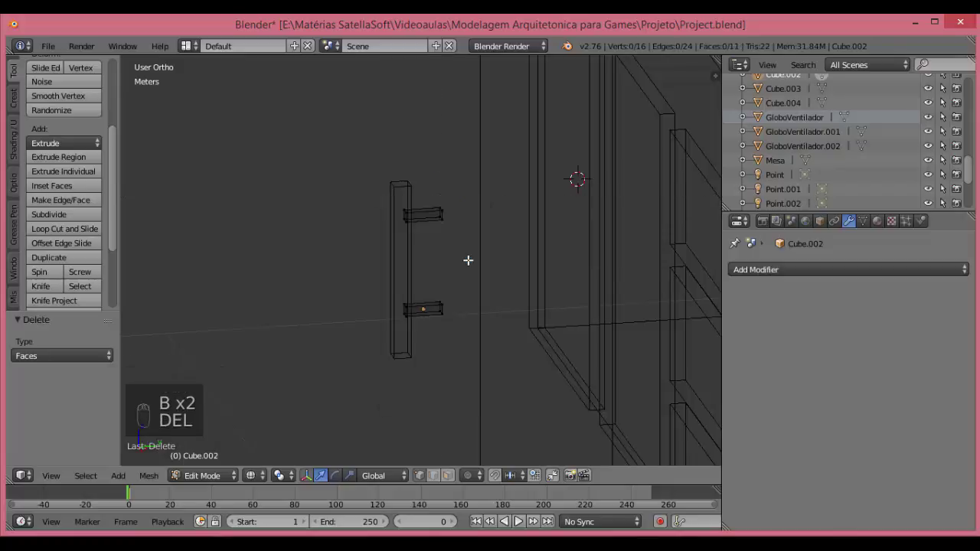
{"action": "key", "text": "b"}
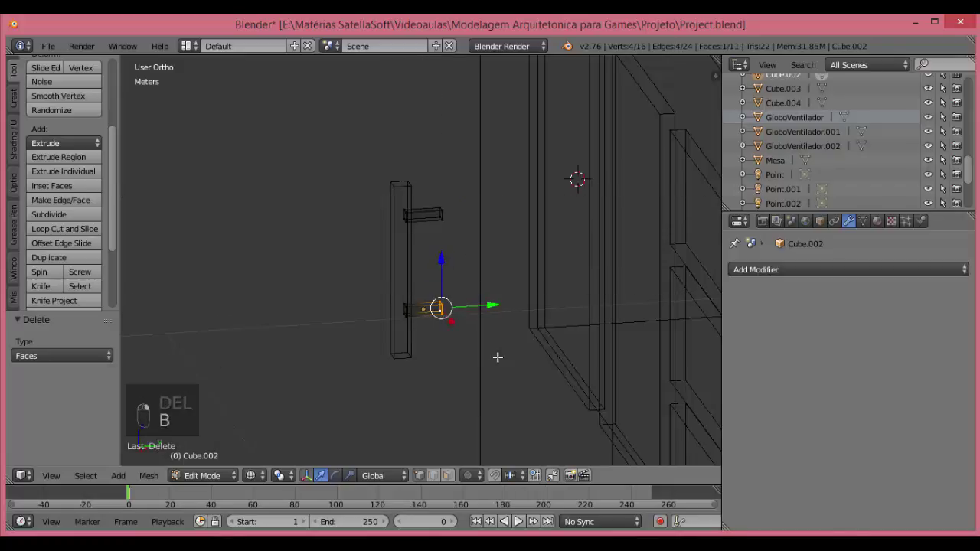
{"action": "key", "text": "Delete"}
{"action": "key", "text": "b"}
{"action": "key", "text": "Delete"}
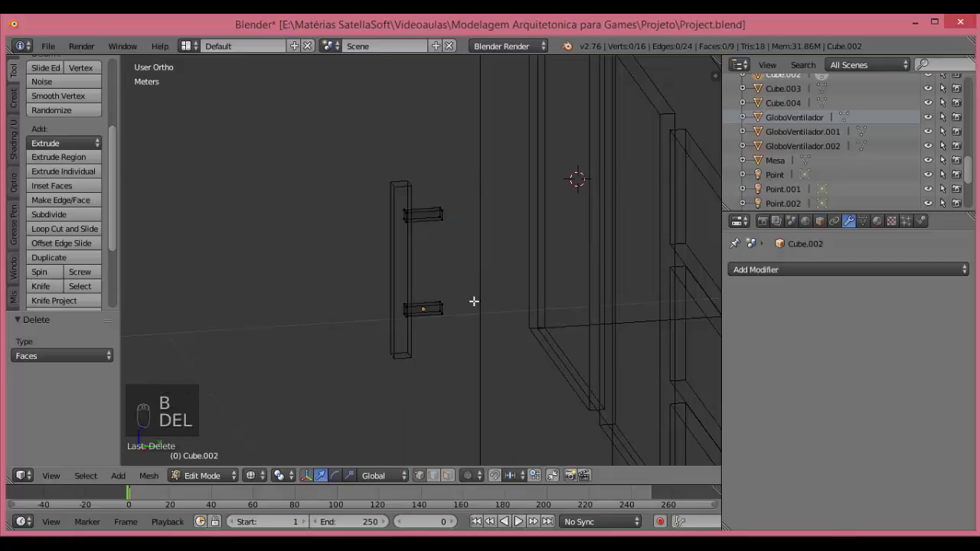
{"action": "key", "text": "b"}
{"action": "key", "text": "Delete"}
Join bar and standoffs into one handle, recentre its origin and snap it to the 3D cursor.
{"action": "key", "text": "Tab"}
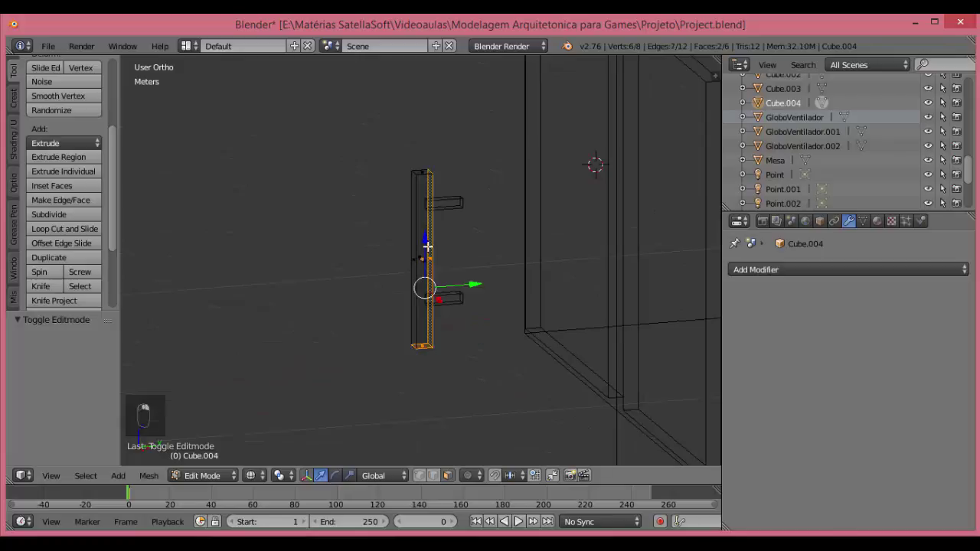
{"action": "key", "text": "Delete"}
{"action": "key", "text": "Tab"}
{"action": "key", "text": "z"}
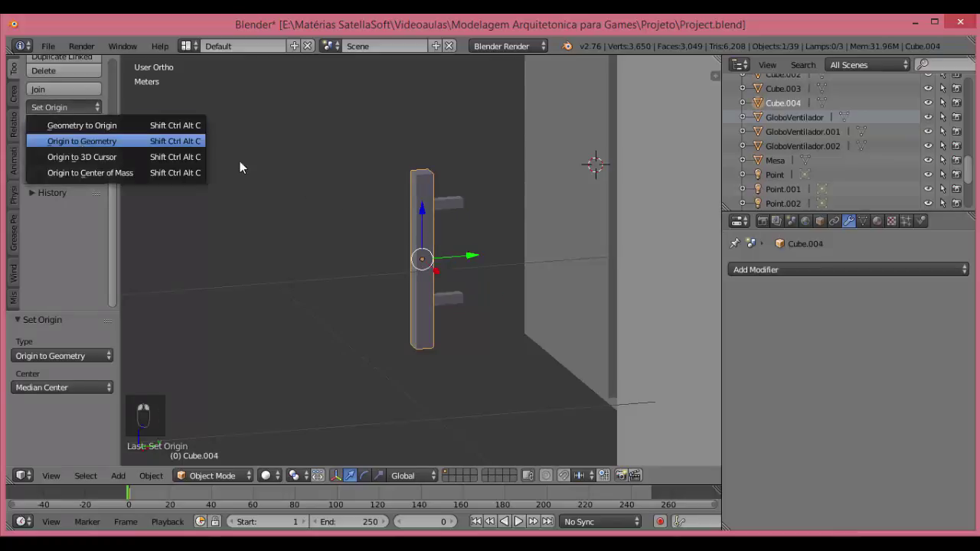
{"action": "key", "text": "shift+s"}
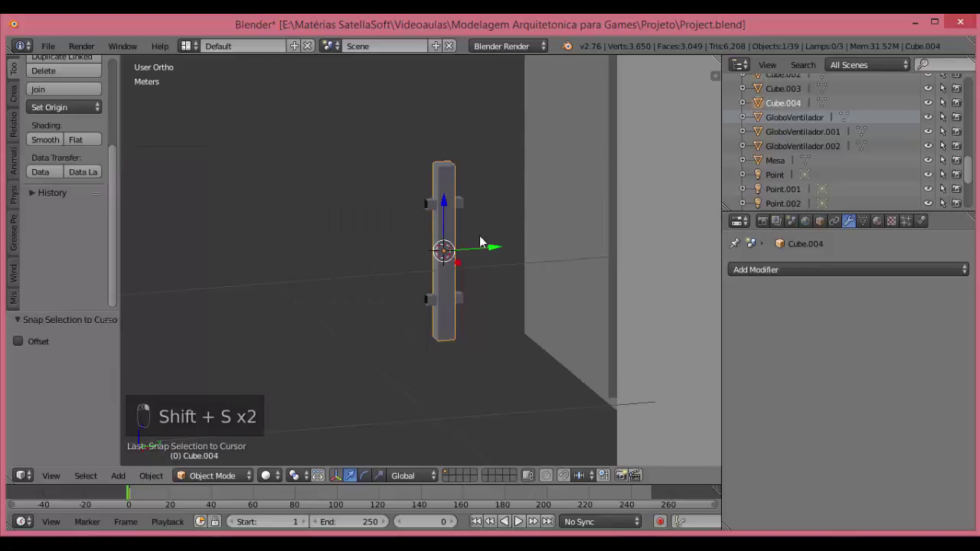
Move the handle flush onto the door surface in side view, then snap it onto the left door in front view.
{"action": "key", "text": "KP_3"}
{"action": "key", "text": "z"}
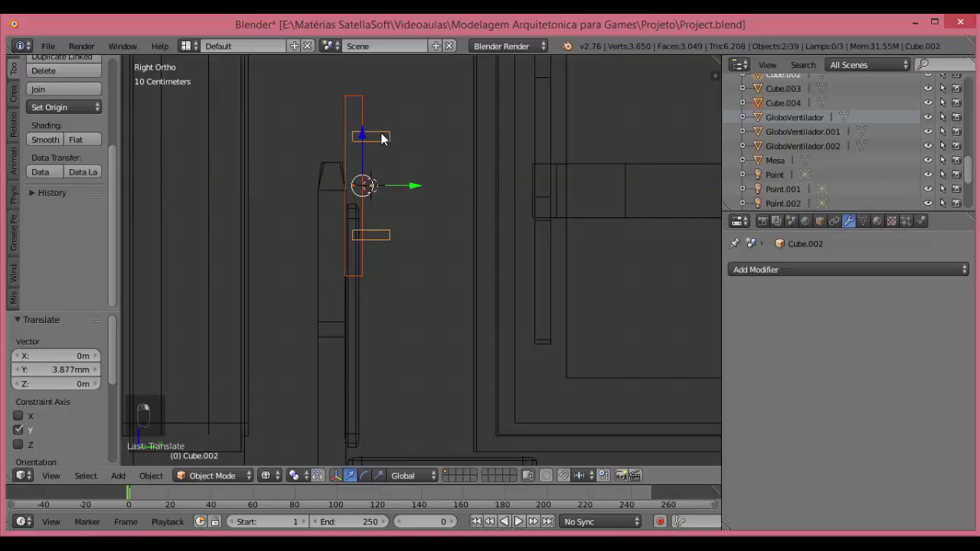
{"action": "key", "text": "ctrl+j"}
{"action": "key", "text": "KP_1"}
{"action": "key", "text": "z"}
{"action": "key", "text": "z"}
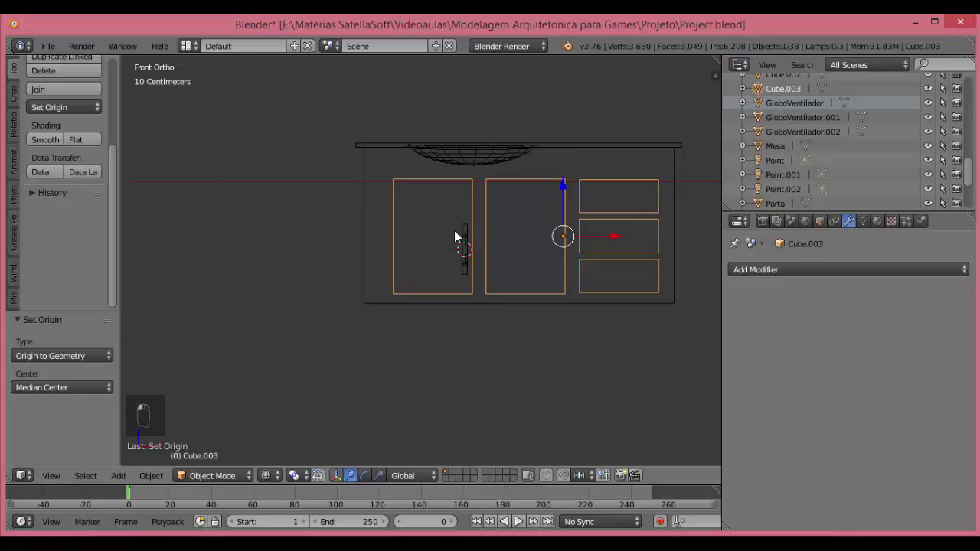
{"action": "key", "text": "shift+s"}
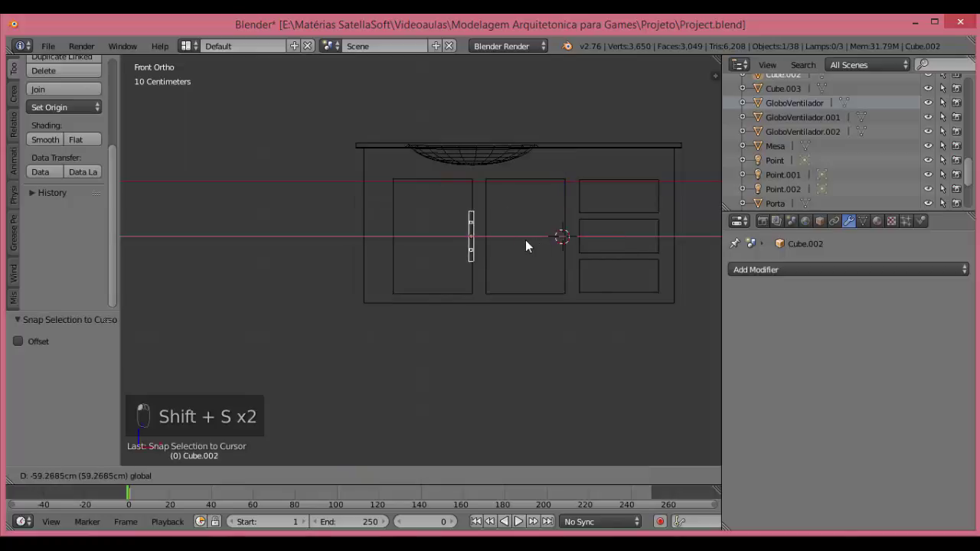
Copy the handle to the second door, rotate one 90° horizontal for a drawer and copy it down the drawers.
{"action": "key", "text": "shift+d"}
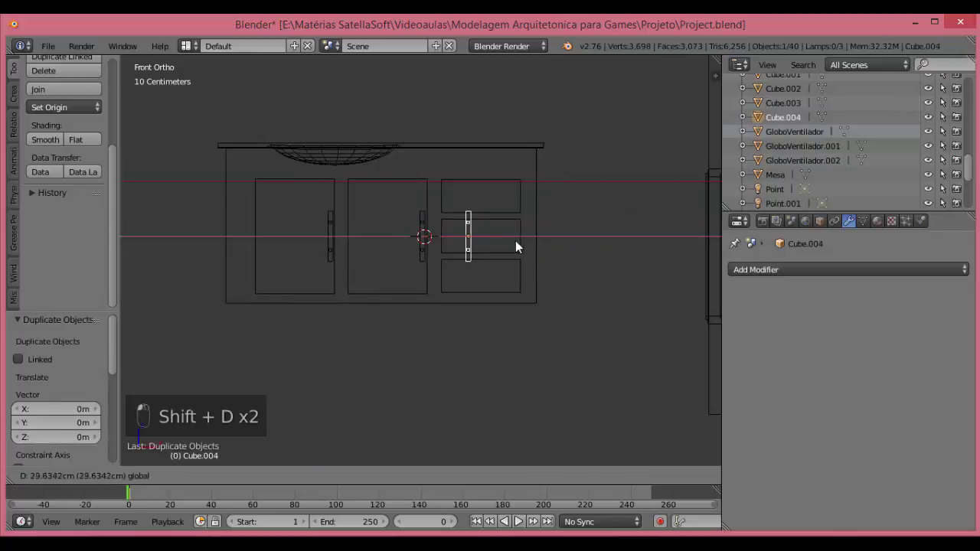
{"action": "key", "text": "r"}
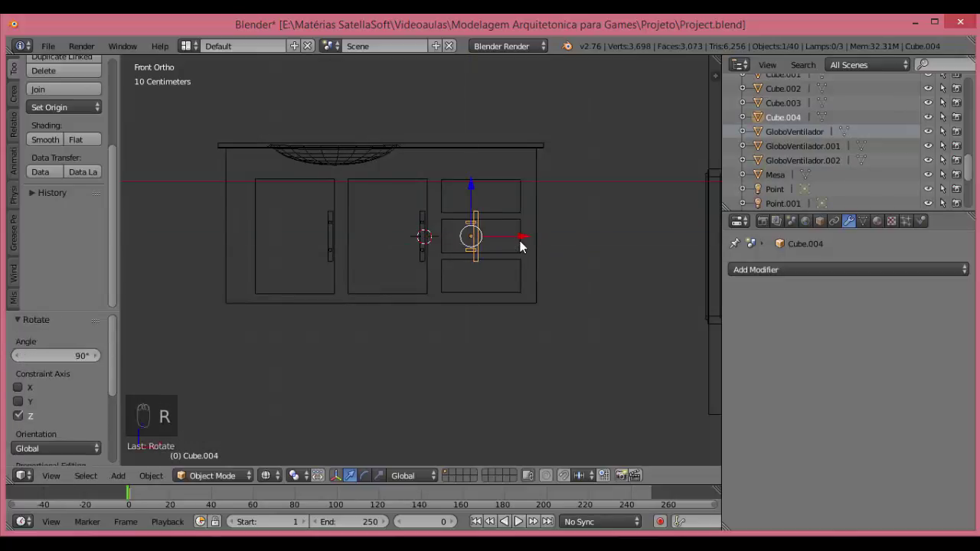
{"action": "key", "text": "ctrl+z"}
{"action": "key", "text": "r"}
{"action": "left_click_drag", "start_coordinate": [525, 245], "coordinate": [537, 244]}
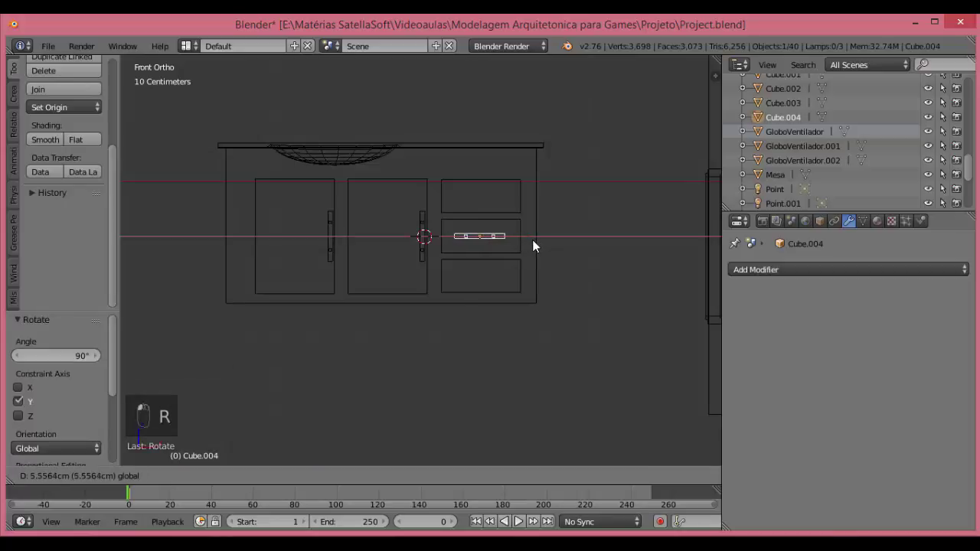
{"action": "key", "text": "shift+d"}
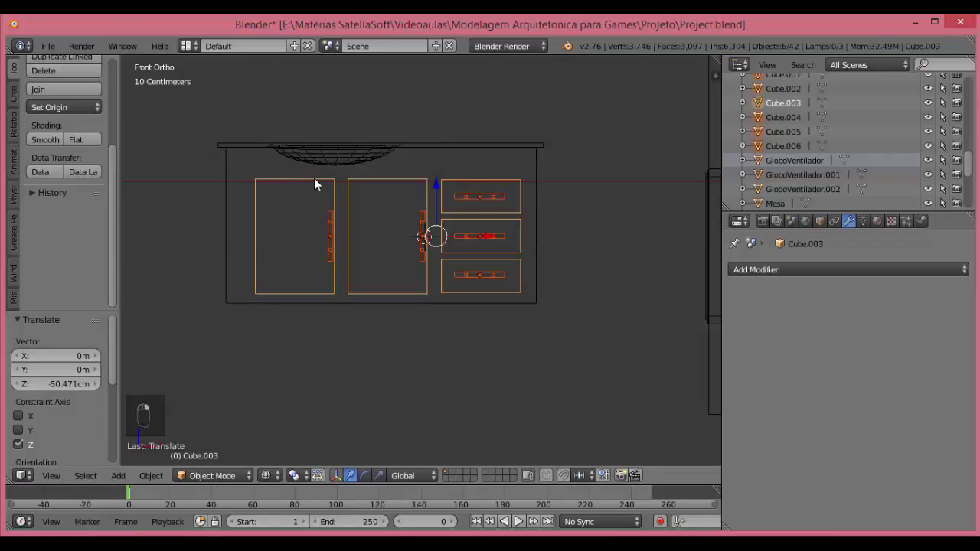
Join all handles with the door and drawer fronts, save, and check through the camera.
{"action": "key", "text": "ctrl+j"}
{"action": "key", "text": "ctrl+s"}
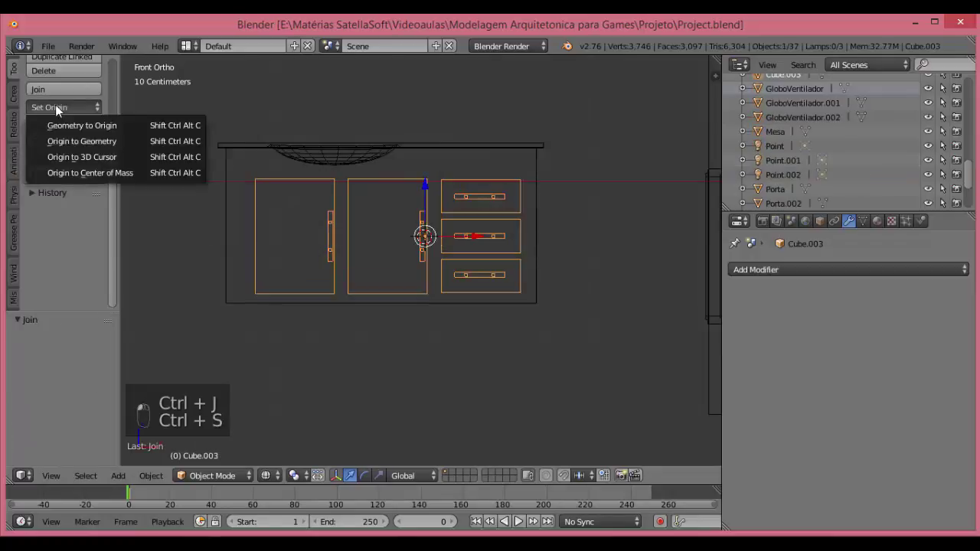
{"action": "key", "text": "KP_0"}
Fly the camera through the house, then view the cabinet body from the front in wireframe.
{"action": "key", "text": "shift+f"}
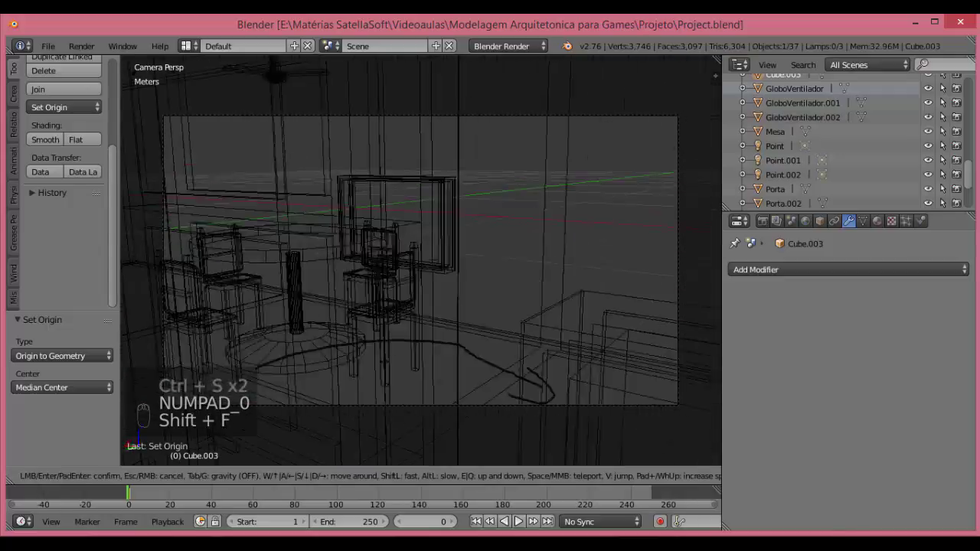
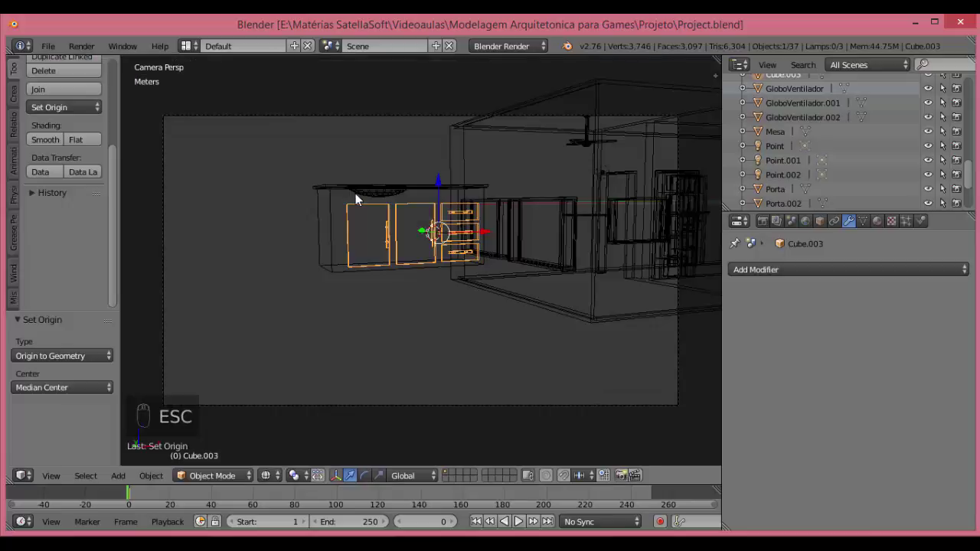
{"action": "key", "text": "z"}
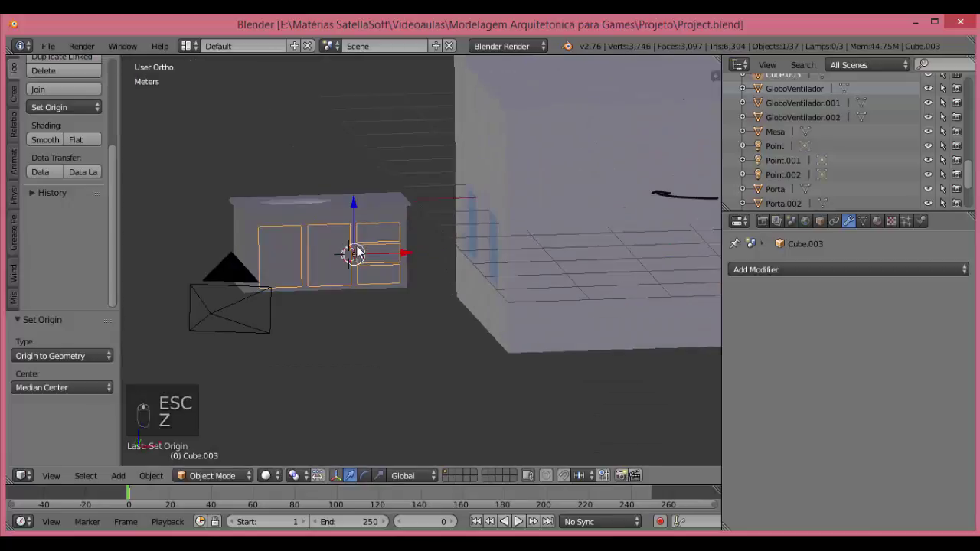
{"action": "key", "text": "KP_1"}
{"action": "key", "text": "z"}
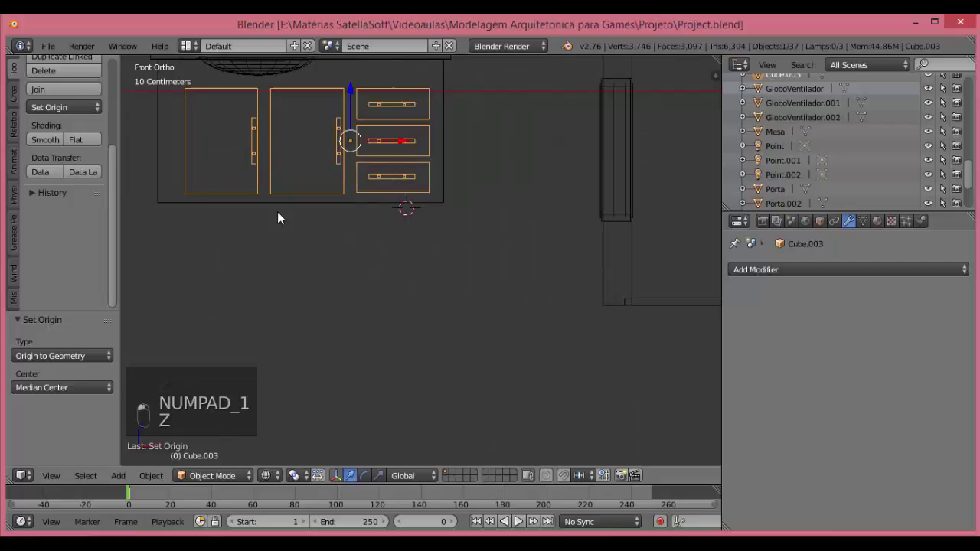
Delete the cabinet body's bottom face and the hidden faces under the countertop, and save.
{"action": "key", "text": "Tab"}
{"action": "key", "text": "Delete"}
{"action": "key", "text": "z"}
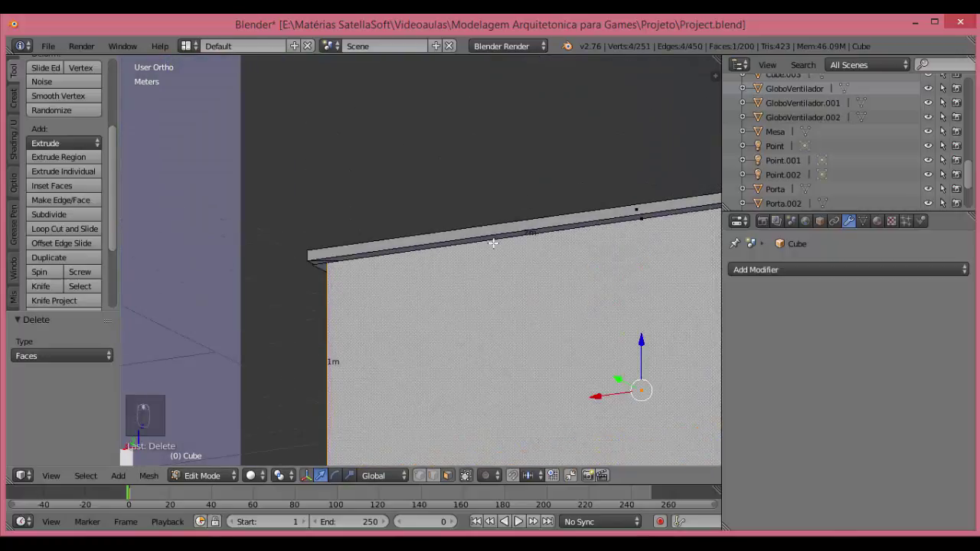
{"action": "key", "text": "Delete"}
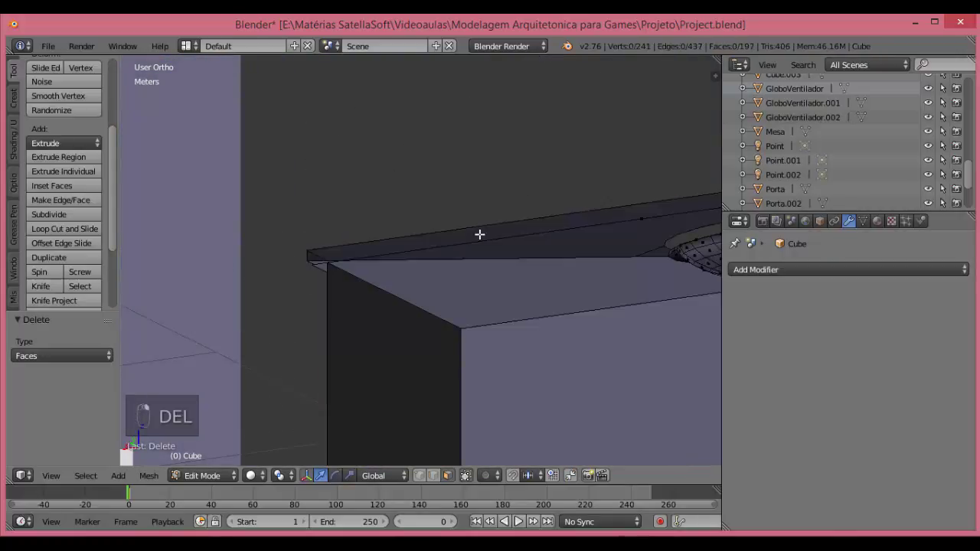
{"action": "key", "text": "ctrl+s"}
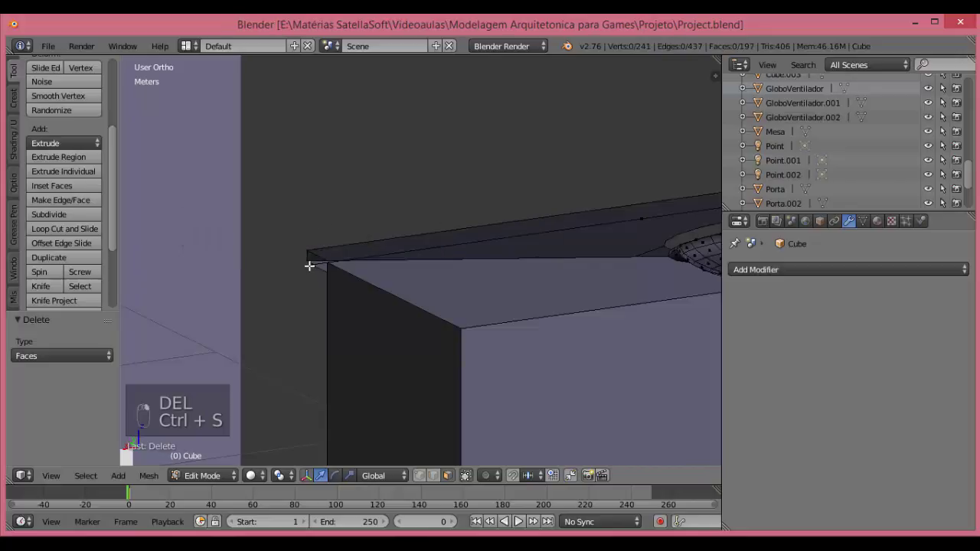
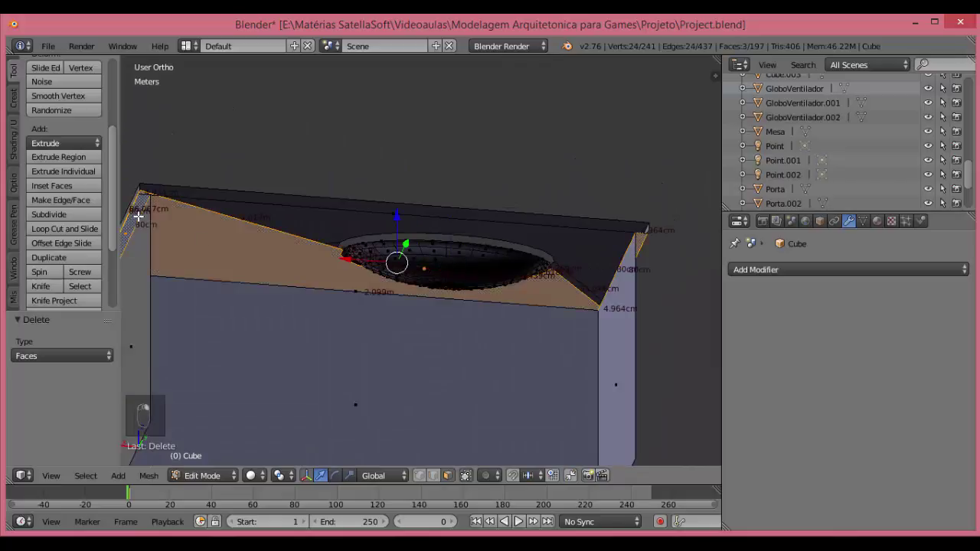
Delete the hidden faces around the sink opening and save again.
{"action": "key", "text": "Delete"}
{"action": "key", "text": "z"}
{"action": "key", "text": "ctrl+s"}
{"action": "key", "text": "z"}
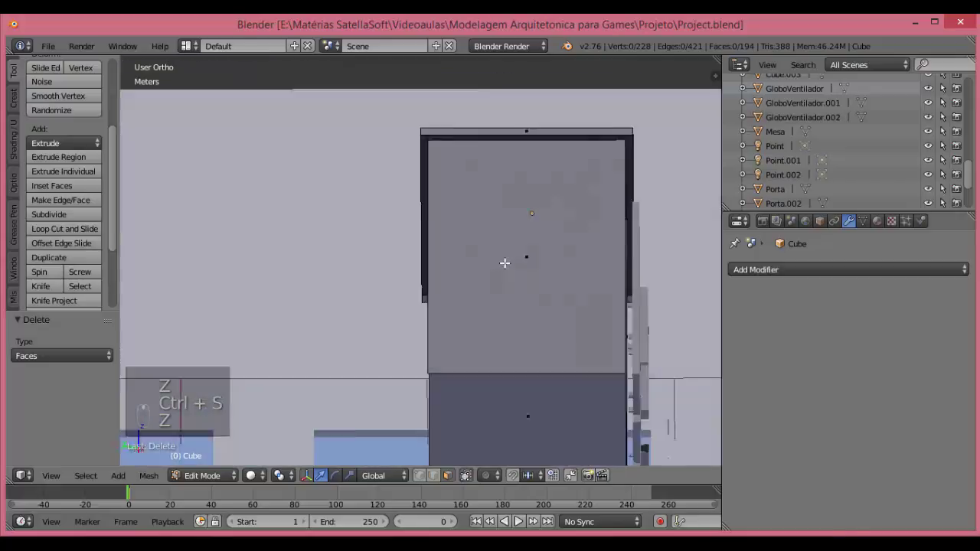
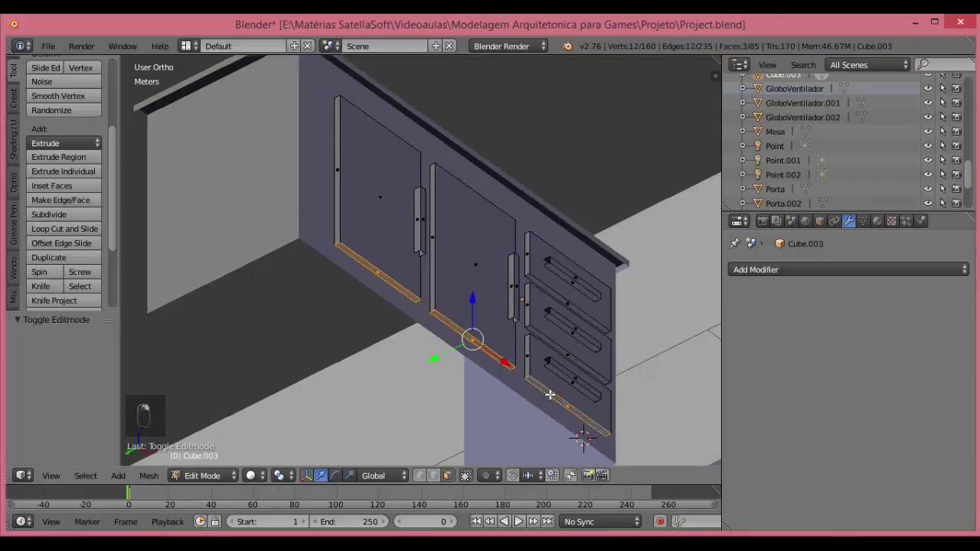
Delete the doors' hidden bottom faces and the drawer's unseen back face, then leave Edit Mode.
{"action": "key", "text": "Delete"}
{"action": "left_click", "coordinate": [567, 320]}
{"action": "middle_click", "coordinate": [570, 321]}
{"action": "middle_click", "coordinate": [572, 369]}
{"action": "key", "text": "z"}
{"action": "key", "text": "z"}
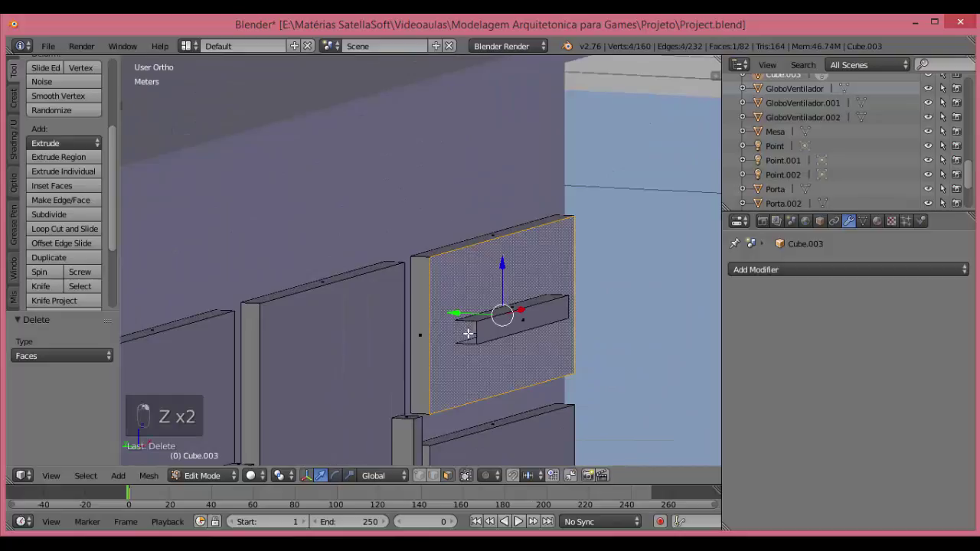
{"action": "key", "text": "ctrl+s"}
{"action": "key", "text": "Tab"}
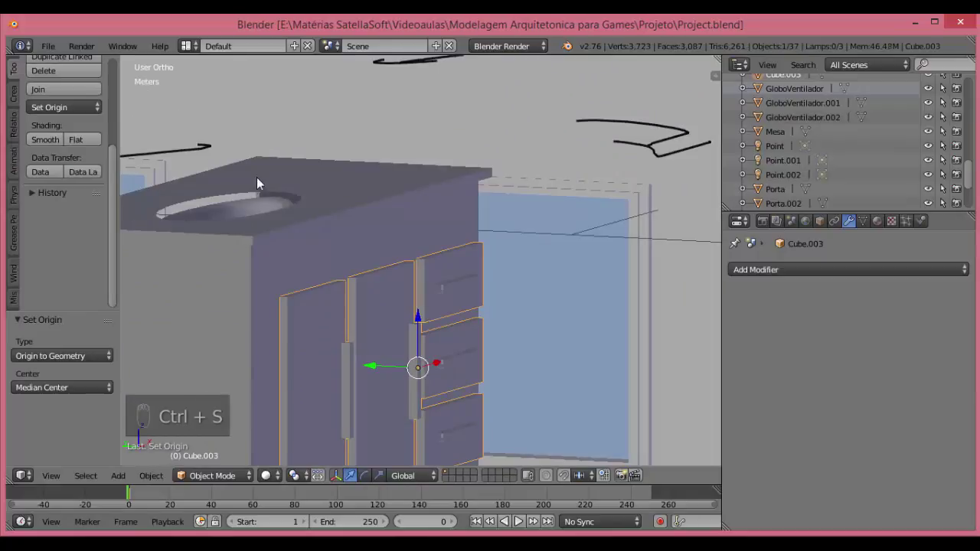
Add a small cube from front view and move it under the cabinet as a leg.
{"action": "key", "text": "KP_1"}
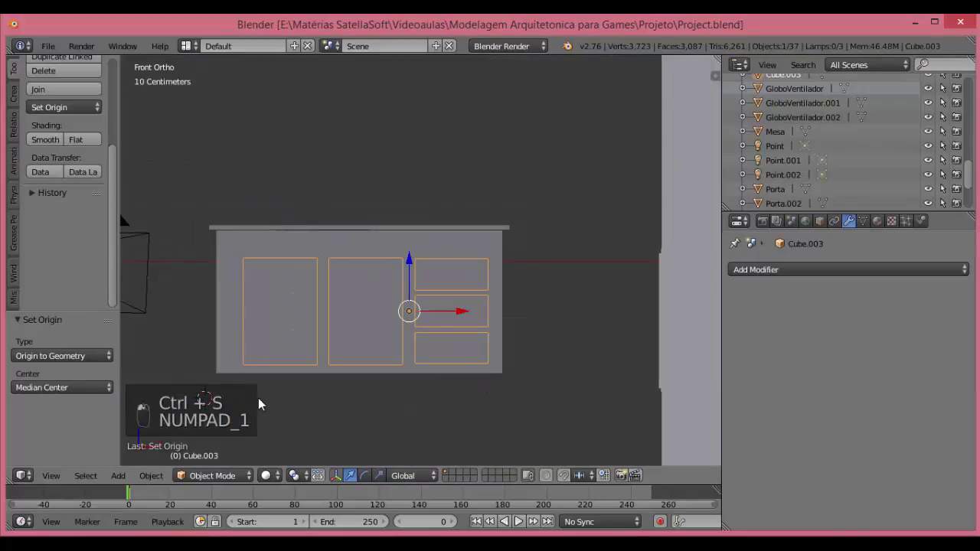
{"action": "key", "text": "shift+a"}
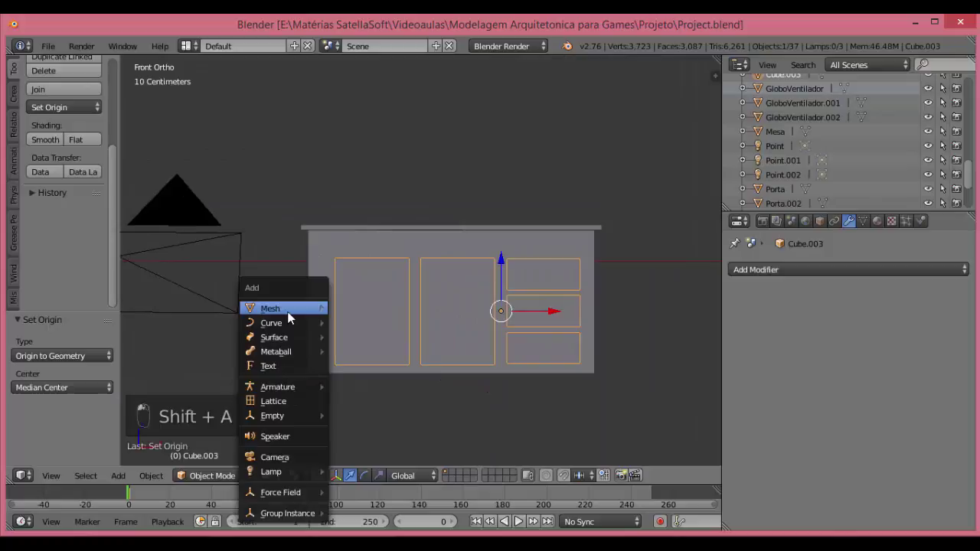
{"action": "key", "text": "s"}
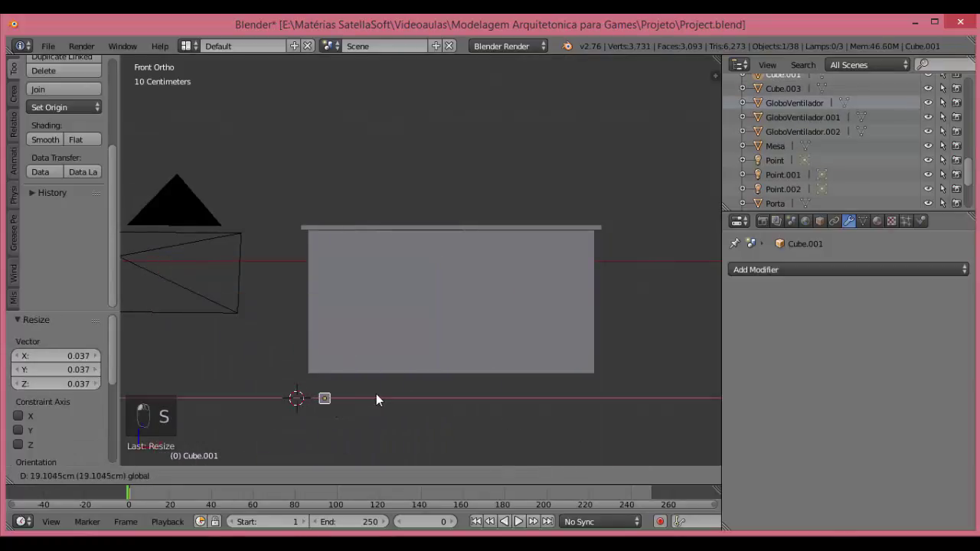
{"action": "key", "text": "Tab"}
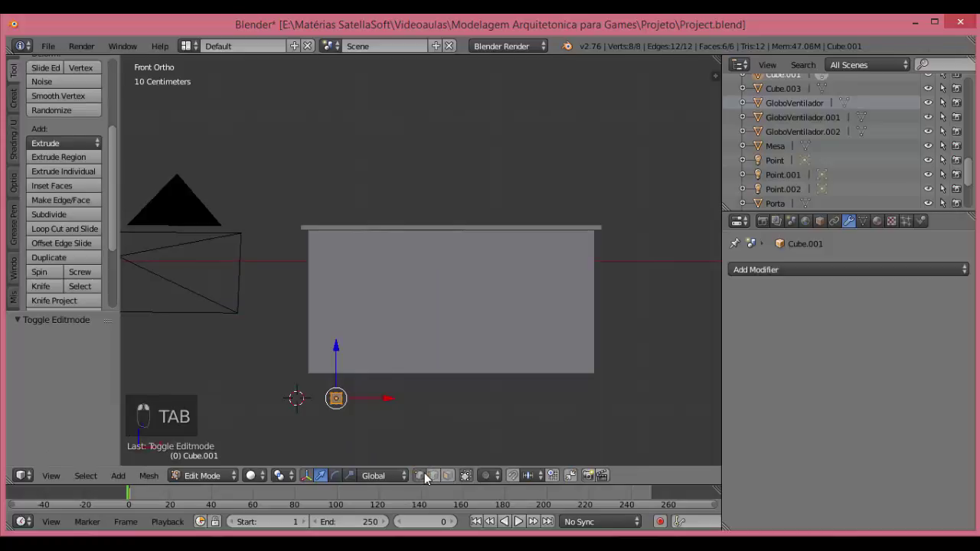
{"action": "key", "text": "z"}
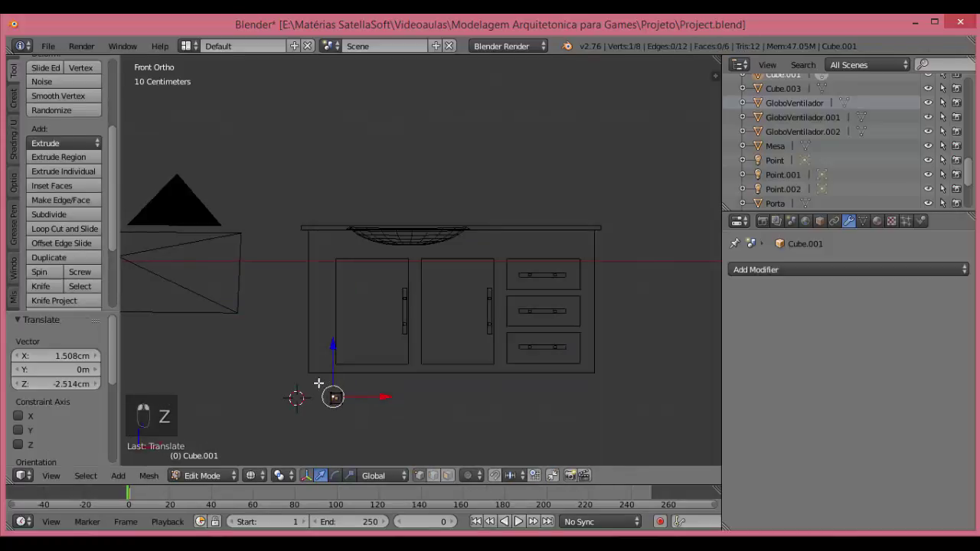
{"action": "key", "text": "ctrl+z"}
Taper the leg by scaling its bottom face to 0.5 and leave Edit Mode.
{"action": "key", "text": "b"}
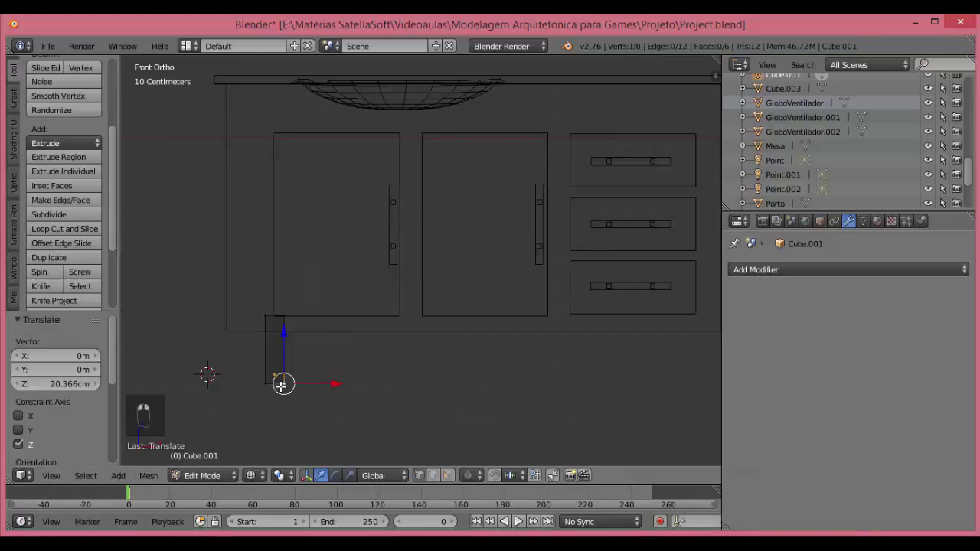
{"action": "key", "text": "b"}
{"action": "key", "text": "s"}
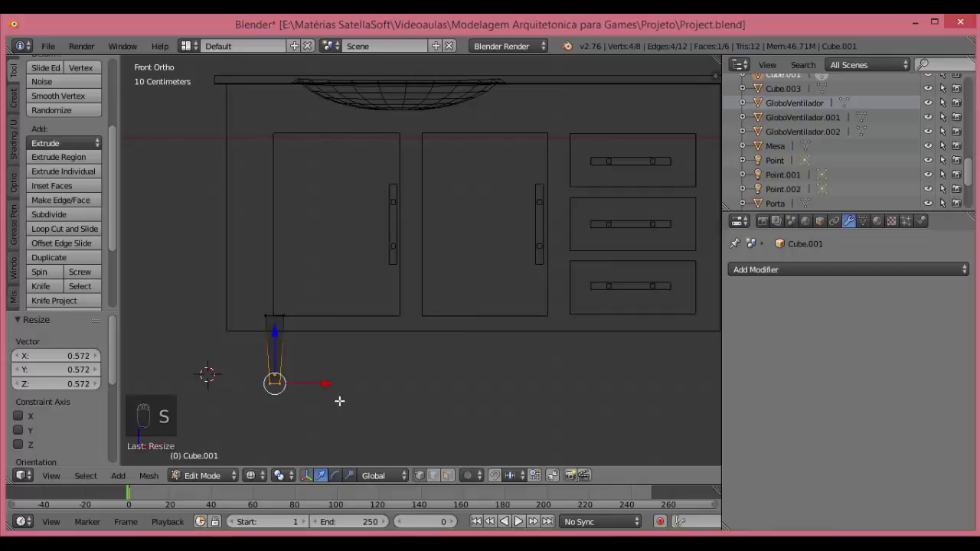
{"action": "key", "text": "Tab"}
{"action": "key", "text": "b"}
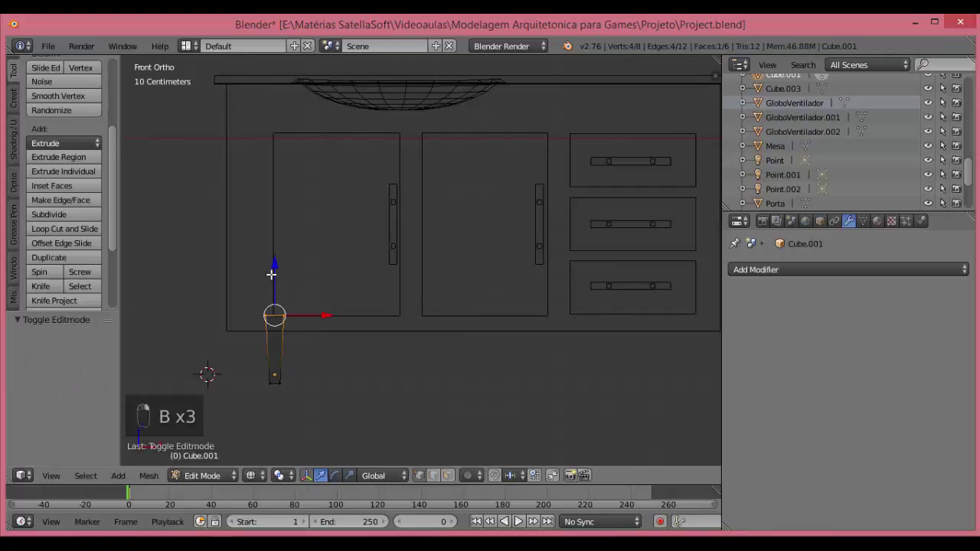
{"action": "key", "text": "Tab"}
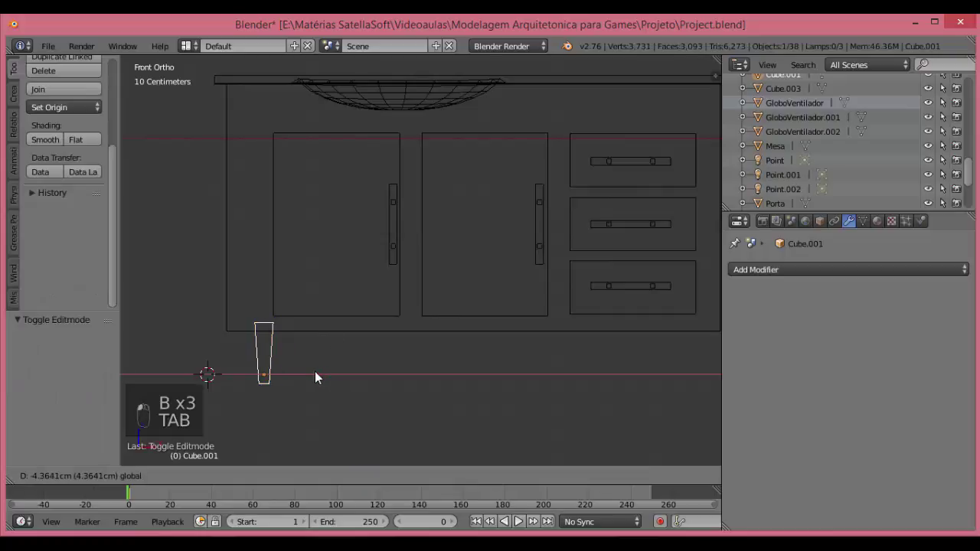
Duplicate the leg along X and Y to all four corners of the cabinet.
{"action": "key", "text": "shift+d"}
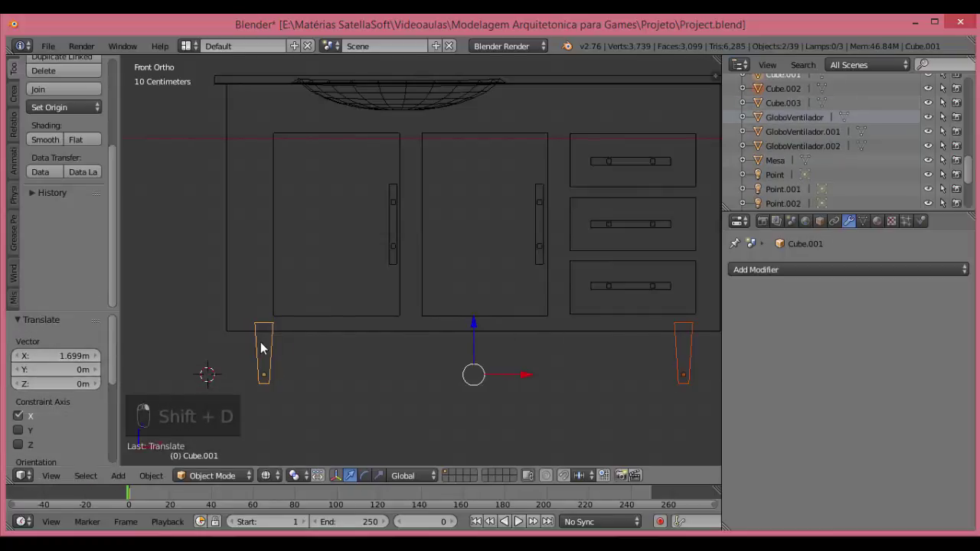
{"action": "key", "text": "KP_3"}
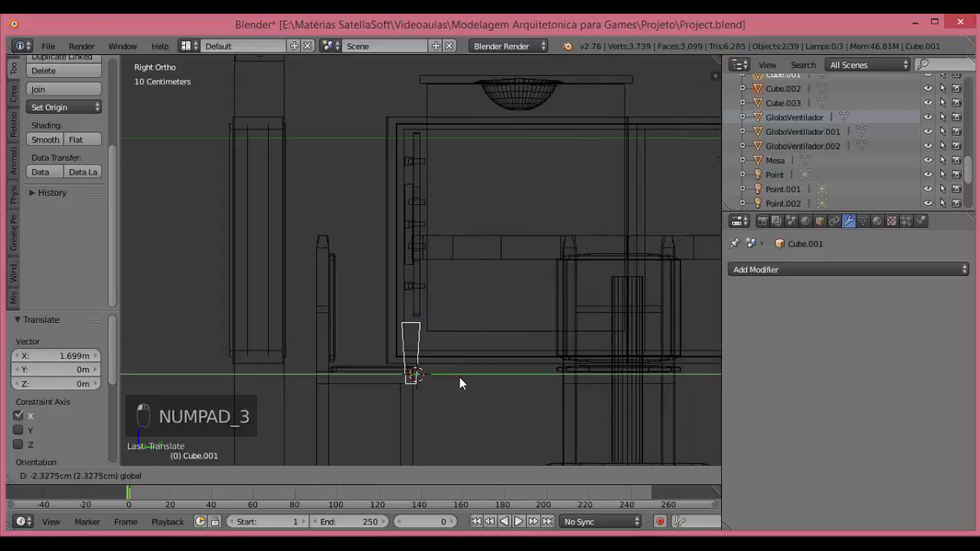
{"action": "key", "text": "KP_1"}
{"action": "key", "text": "ctrl+KP_3"}
{"action": "key", "text": "z"}
{"action": "key", "text": "shift+d"}
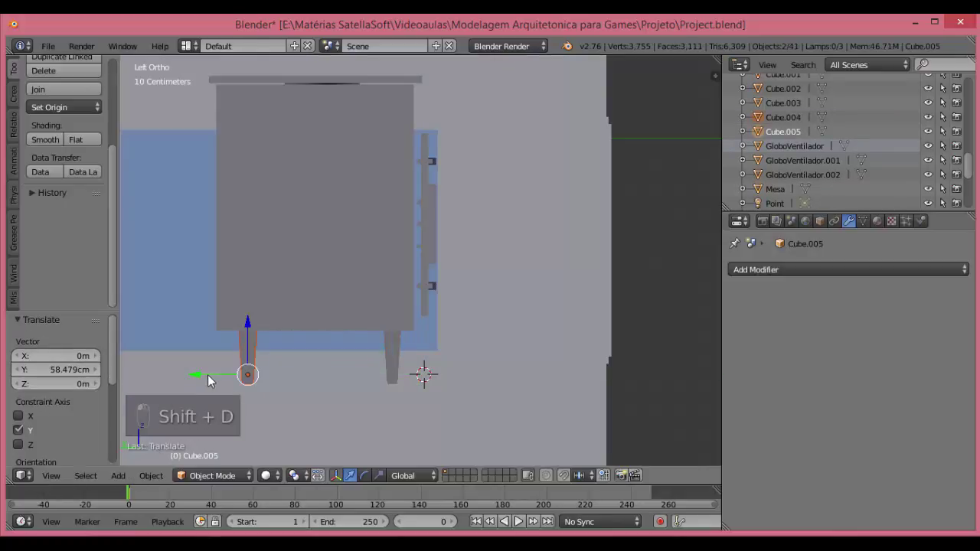
Join the four legs into the cabinet body and save the project.
{"action": "key", "text": "ctrl+j"}
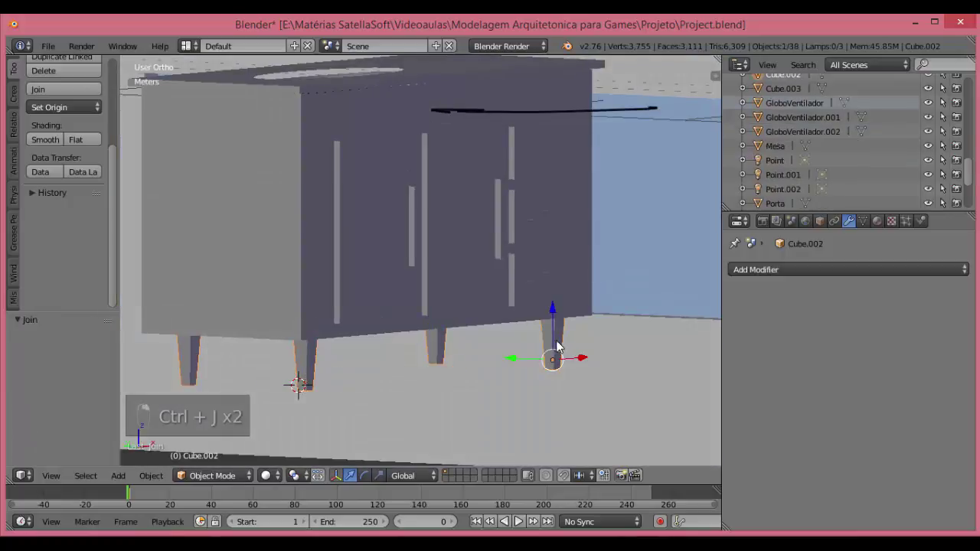
{"action": "key", "text": "ctrl+s"}
{"action": "key", "text": "a"}
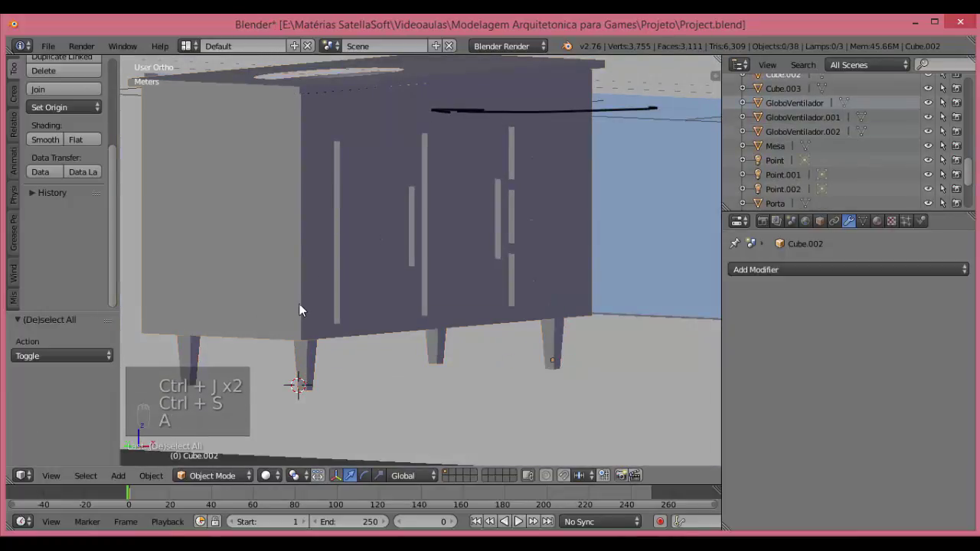
{"action": "key", "text": "ctrl+j"}
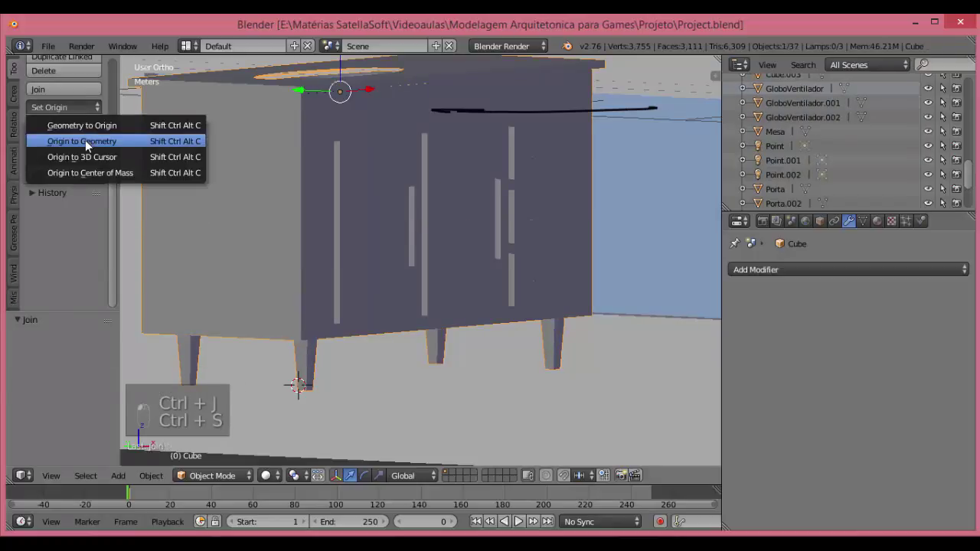
Save, then recalculate normals on the sink bowl faces in Edit Mode.
{"action": "key", "text": "ctrl+s"}
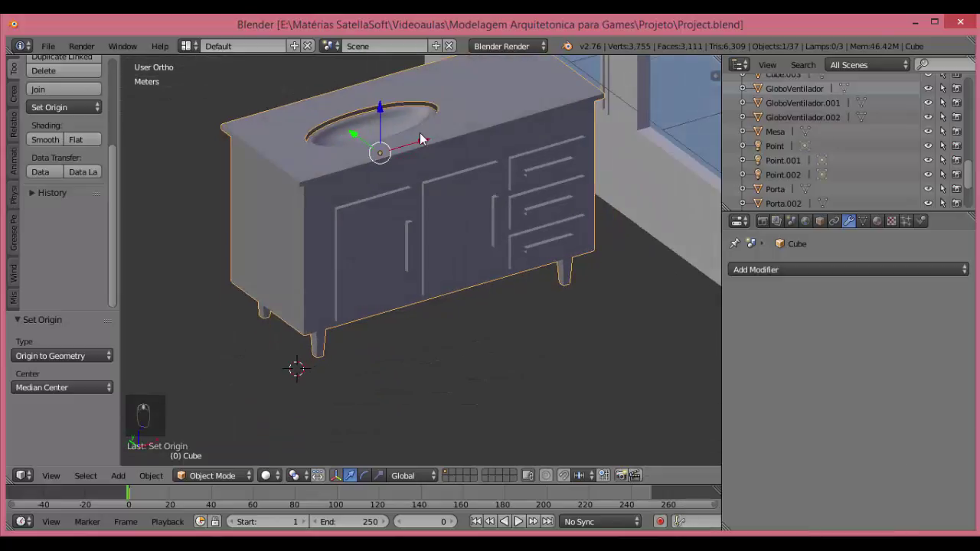
{"action": "key", "text": "Tab"}
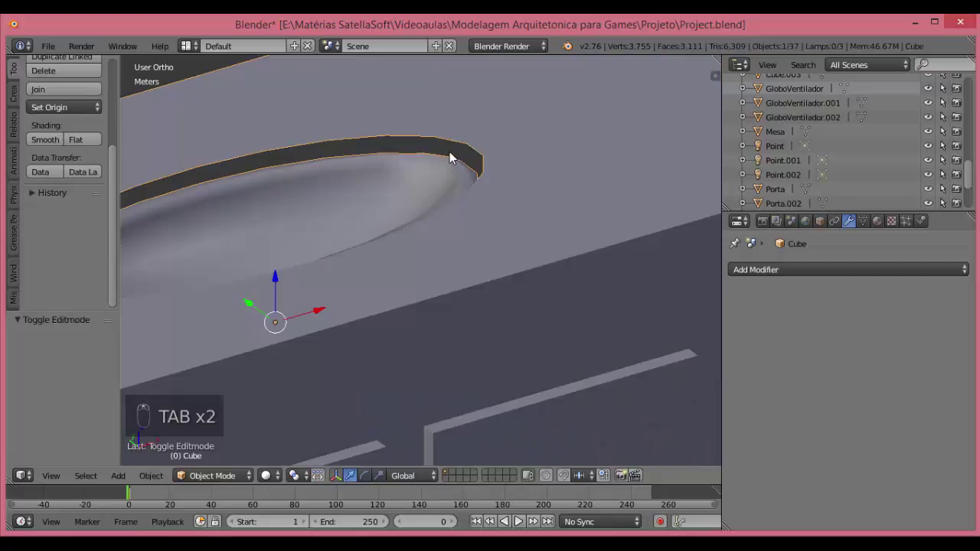
{"action": "key", "text": "a"}
{"action": "key", "text": "ctrl+n"}
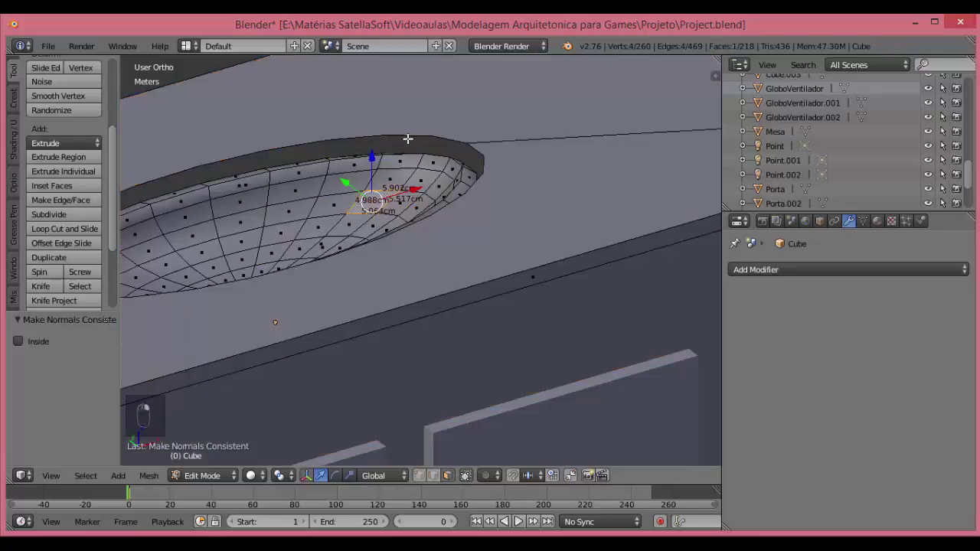
{"action": "key", "text": "Tab"}
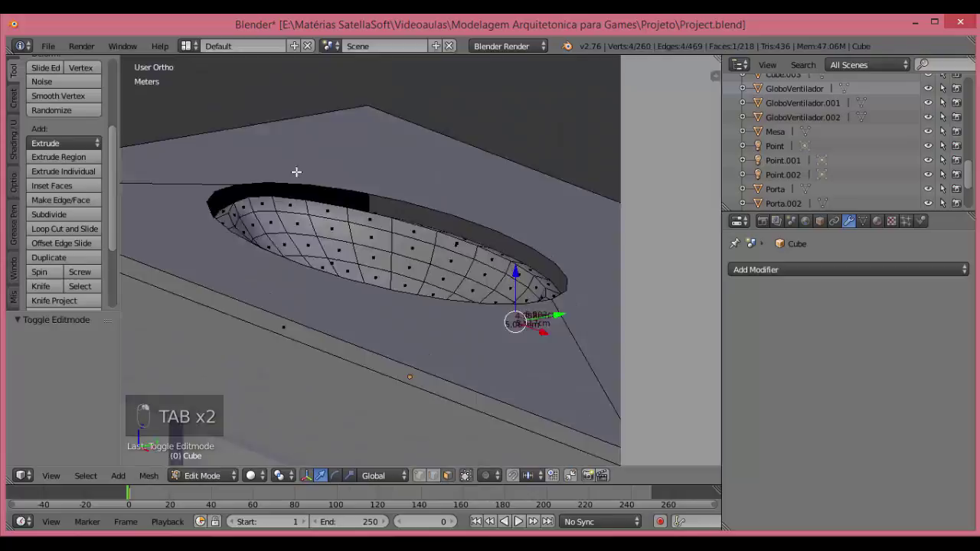
Select the linked basin geometry, scale it from top view and lower it along Z from front view, then save.
{"action": "key", "text": "Tab"}
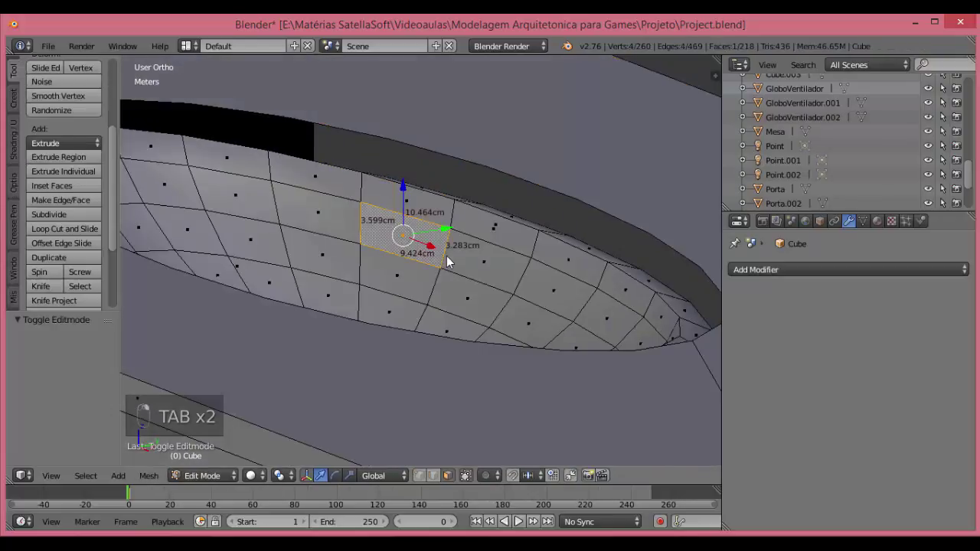
{"action": "key", "text": "ctrl+l"}
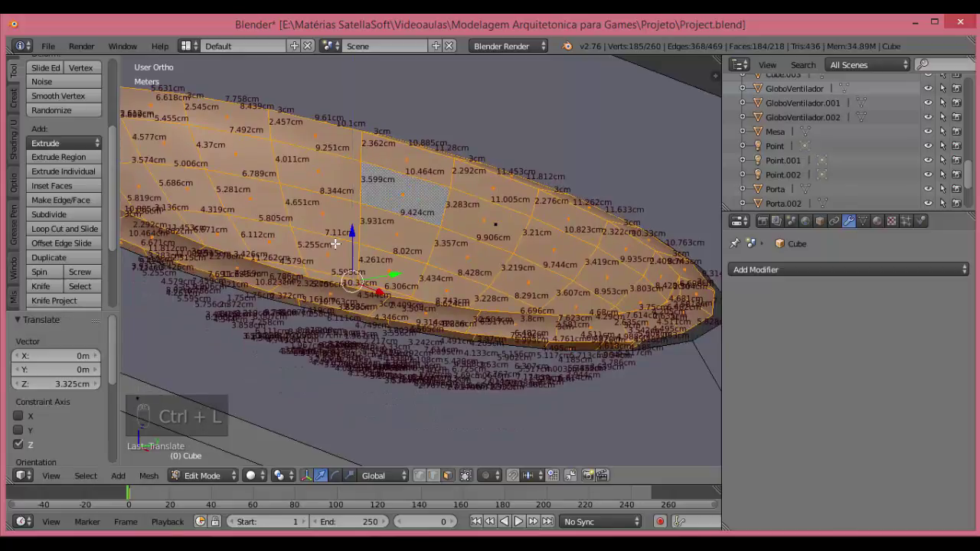
{"action": "key", "text": "KP_7"}
{"action": "key", "text": "s"}
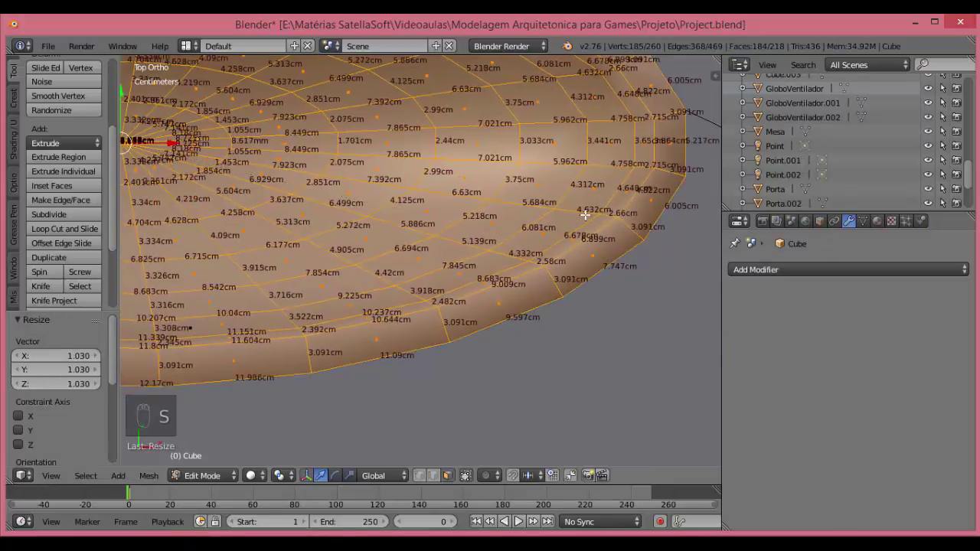
{"action": "key", "text": "ctrl+s"}
{"action": "key", "text": "KP_1"}
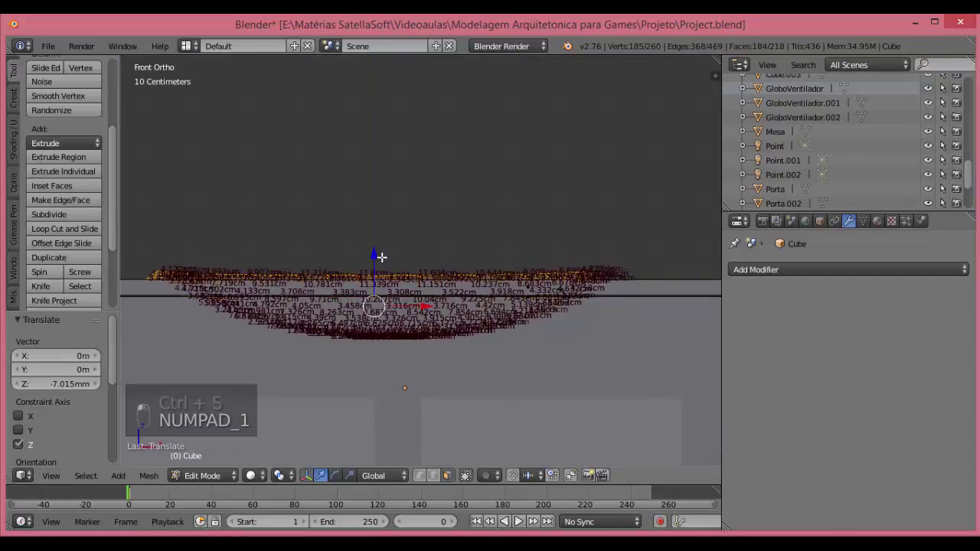
{"action": "key", "text": "z"}
{"action": "key", "text": "z"}
{"action": "key", "text": "Tab"}
{"action": "key", "text": "ctrl+s"}
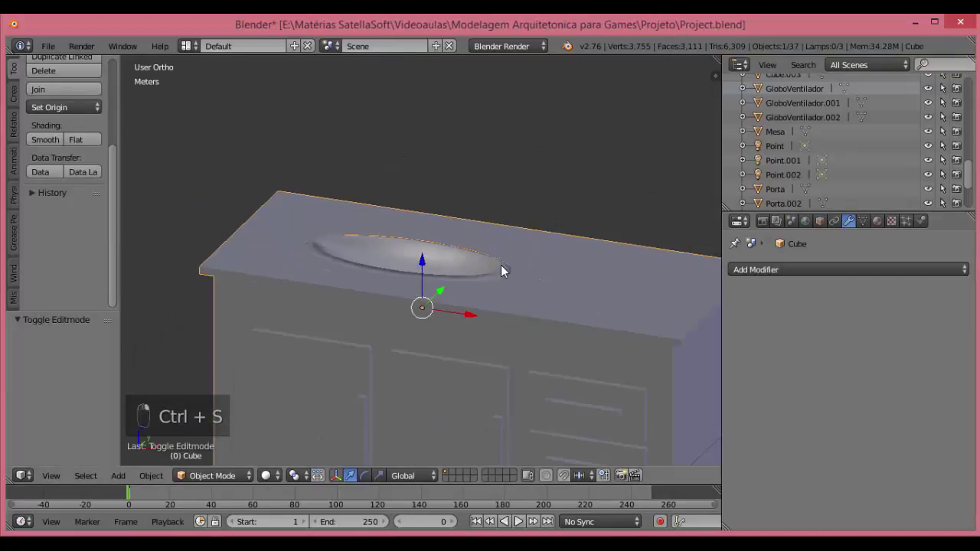
Join the sink parts into one object, rename it Pia and save the project.
{"action": "key", "text": "ctrl+z"}
{"action": "key", "text": "ctrl+j"}
{"action": "key", "text": "ctrl+z"}
{"action": "key", "text": "ctrl+s"}
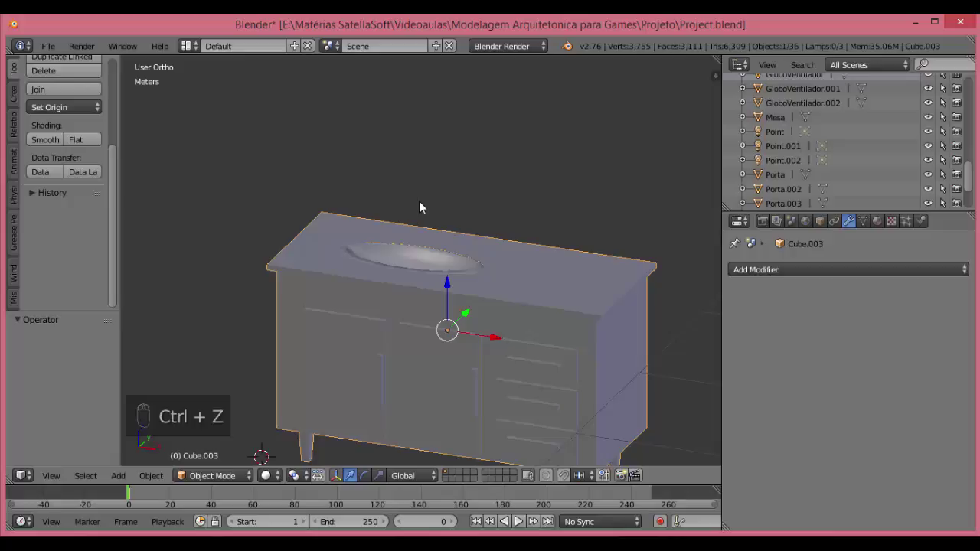
{"action": "key", "text": "KP_1"}
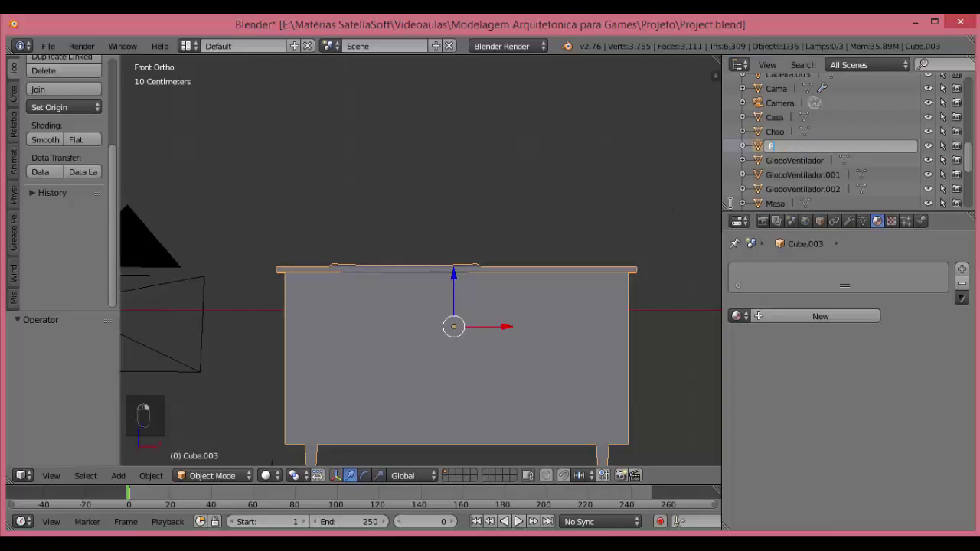
{"action": "key", "text": "ctrl+s"}
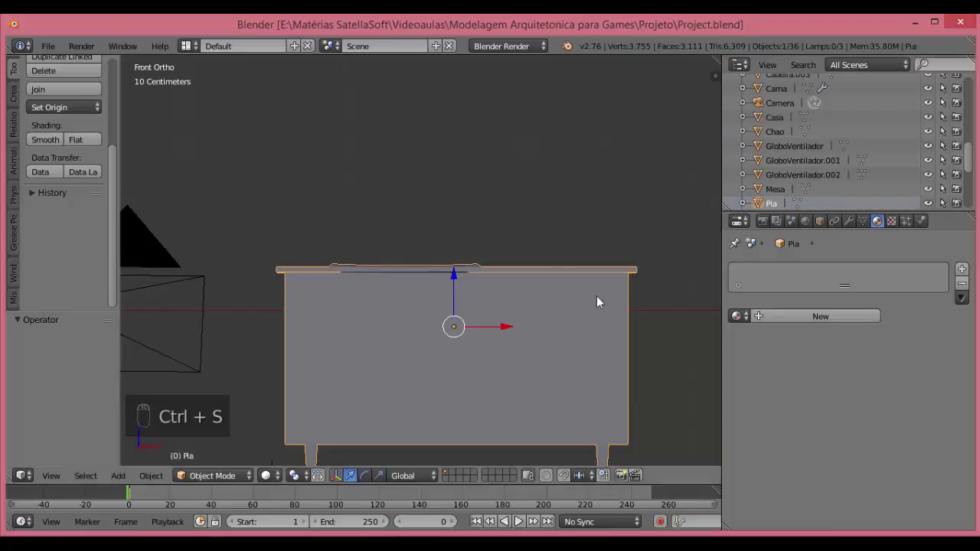
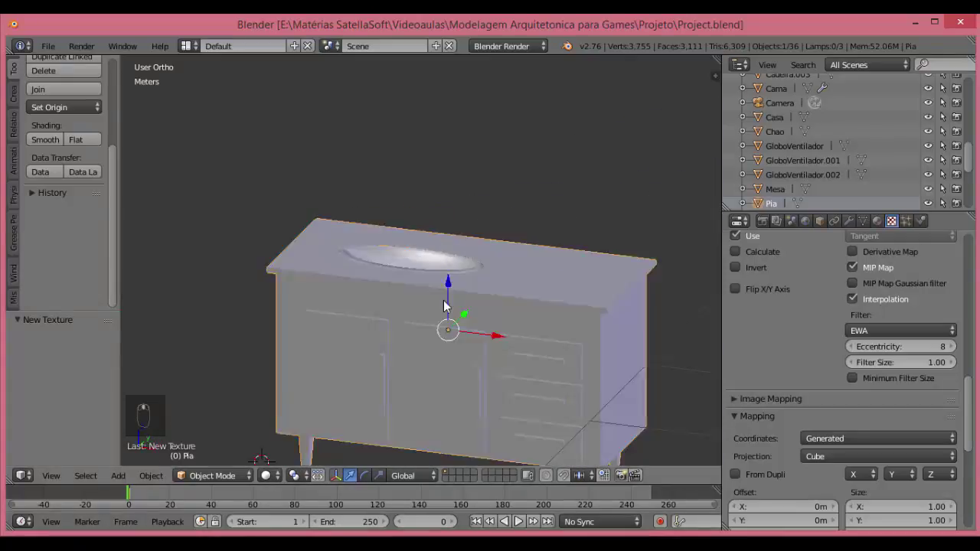
Enter Edit Mode on the Pia cabinet after assigning PiaMaterial with cube projection.
{"action": "key", "text": "Tab"}
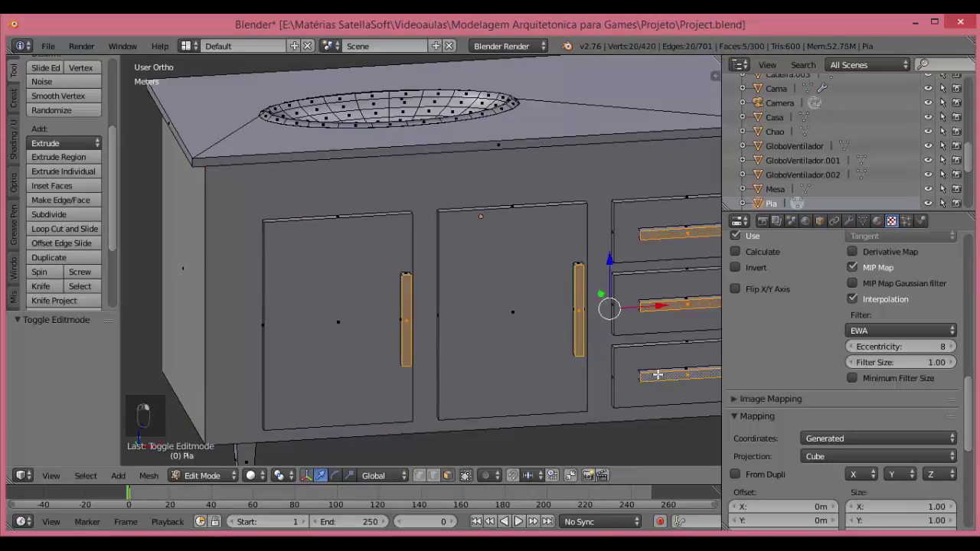
Select the linked handle geometry and assign DtalhesPiaMaterial with a cube-projected texture, saving the file.
{"action": "key", "text": "ctrl+l"}
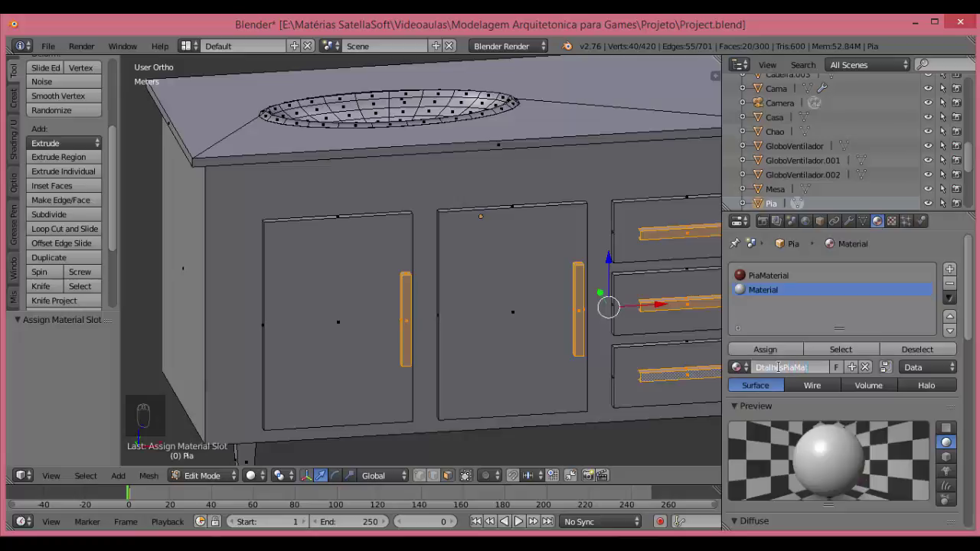
{"action": "key", "text": "ctrl+s"}
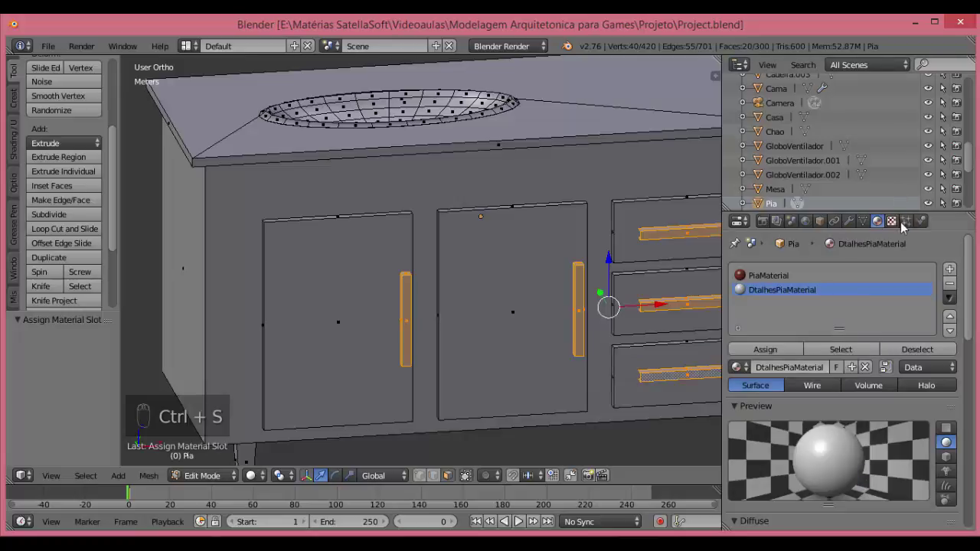
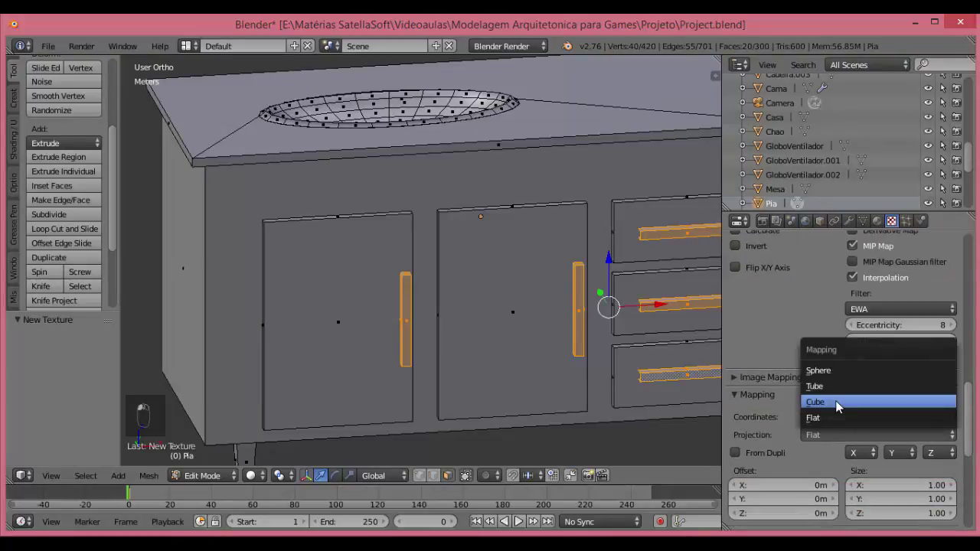
{"action": "key", "text": "ctrl+s"}
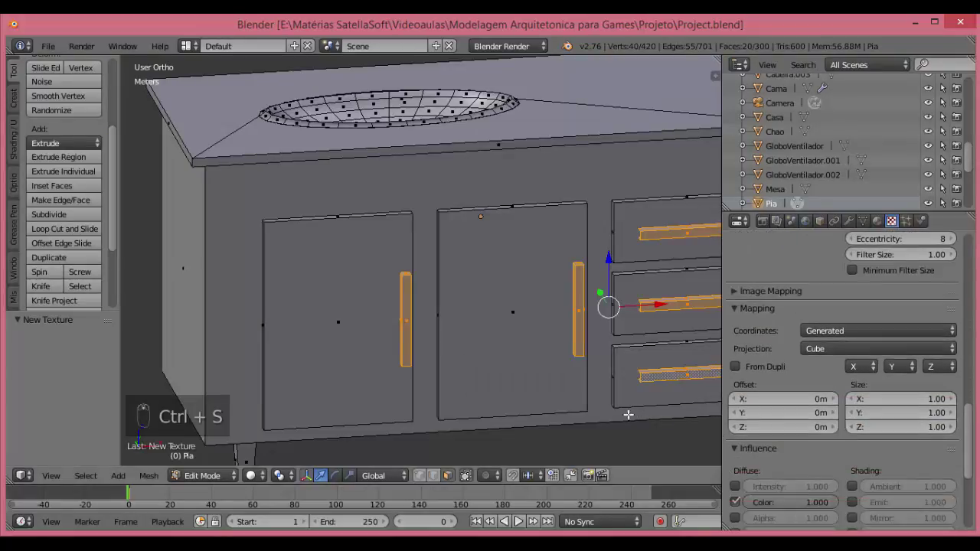
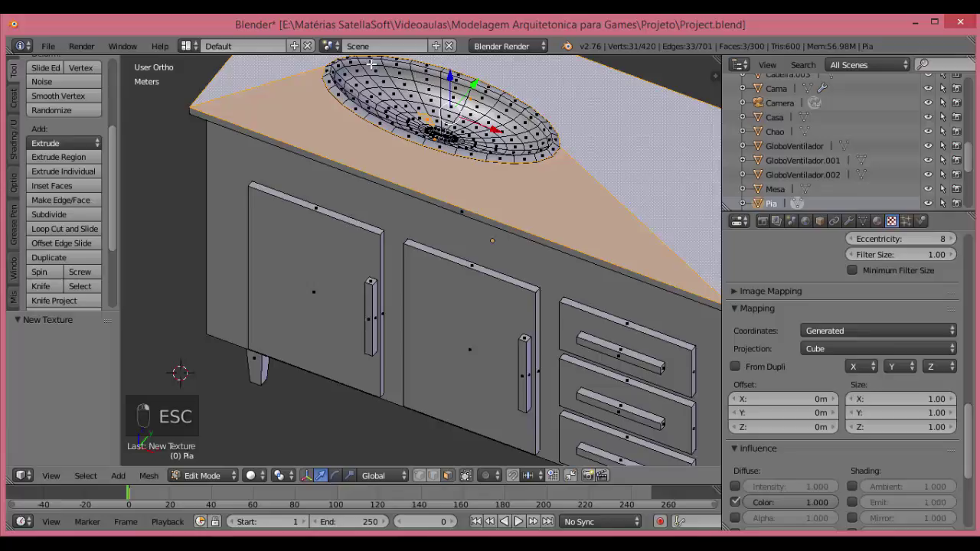
Select the linked top and basin faces and name their new material MarmorePiaMaterial, saving the file.
{"action": "key", "text": "ctrl+l"}
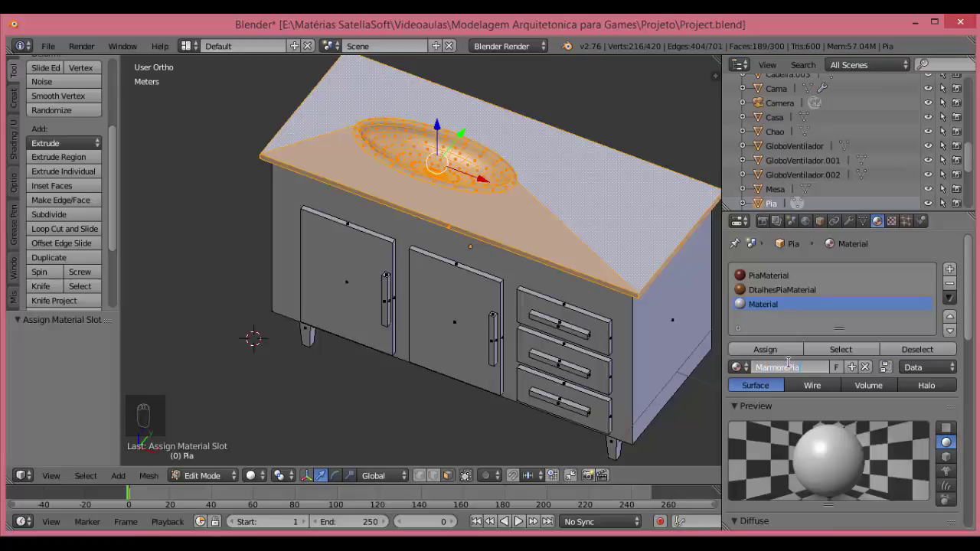
{"action": "key", "text": "ctrl+s"}
{"action": "key", "text": "BackSpace"}
{"action": "key", "text": "ctrl+s"}
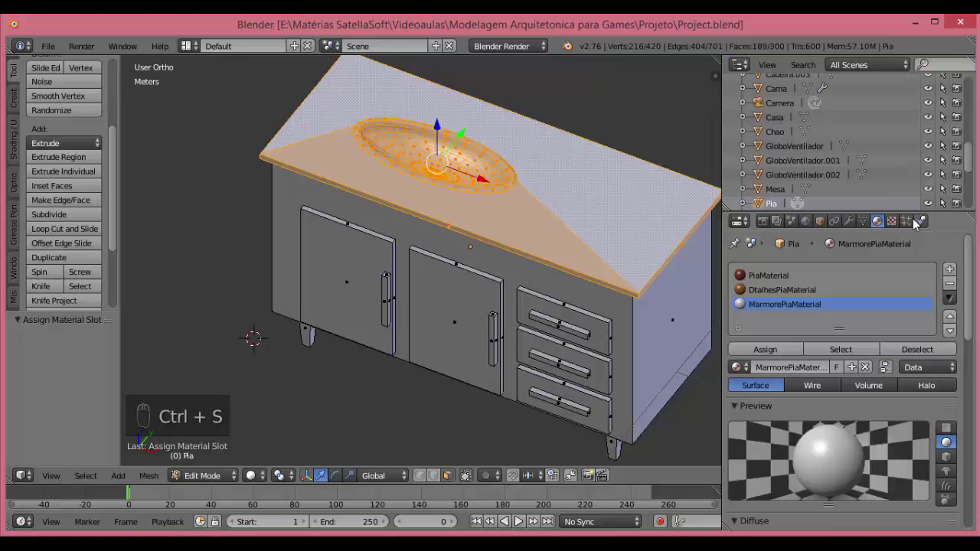
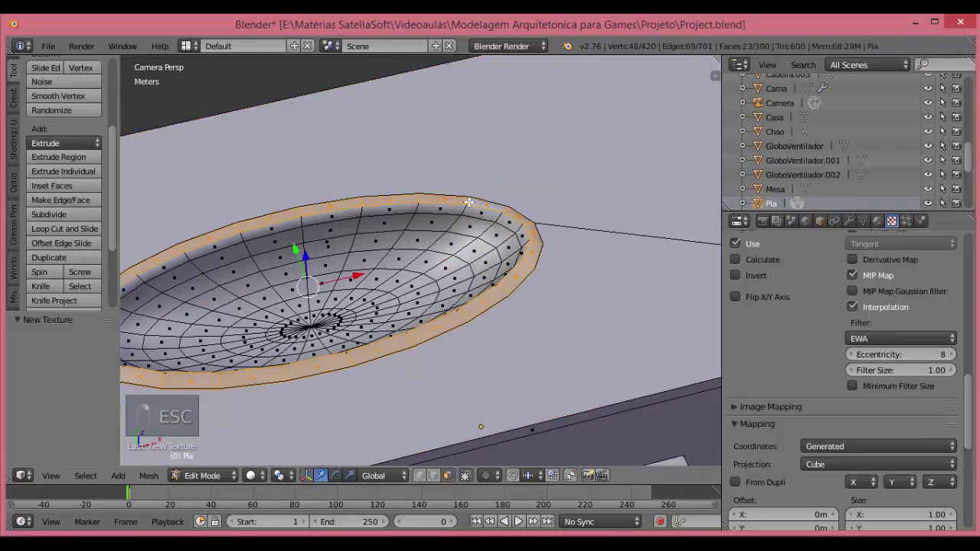
Extrude the basin rim faces and select the whole connected basin for deepening.
{"action": "key", "text": "e"}
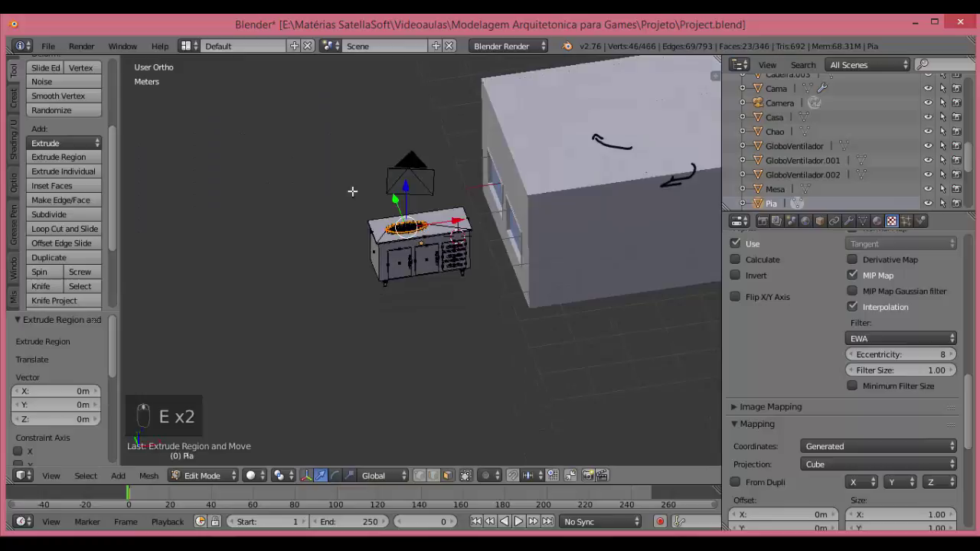
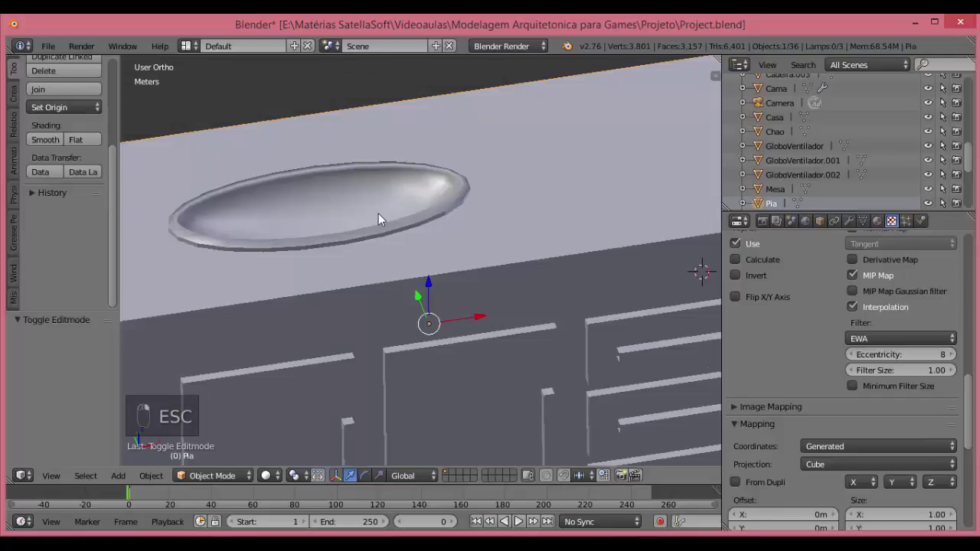
{"action": "key", "text": "Tab"}
{"action": "key", "text": "ctrl+l"}
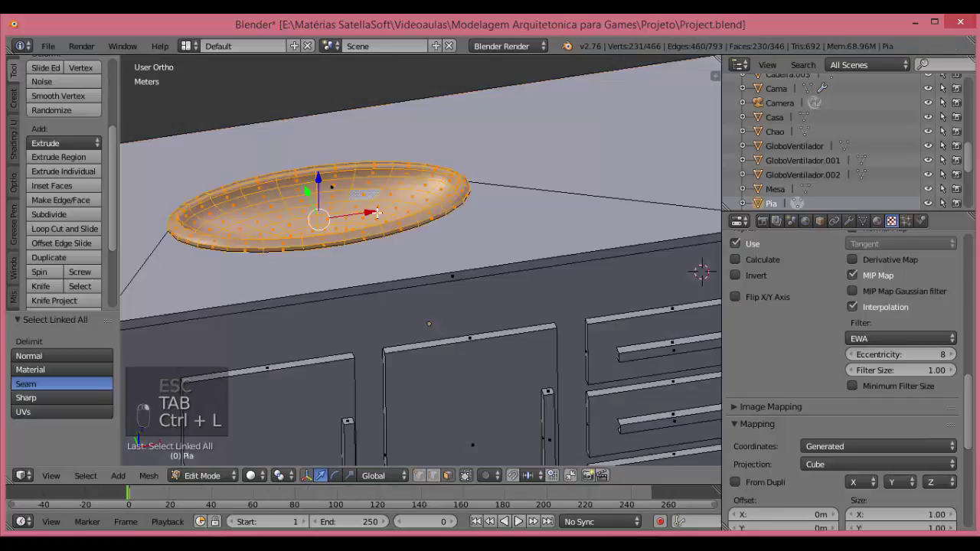
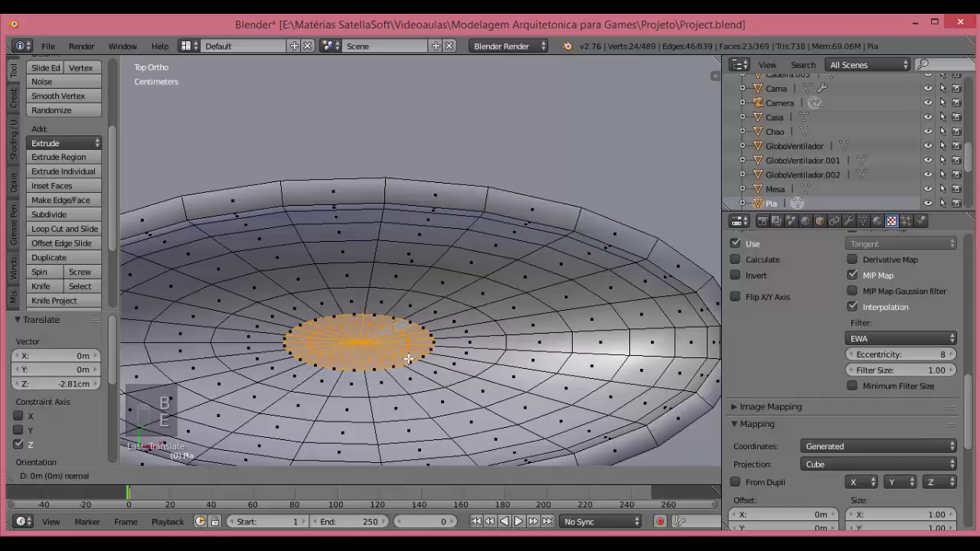
From front view, shrink the basin's bottom ring and extrude it downward into a drain spout.
{"action": "key", "text": "KP_1"}
{"action": "key", "text": "z"}
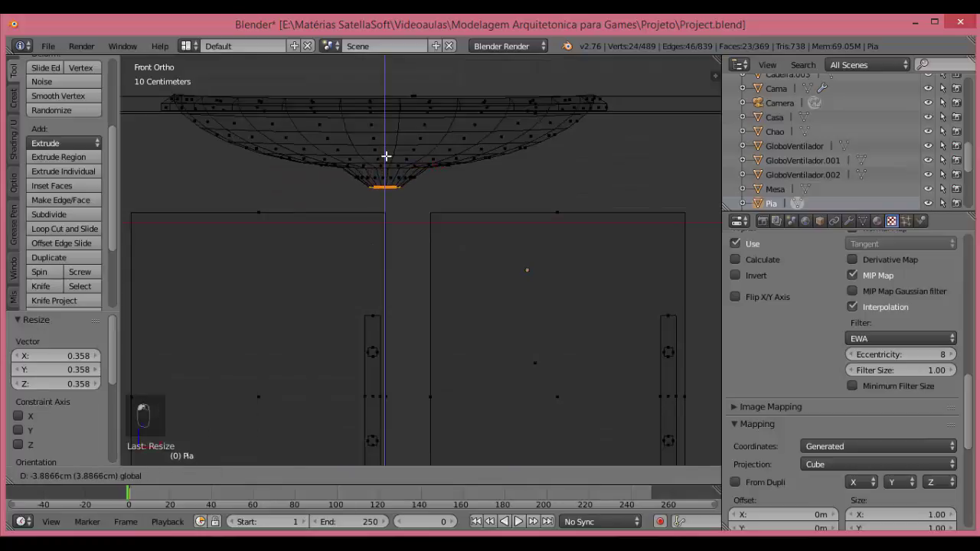
{"action": "key", "text": "ctrl+z"}
{"action": "key", "text": "e"}
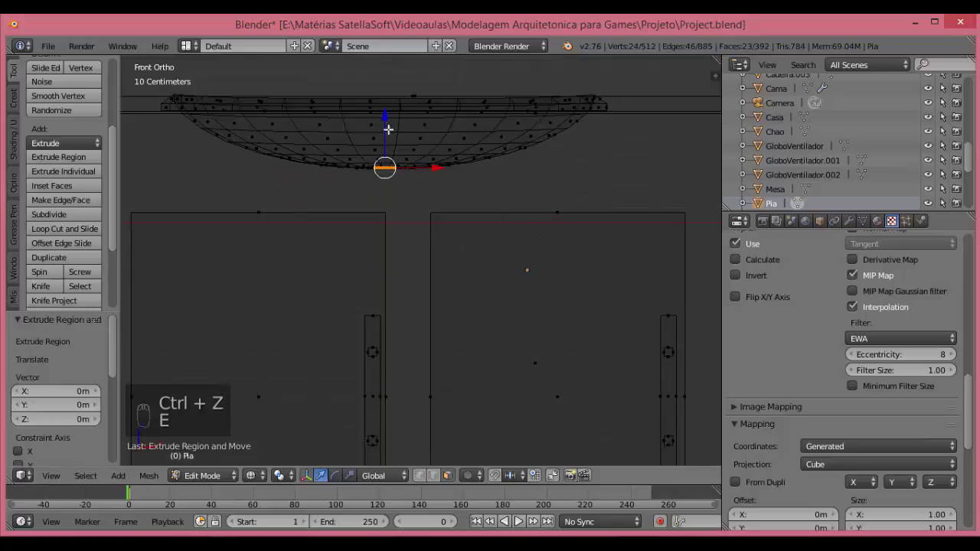
Check the spout from the side, delete the unwanted faces and save.
{"action": "key", "text": "KP_3"}
{"action": "key", "text": "ctrl+s"}
{"action": "key", "text": "Delete"}
{"action": "key", "text": "ctrl+s"}
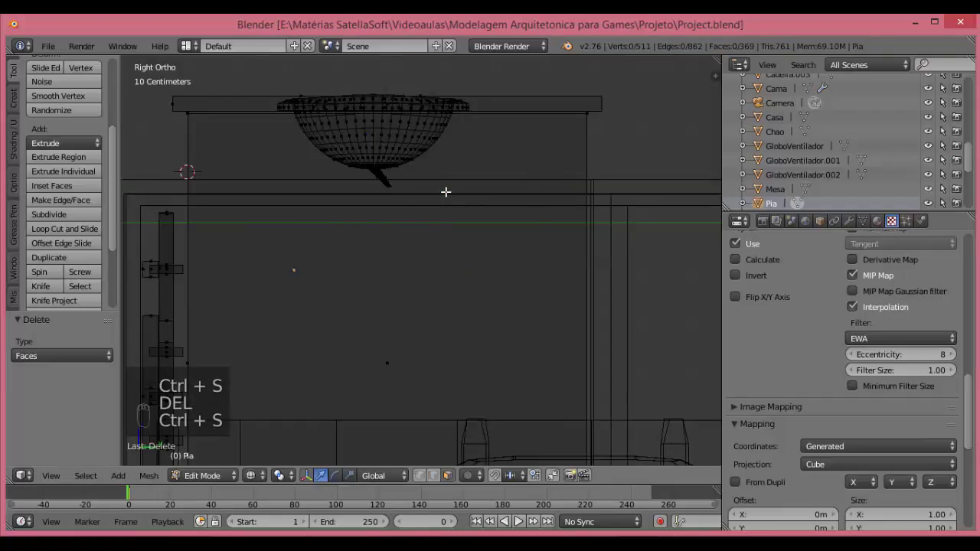
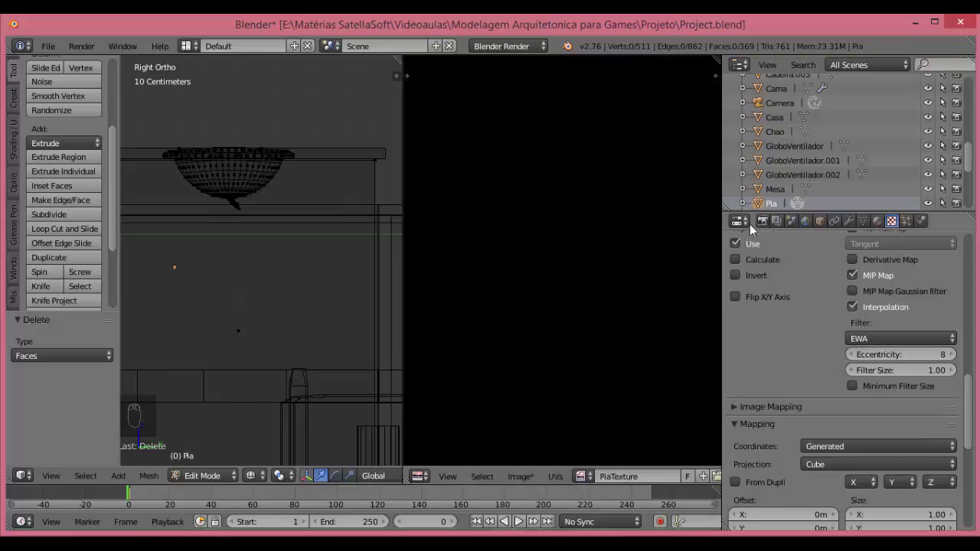
Select all of Pia's mesh, unwrap it with Smart UV Project and bake into the PiaTexture image.
{"action": "key", "text": "Tab"}
{"action": "key", "text": "a"}
{"action": "key", "text": "u"}
{"action": "key", "text": "Return"}
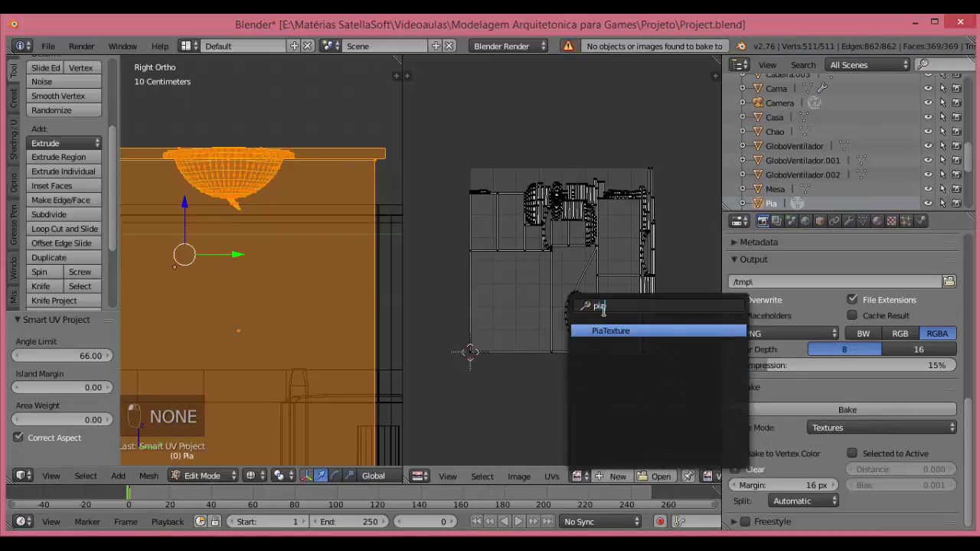
{"action": "key", "text": "ctrl+s"}
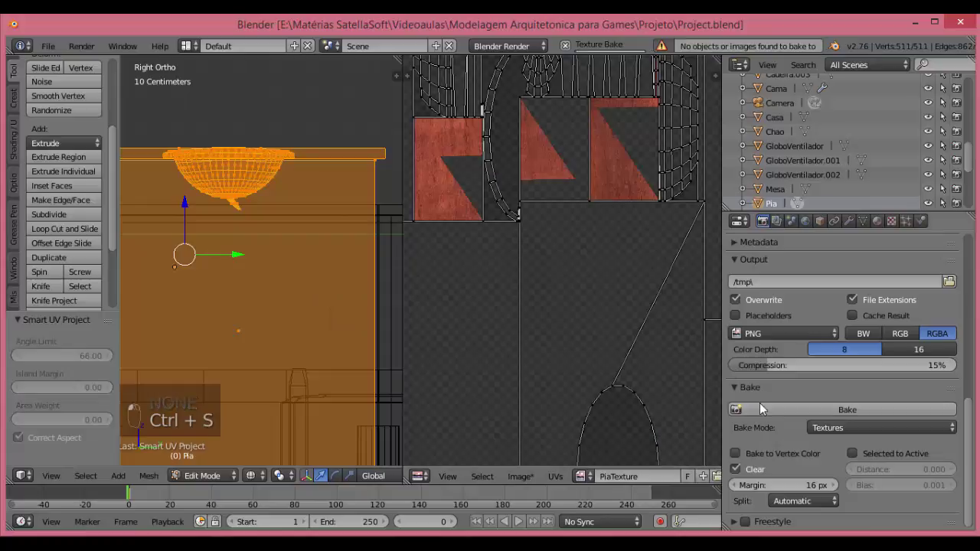
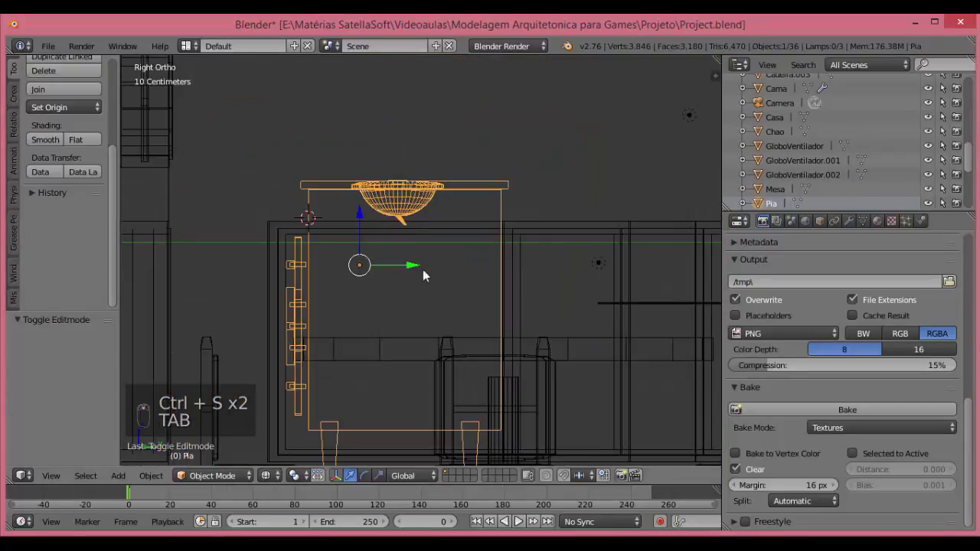
{"action": "key", "text": "b"}
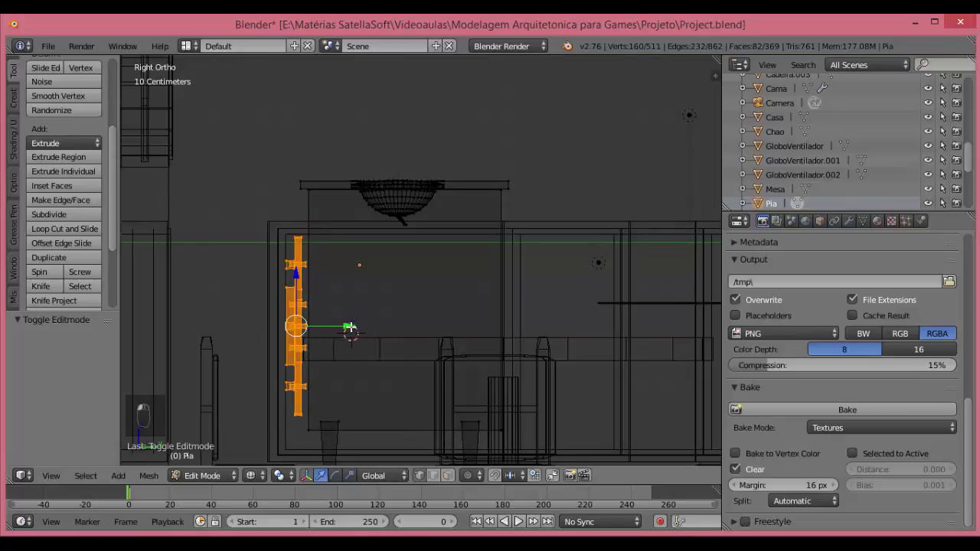
Save the project and store the baked cabinet texture as PiaTexture.png in the Textures folder.
{"action": "key", "text": "ctrl+s"}
{"action": "key", "text": "z"}
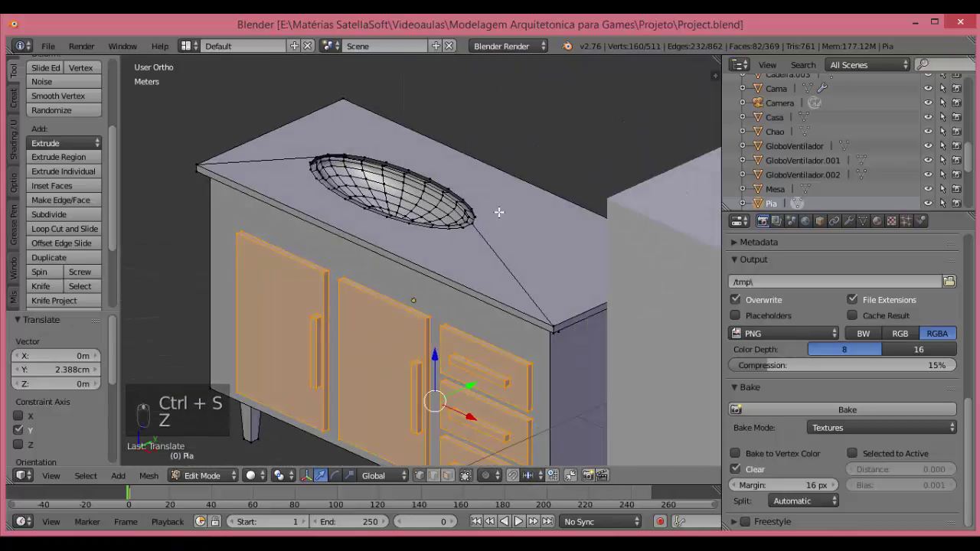
{"action": "key", "text": "ctrl+s"}
{"action": "key", "text": "Tab"}
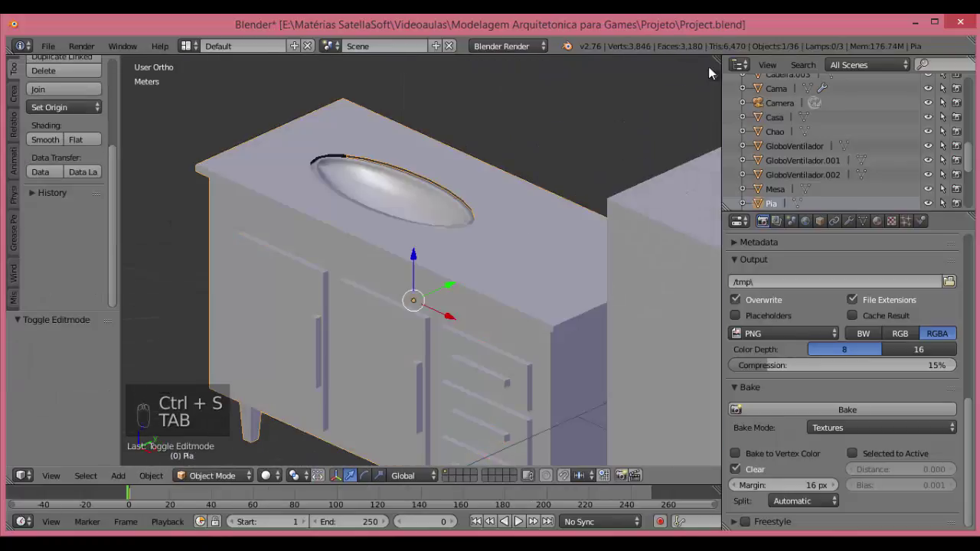
{"action": "key", "text": "t"}
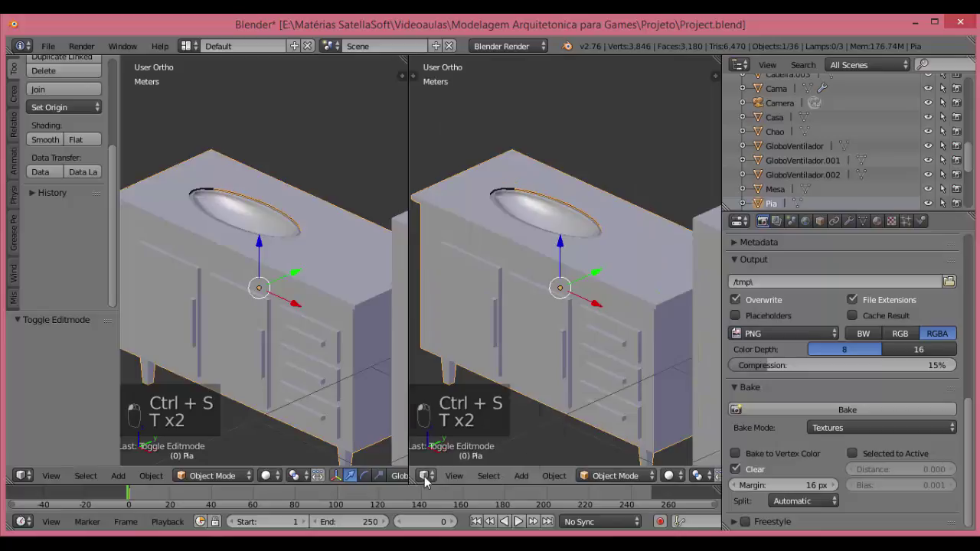
Select all of the cabinet's geometry in Edit Mode, then return to Object Mode ready to move it.
{"action": "key", "text": "Tab"}
{"action": "key", "text": "a"}
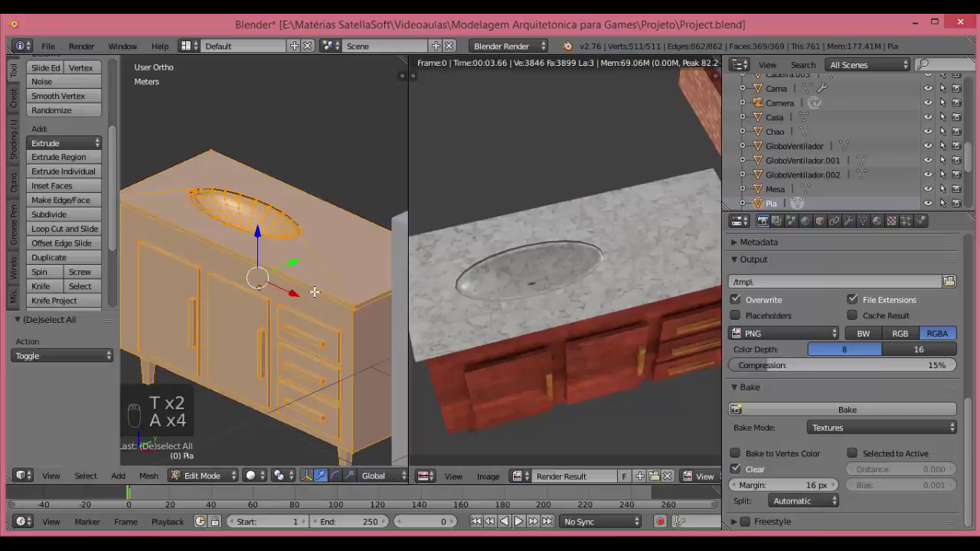
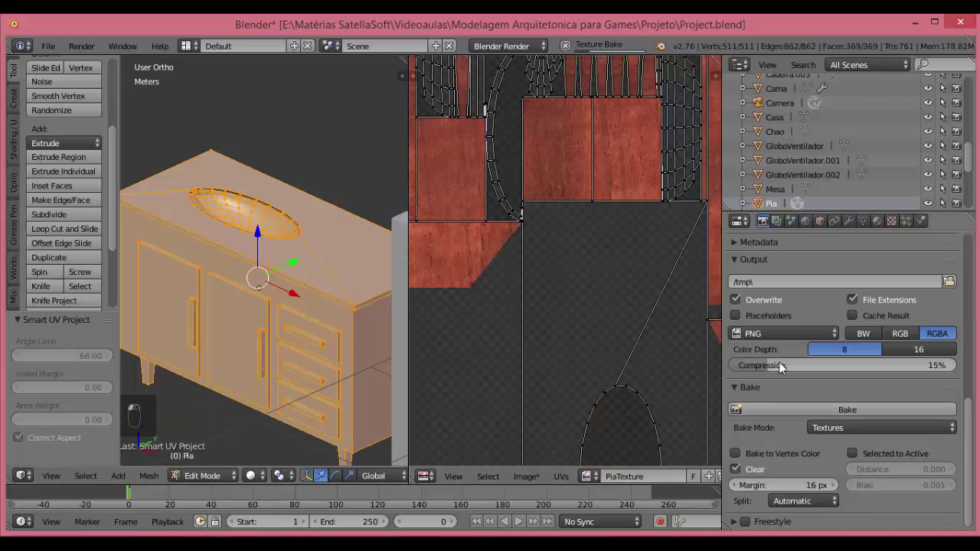
{"action": "left_click_drag", "start_coordinate": [533, 472], "coordinate": [577, 373]}
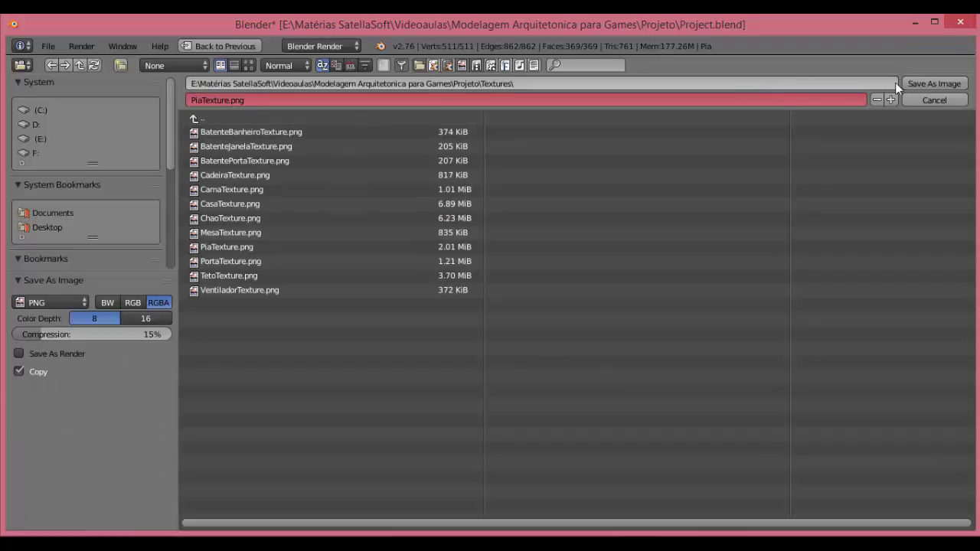
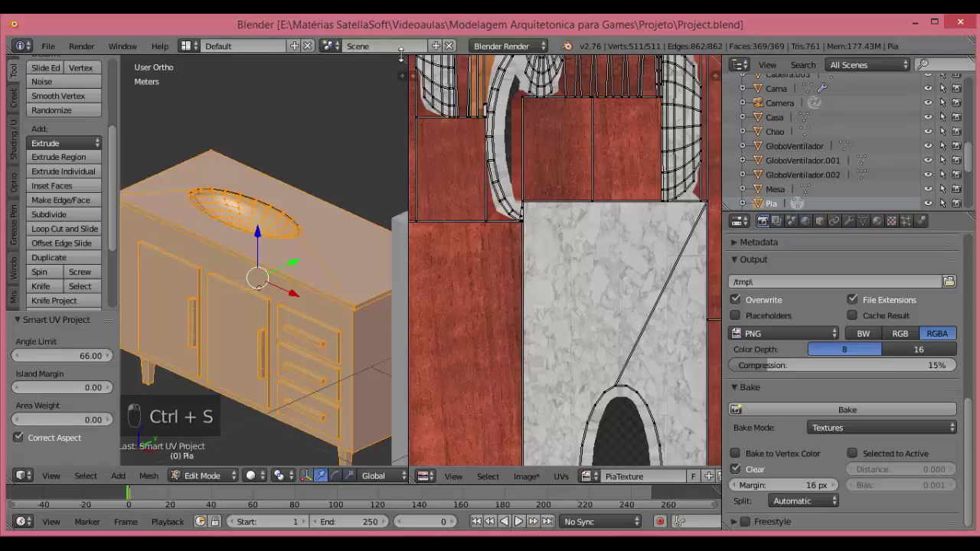
{"action": "key", "text": "Tab"}
From top view, slide the cabinet into the bathroom and turn it a quarter-turn against the wall.
{"action": "key", "text": "KP_7"}
{"action": "key", "text": "z"}
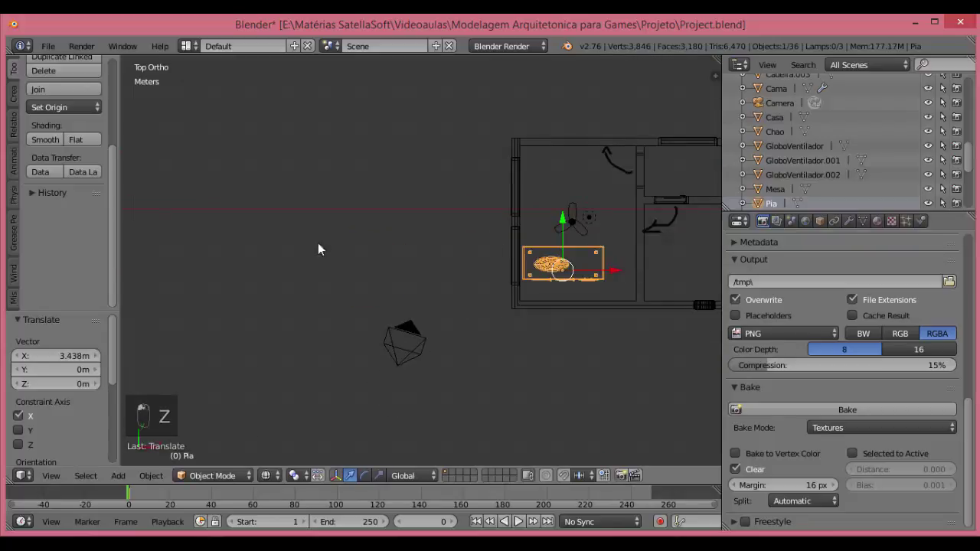
{"action": "key", "text": "r"}
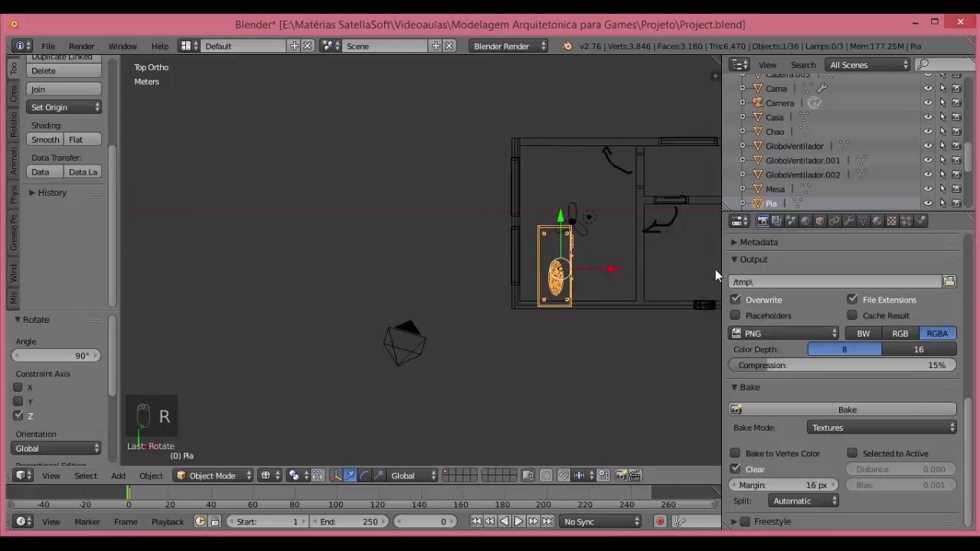
{"action": "key", "text": "g"}
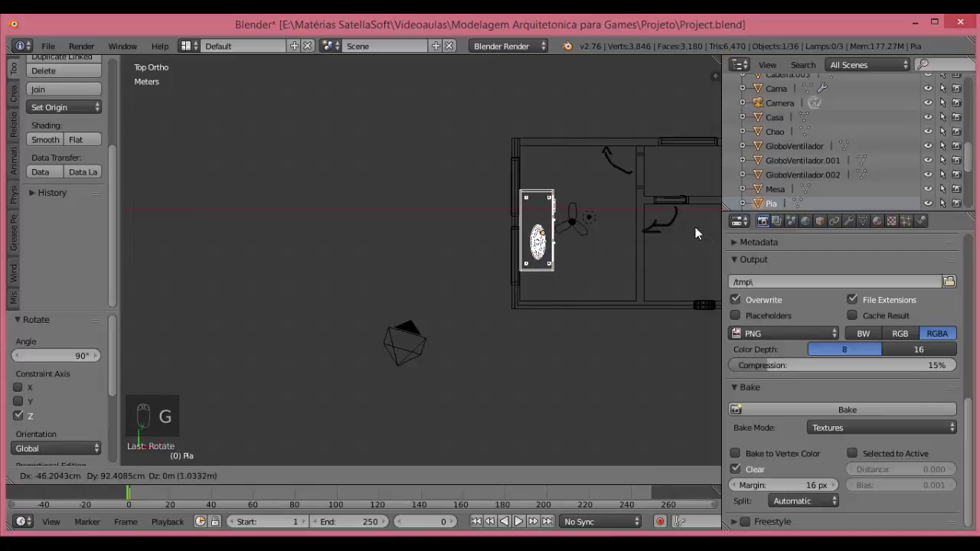
From front view, lower the cabinet to the floor, scale it down to fit, and save the project.
{"action": "key", "text": "KP_1"}
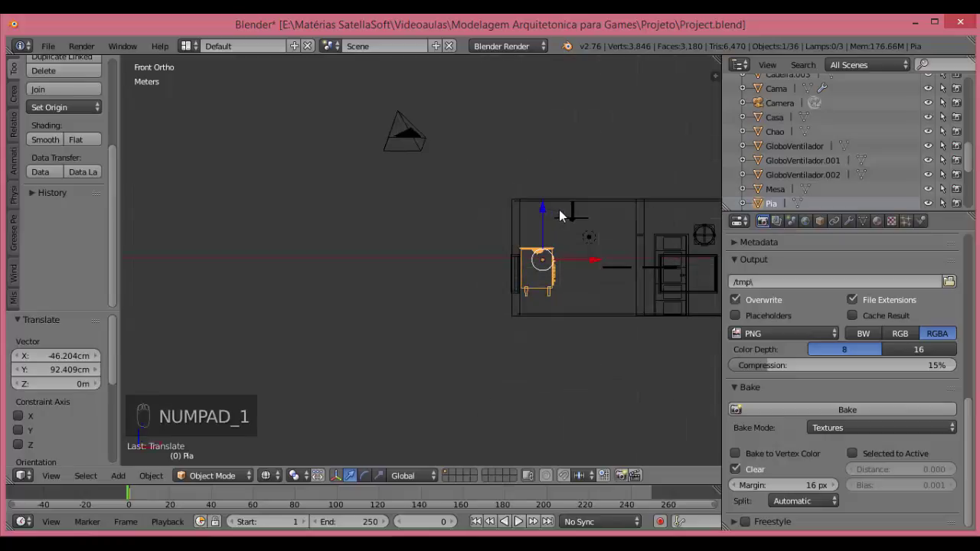
{"action": "key", "text": "ctrl+s"}
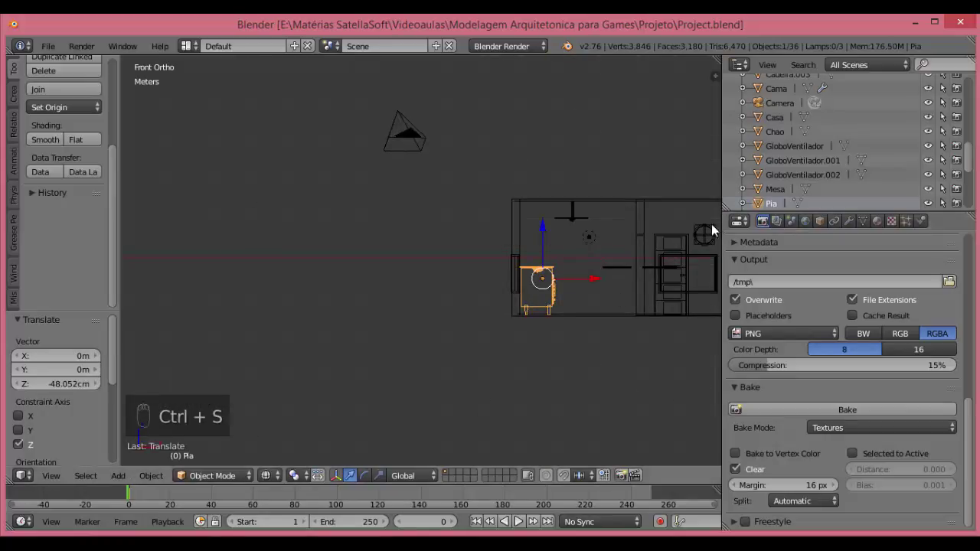
{"action": "key", "text": "s"}
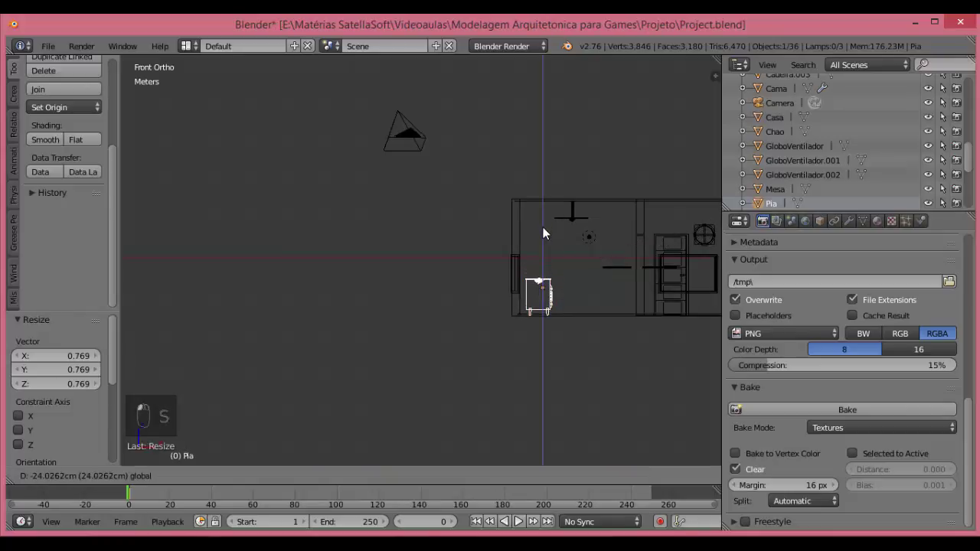
{"action": "key", "text": "ctrl+s"}
{"action": "key", "text": "KP_0"}
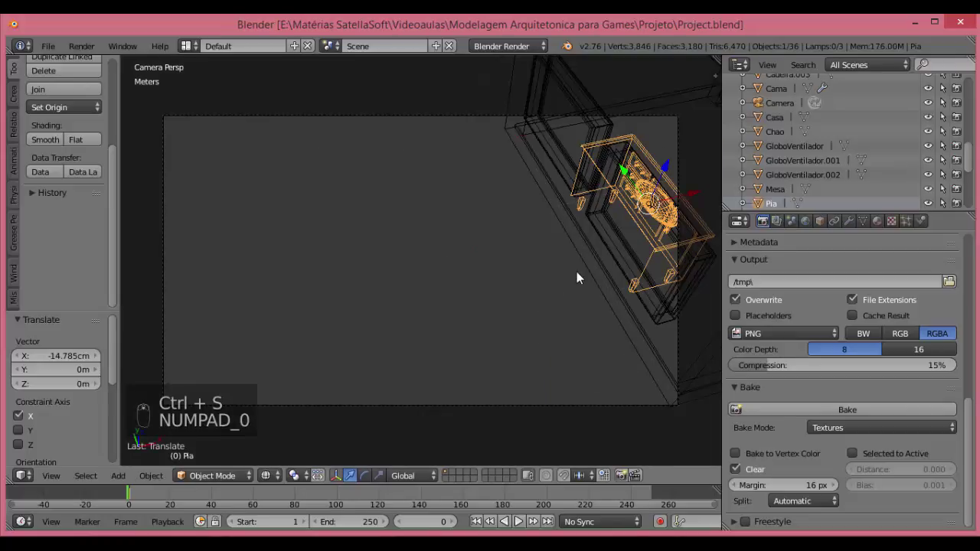
Fly the scene camera through the house until it frames the cabinet and basin in the bathroom.
{"action": "key", "text": "shift+f"}
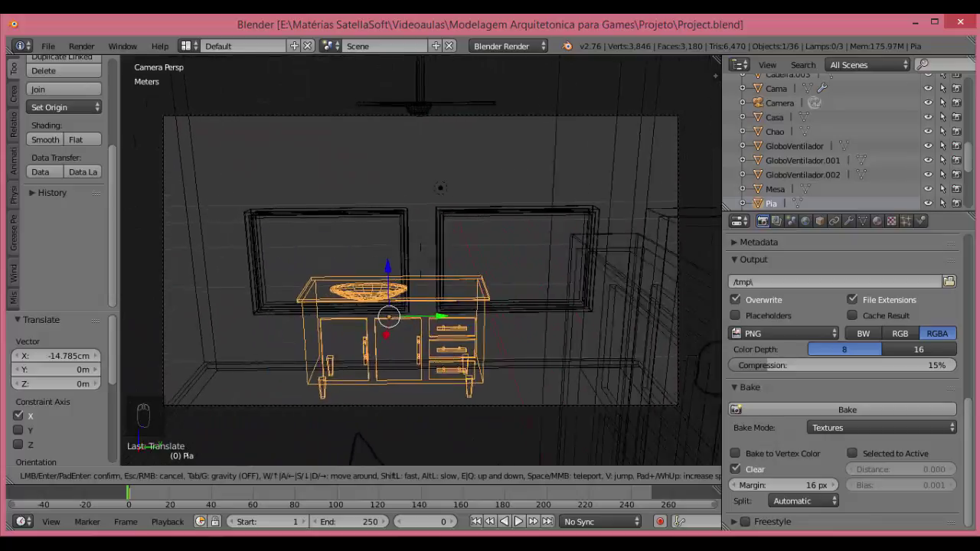
{"action": "key", "text": "z"}
{"action": "key", "text": "shift+f"}
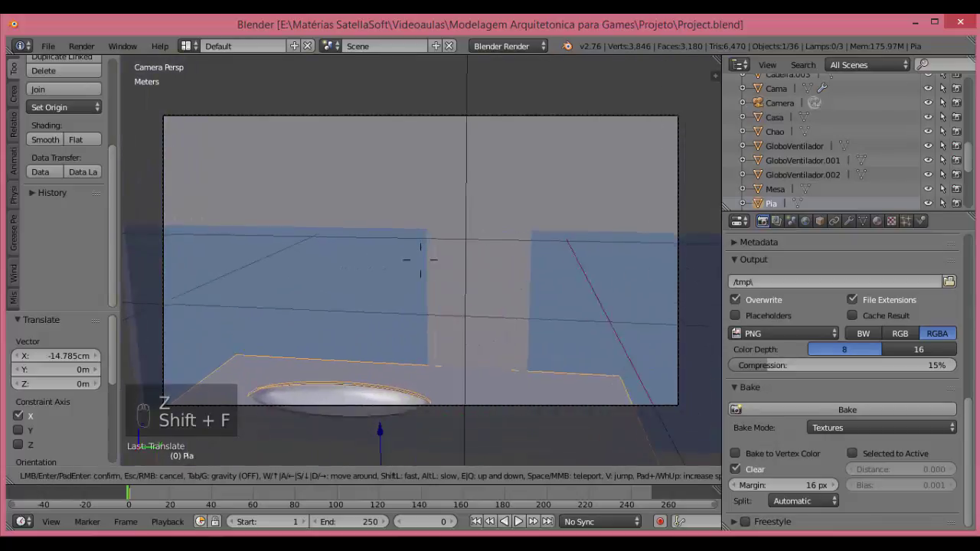
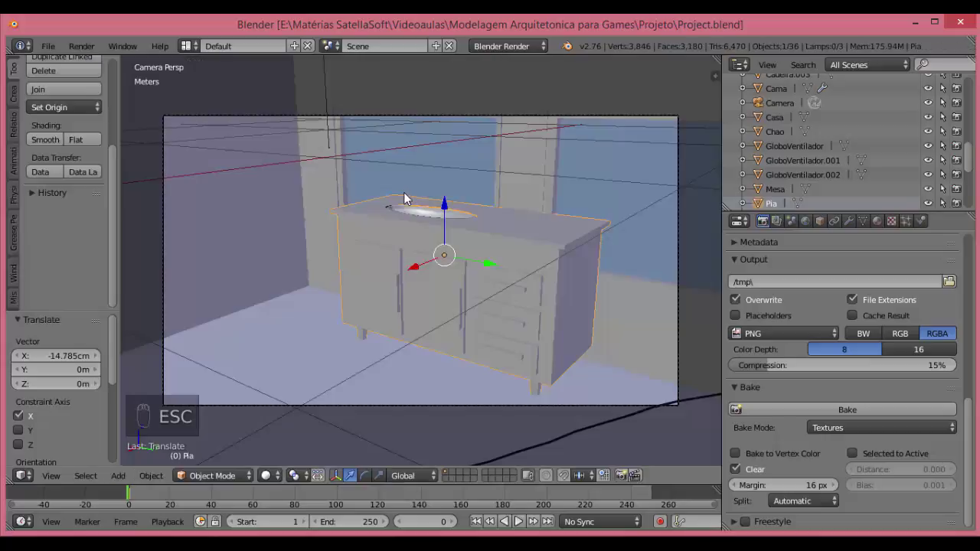
{"action": "key", "text": "KP_5"}
{"action": "key", "text": "shift+f"}
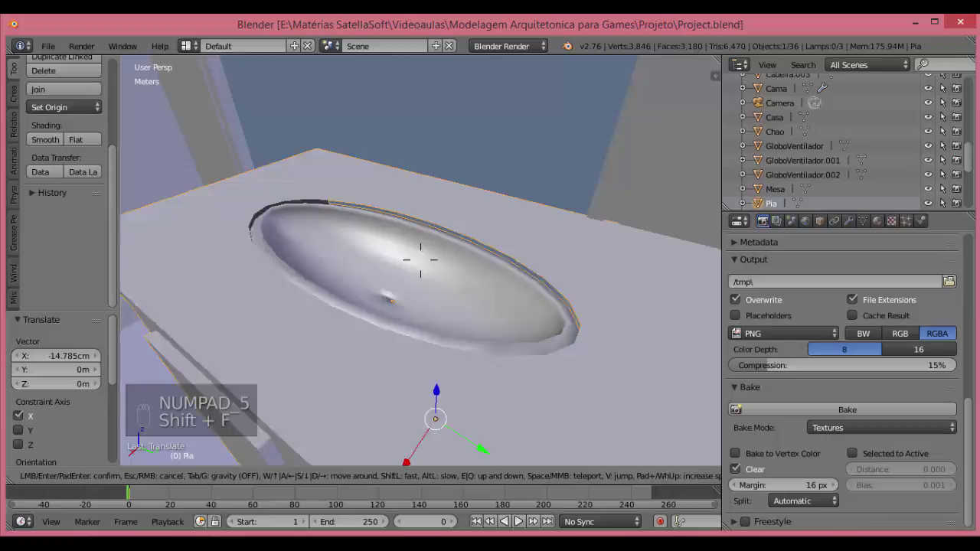
{"action": "key", "text": "Tab"}
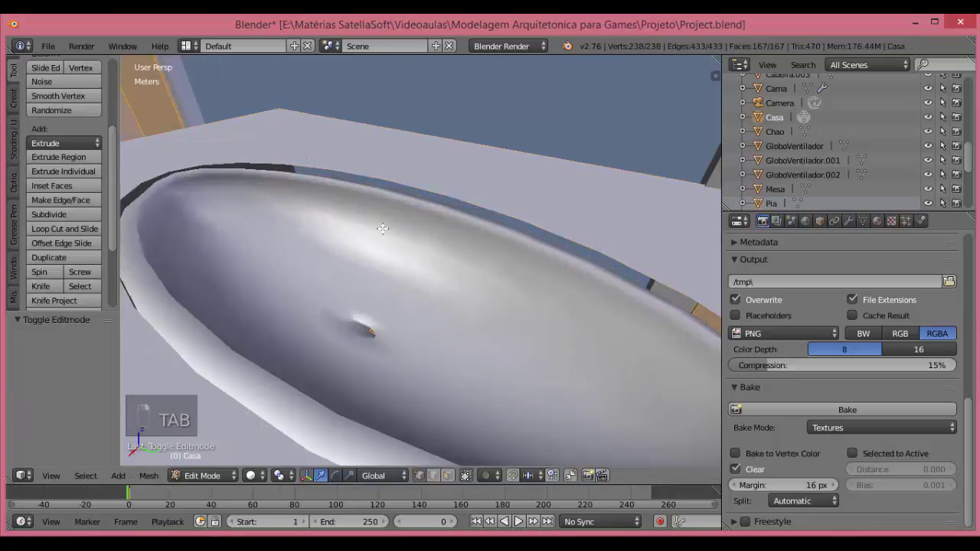
Extrude the basin's rim loop downward into a slight lip, scale it in, and save.
{"action": "key", "text": "Tab"}
{"action": "key", "text": "Tab"}
{"action": "key", "text": "ctrl+l"}
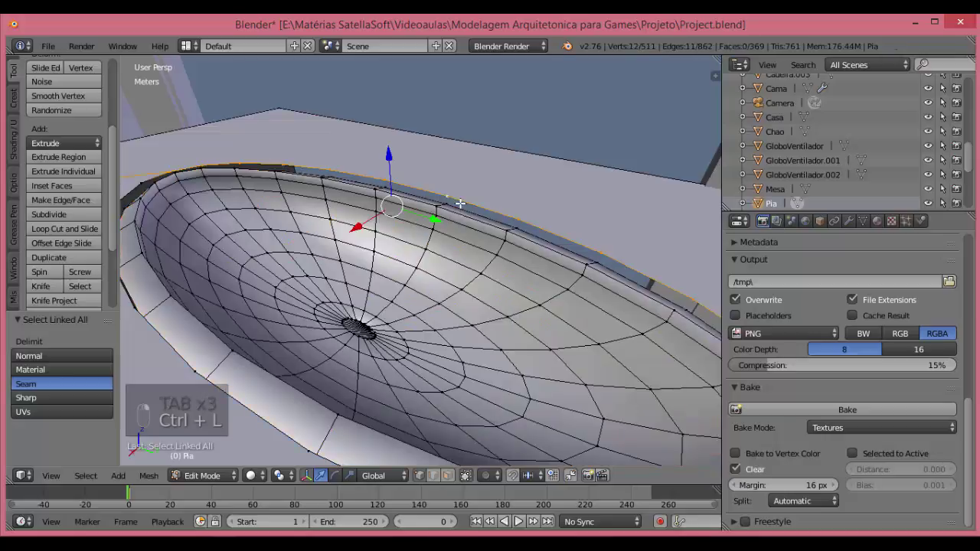
{"action": "key", "text": "e"}
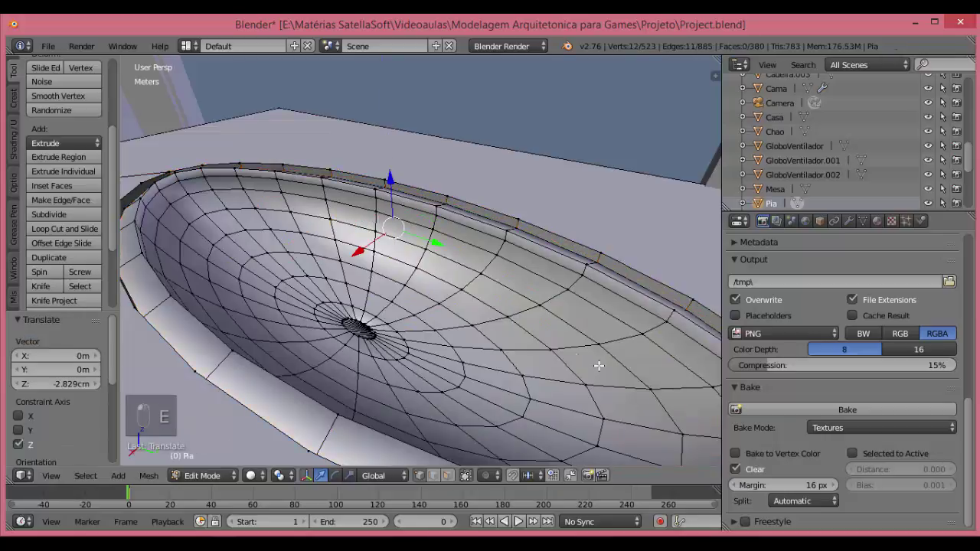
{"action": "key", "text": "s"}
{"action": "key", "text": "ctrl+s"}
Adjust the rim selection along Z, recalculate normals, and return to Object Mode.
{"action": "key", "text": "a"}
{"action": "key", "text": "z"}
{"action": "key", "text": "z"}
{"action": "key", "text": "a"}
{"action": "key", "text": "a"}
{"action": "key", "text": "a"}
{"action": "key", "text": "ctrl+n"}
{"action": "key", "text": "Tab"}
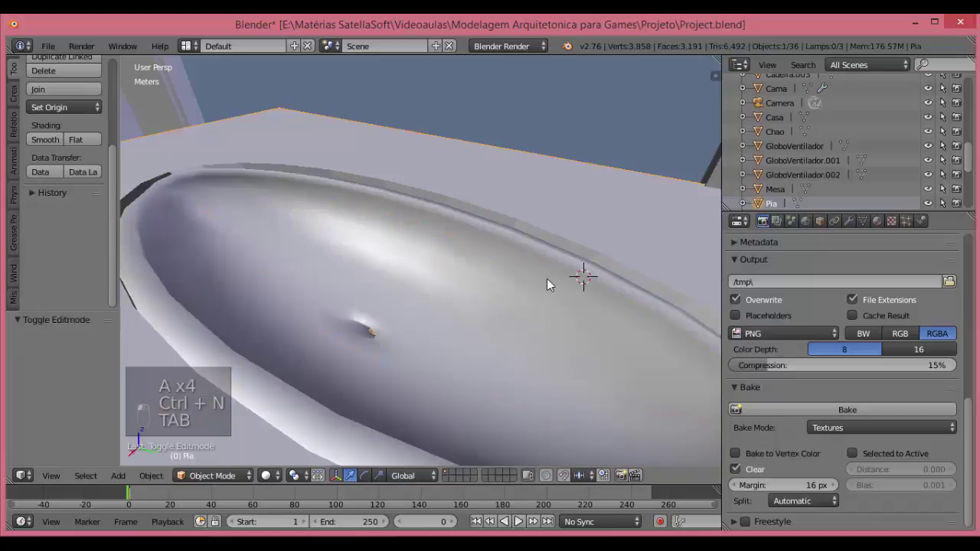